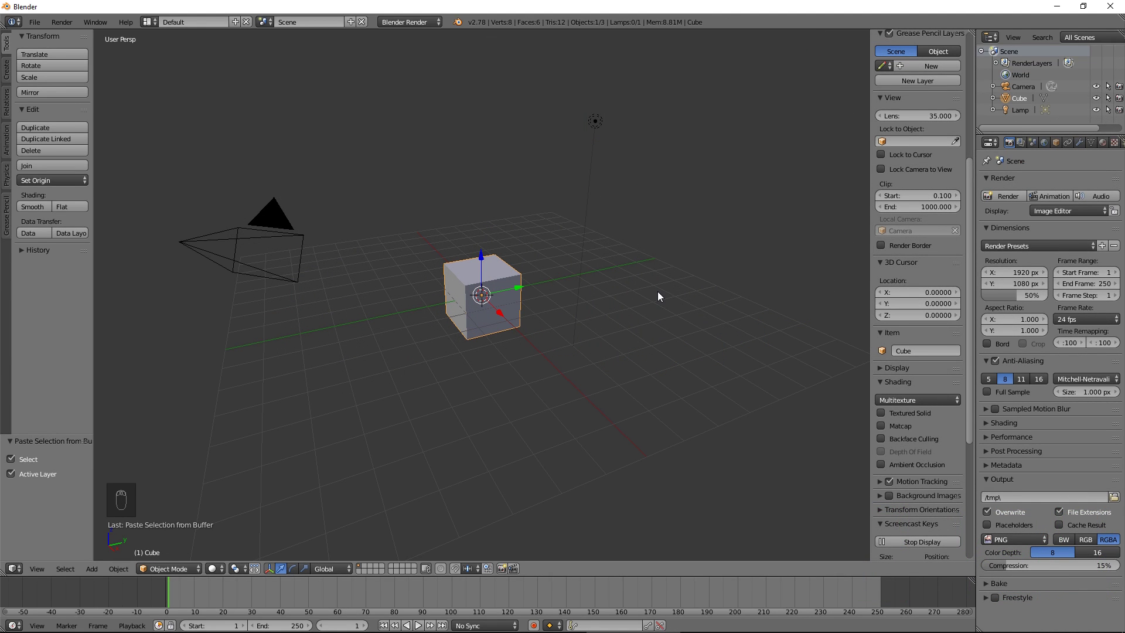
# Remove the default cube and switch to a top orthographic view of the empty scene.
pyautogui.press('x')
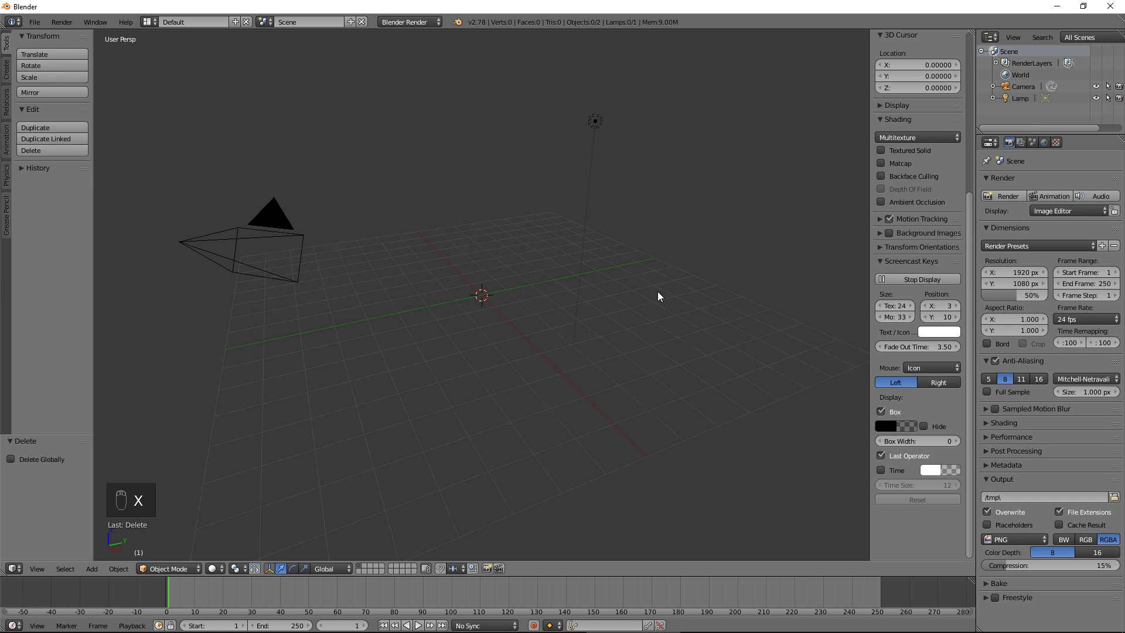
pyautogui.press('n')
pyautogui.press('KP_7')
pyautogui.press('KP_5')
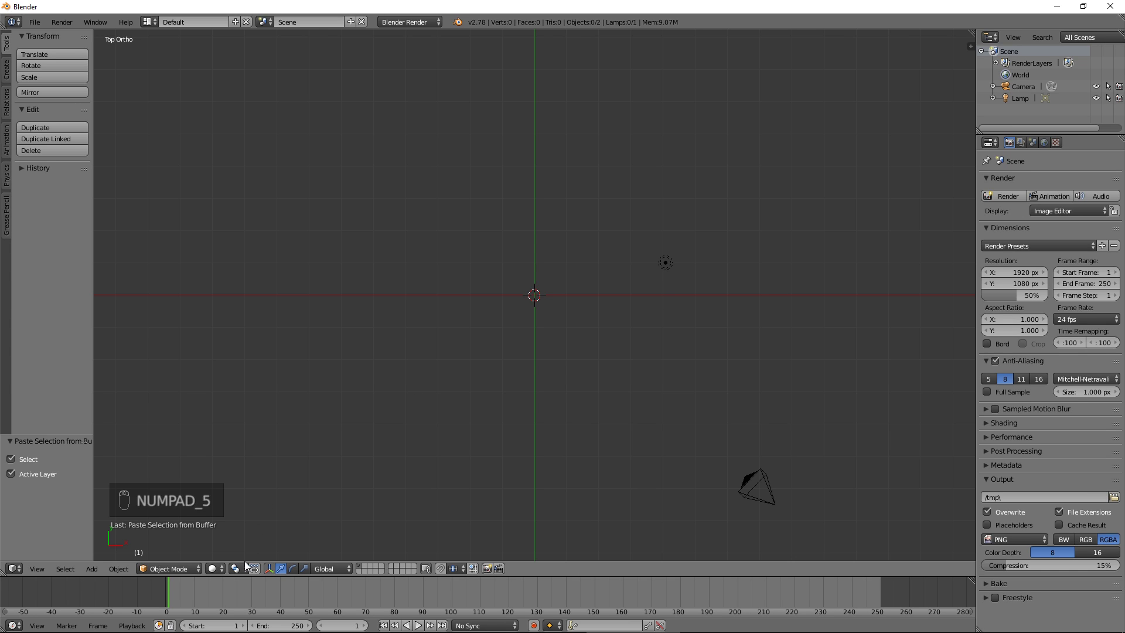
pyautogui.click(248, 571)
pyautogui.moveTo(262, 547); pyautogui.dragTo(492, 448)
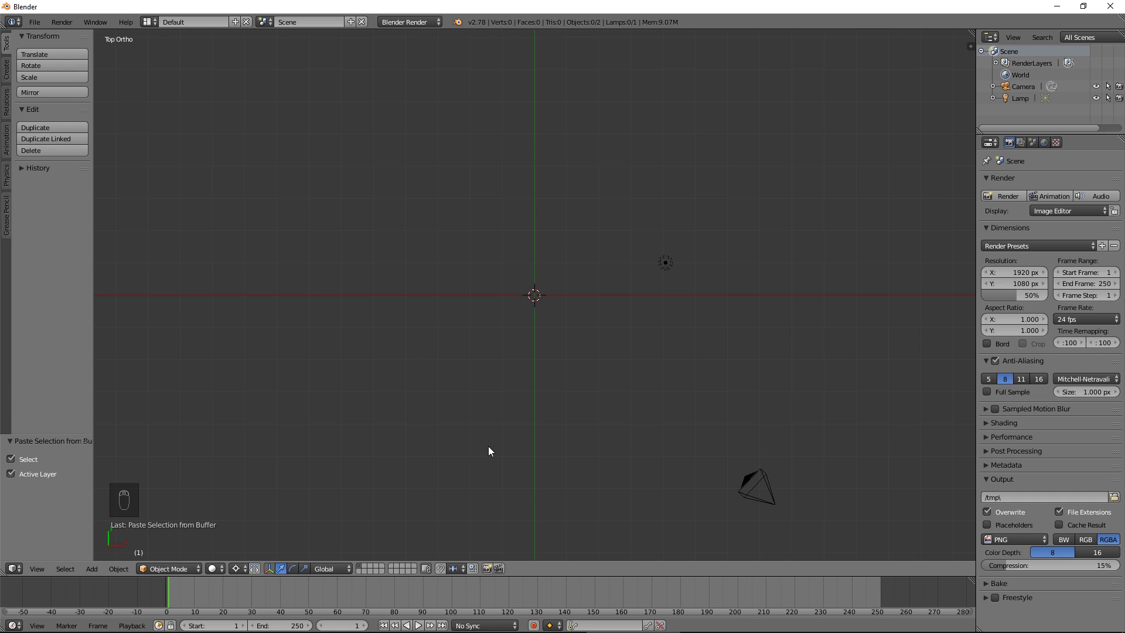
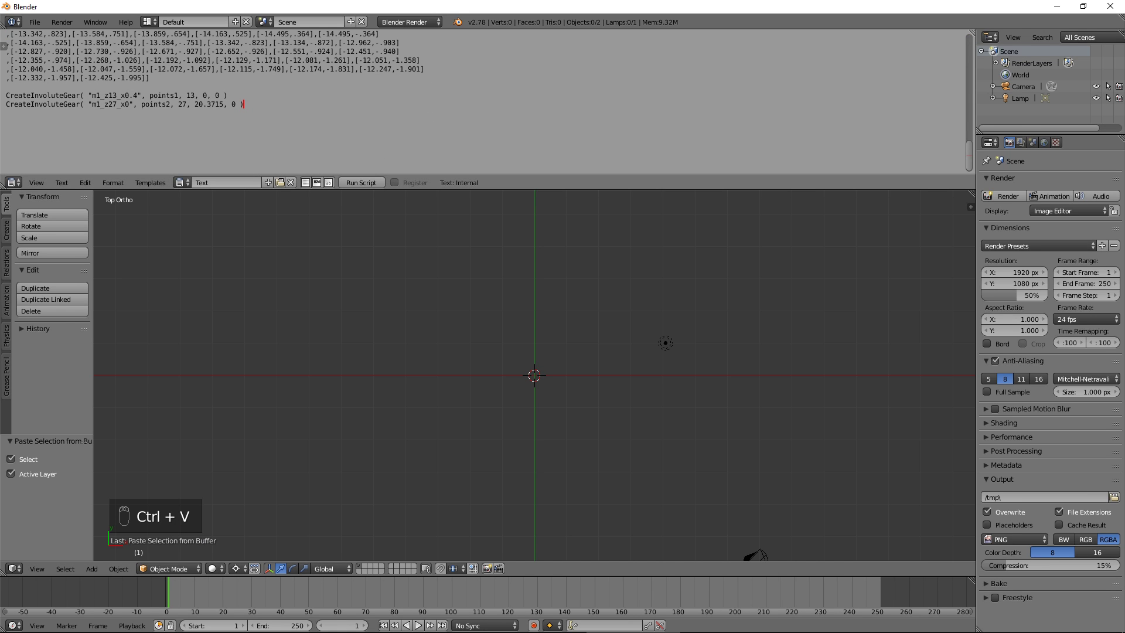
# Tilt the 3D view to inspect the 13- and 27-tooth gear outlines made by the script.
pyautogui.moveTo(370, 187); pyautogui.dragTo(683, 412)
pyautogui.moveTo(683, 412); pyautogui.dragTo(560, 355)
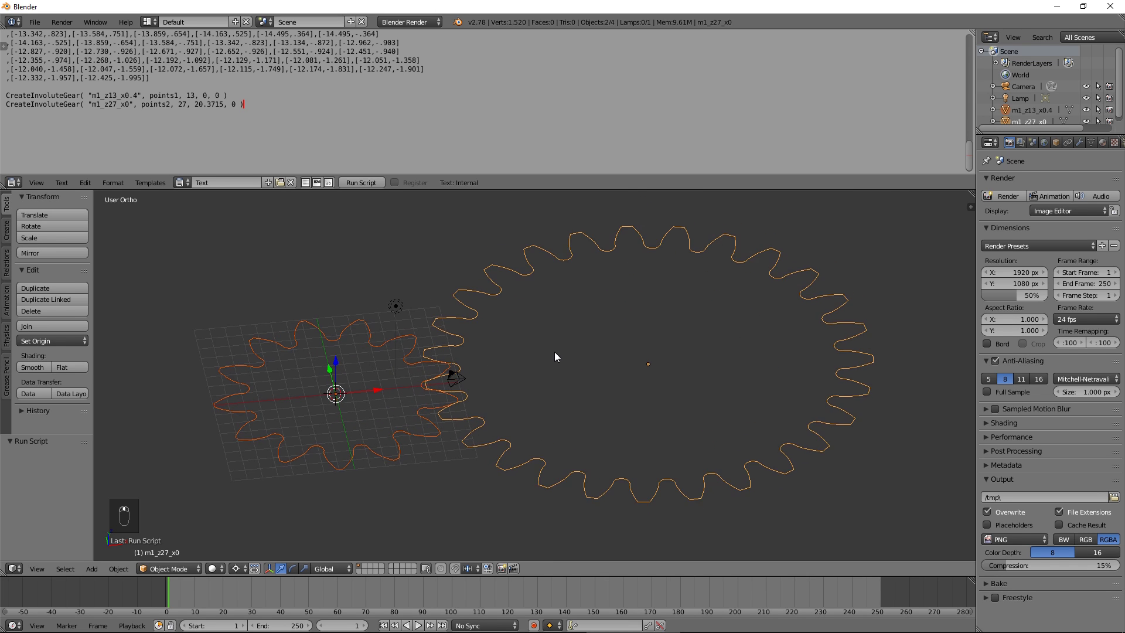
# Close the script editor area and orbit around the gear outlines.
pyautogui.middleClick(583, 339)
pyautogui.moveTo(975, 146); pyautogui.dragTo(360, 419)
pyautogui.moveTo(360, 418); pyautogui.dragTo(480, 318)
# Extrude the 13-tooth outline up into a wall with ten horizontal loop cuts.
pyautogui.press('Tab')
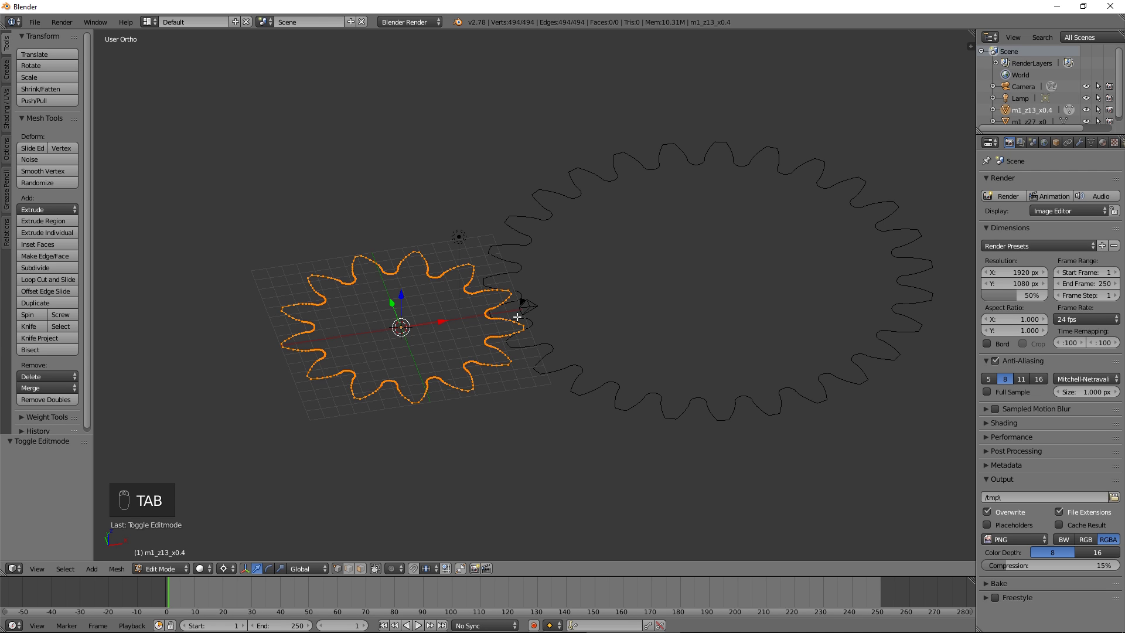
pyautogui.press('e')
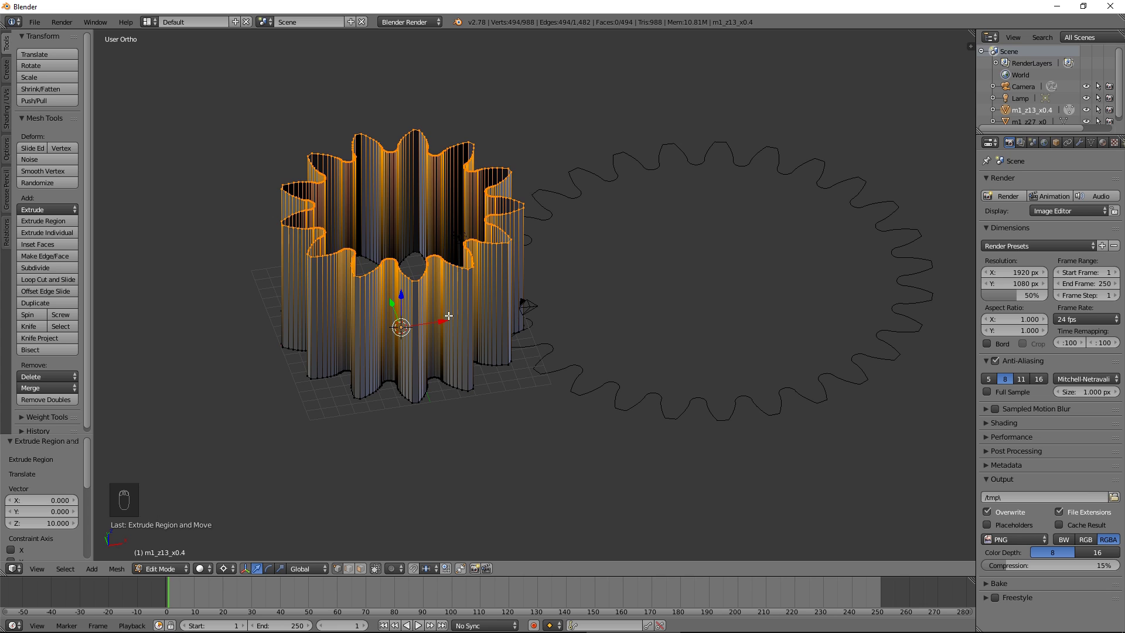
pyautogui.press('a')
pyautogui.press('ctrl+r')
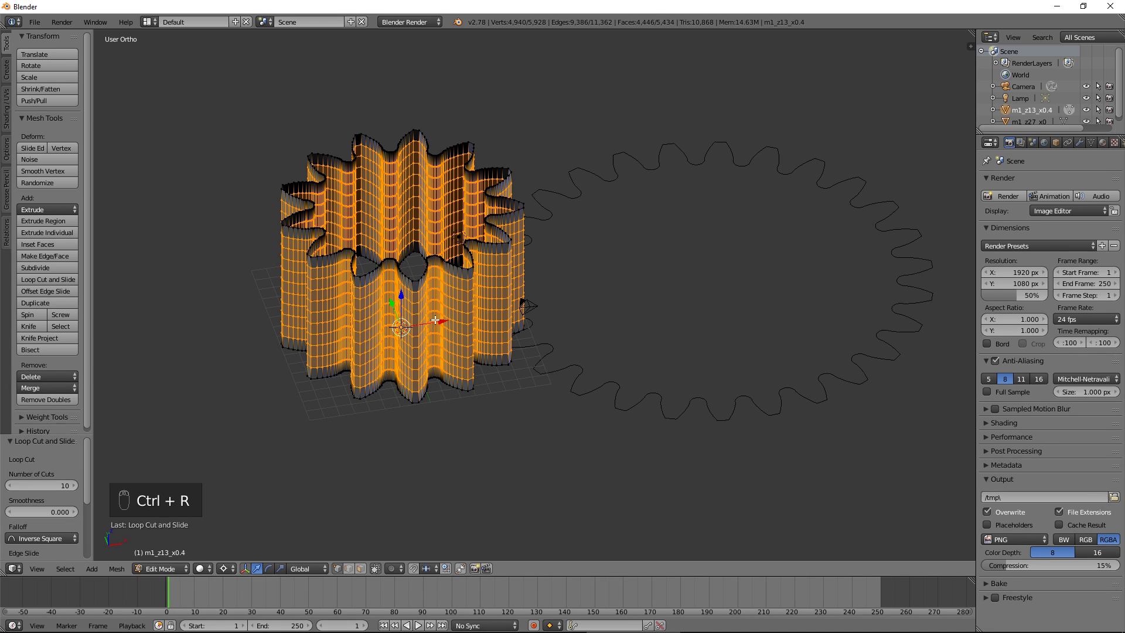
pyautogui.press('Tab')
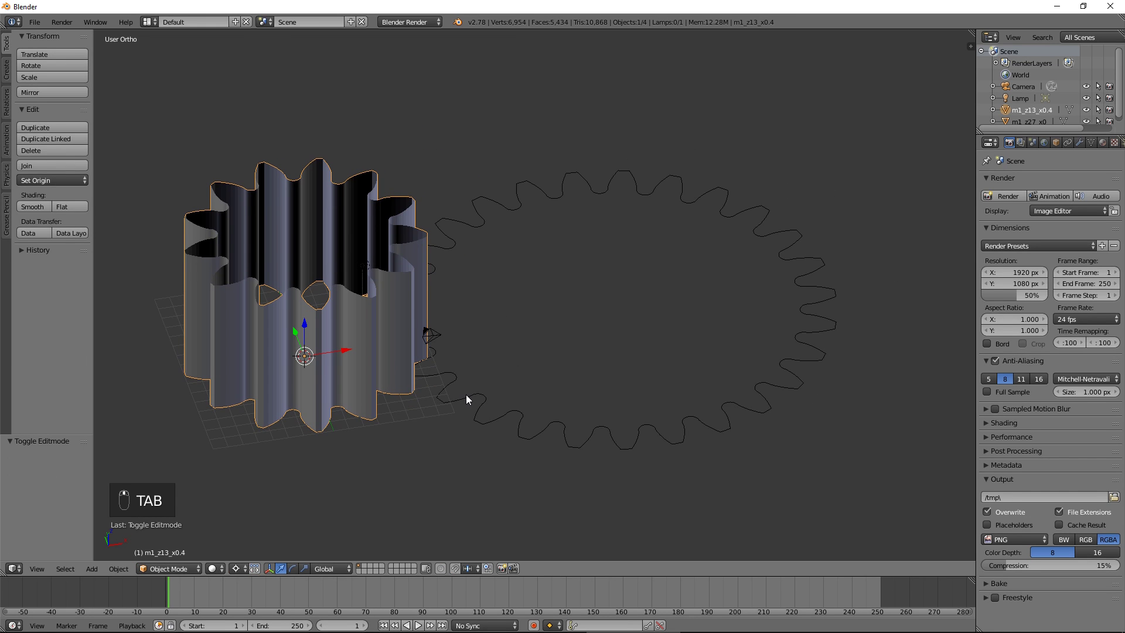
# Add a 494-vertex circle at the small gear's top centre and scale it to the hole size.
pyautogui.press('Tab')
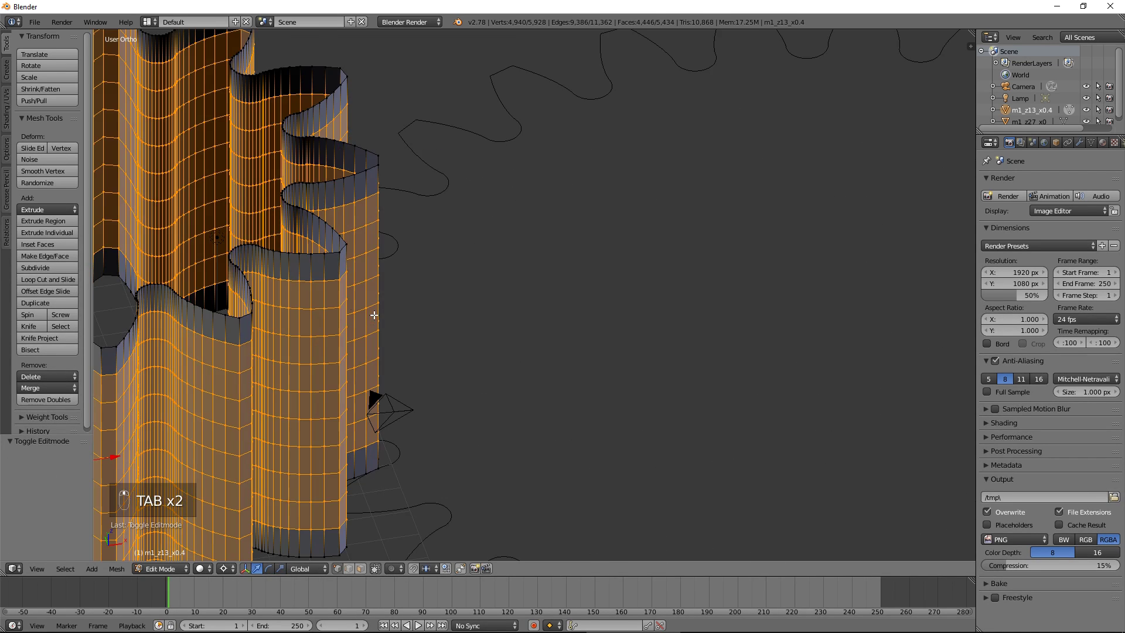
pyautogui.press('a')
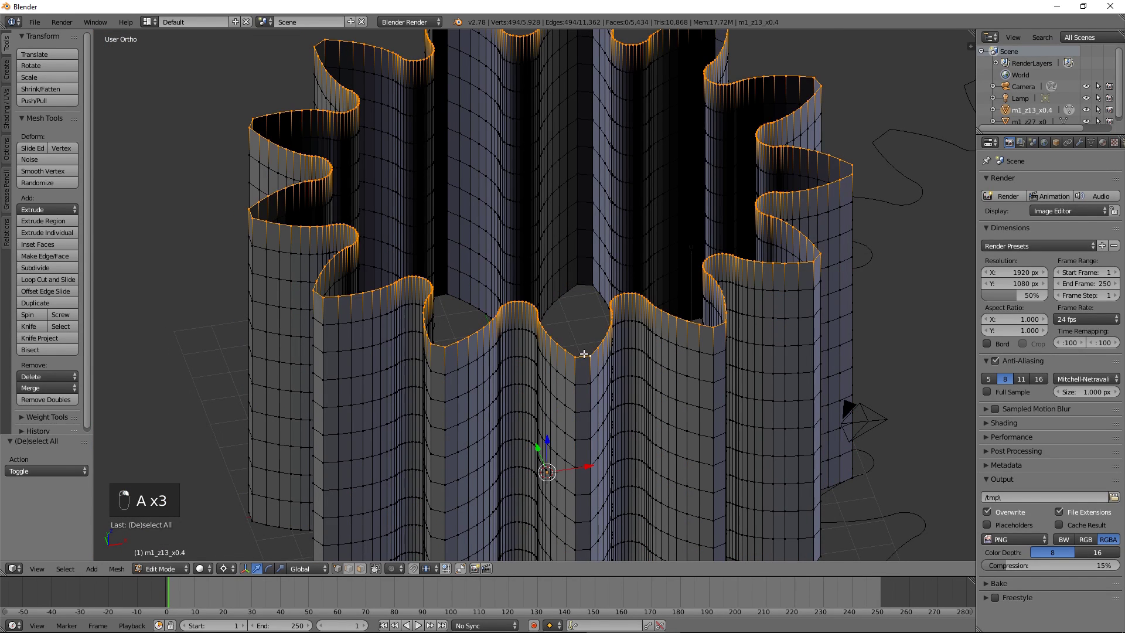
pyautogui.press('shift+s')
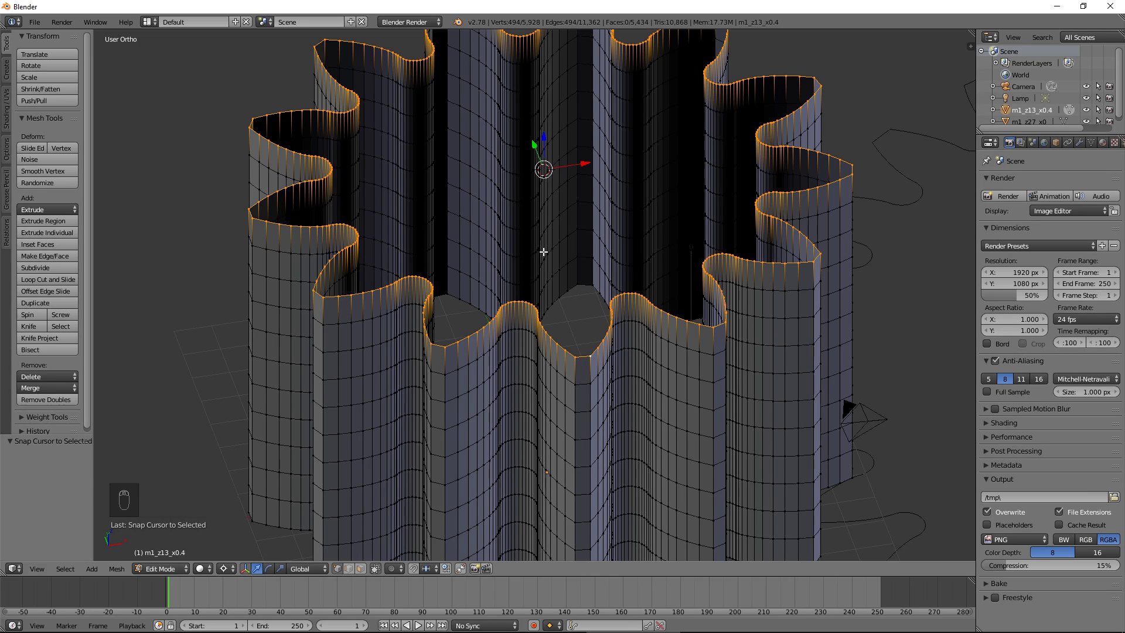
pyautogui.press('shift+a')
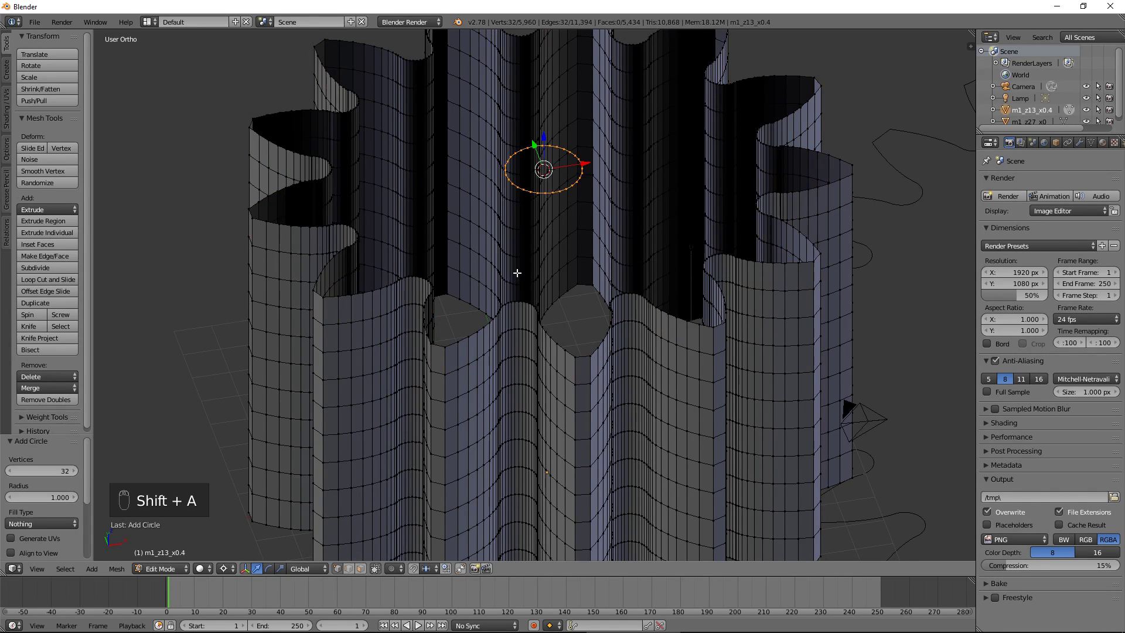
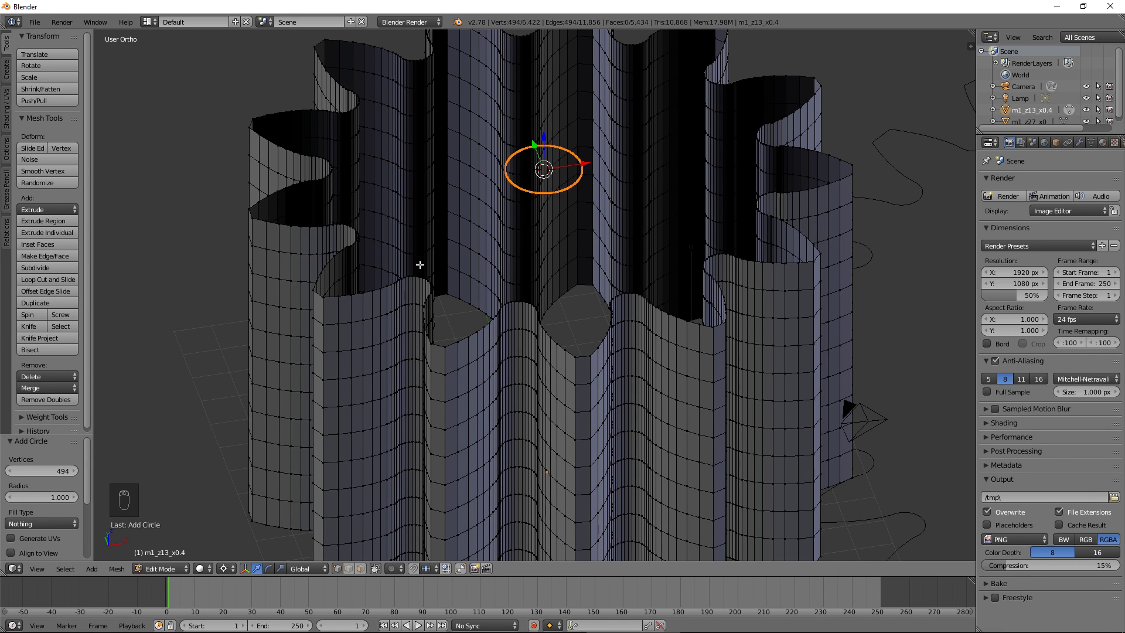
pyautogui.press('s')
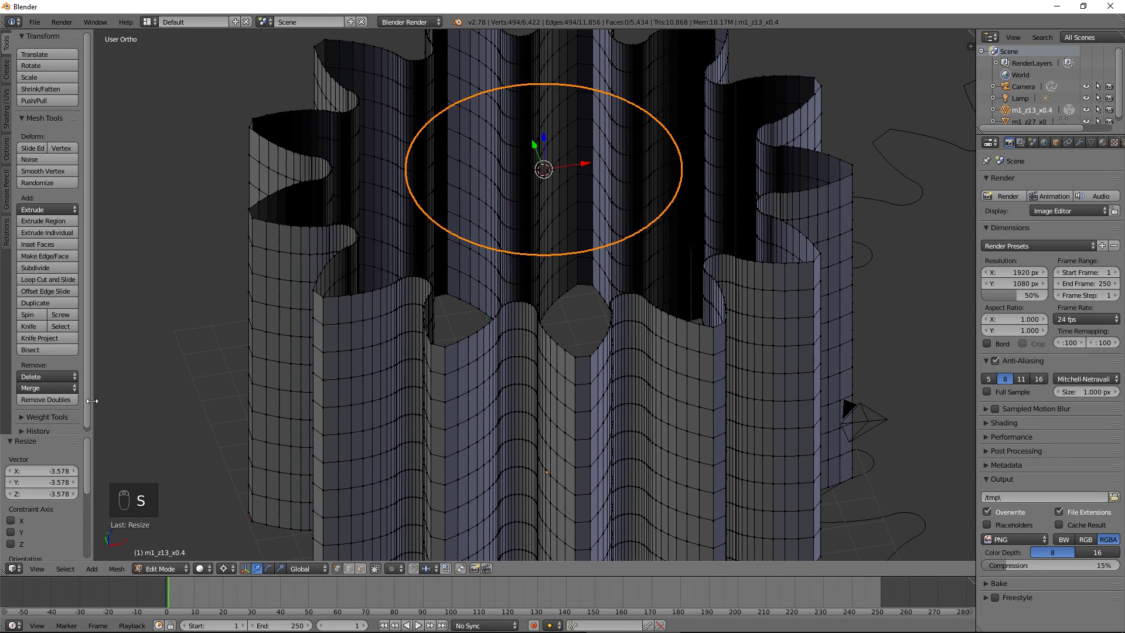
# Bridge the circle to the top rim to cap the gear around its central hole.
pyautogui.click(580, 351)
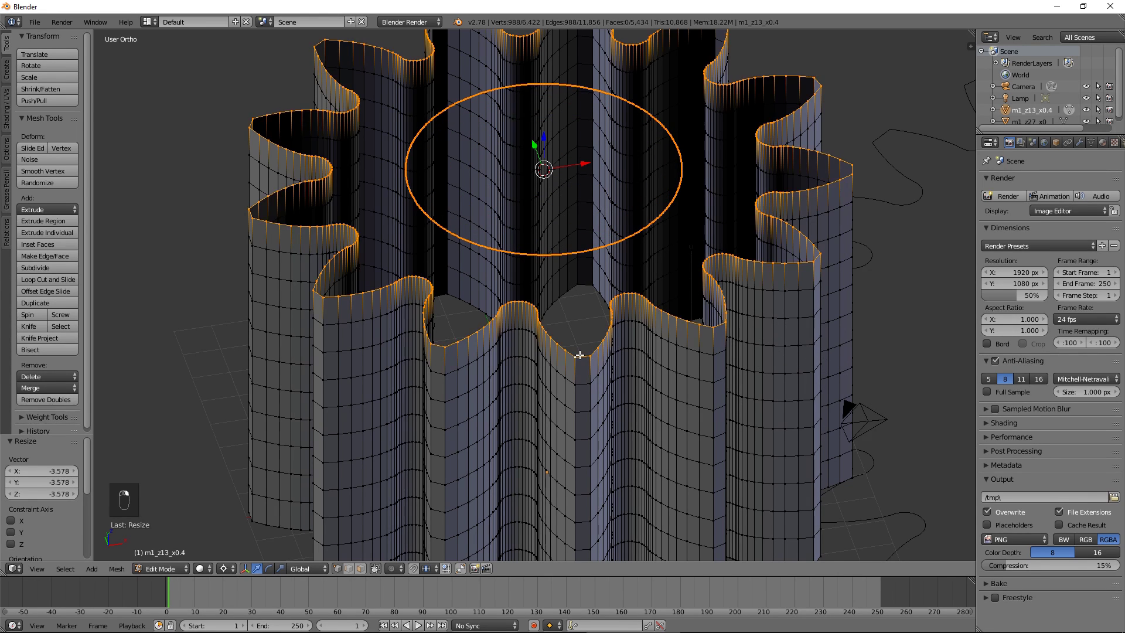
pyautogui.middleClick(581, 351)
pyautogui.press('w')
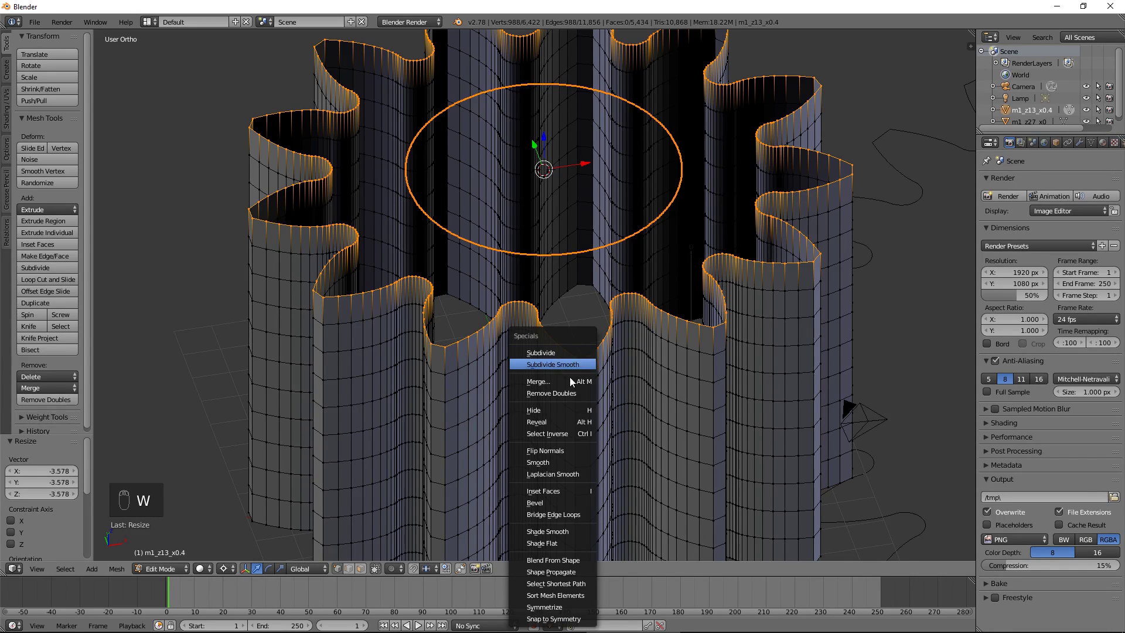
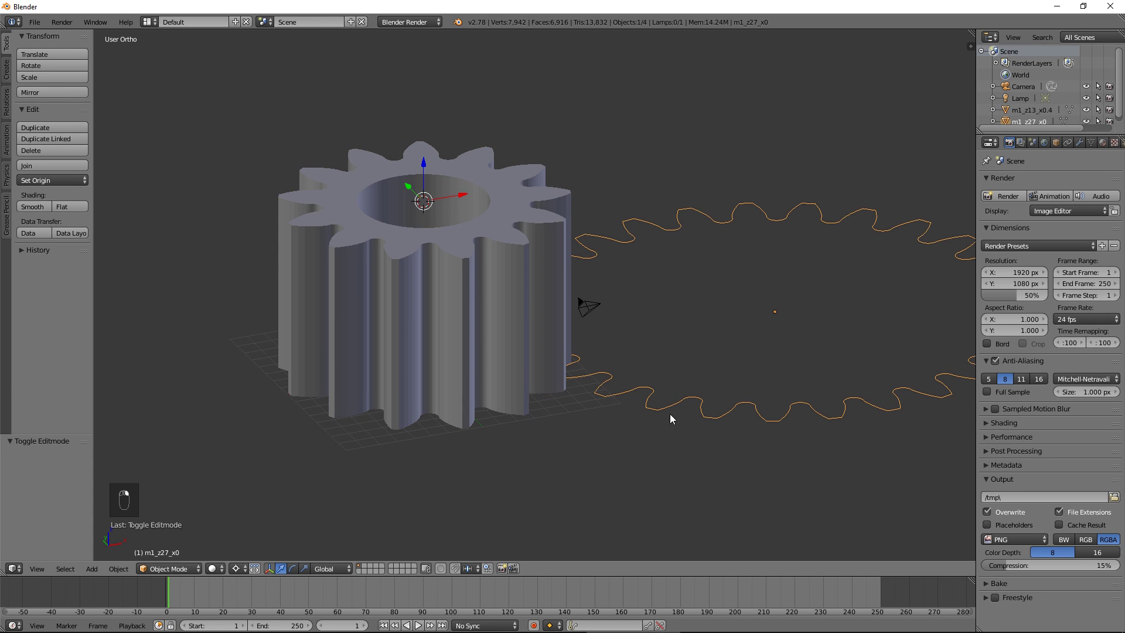
# Extrude the 27-tooth outline up into a wall with ten horizontal loop cuts.
pyautogui.press('Tab')
pyautogui.press('e')
pyautogui.press('a')
pyautogui.press('ctrl+r')
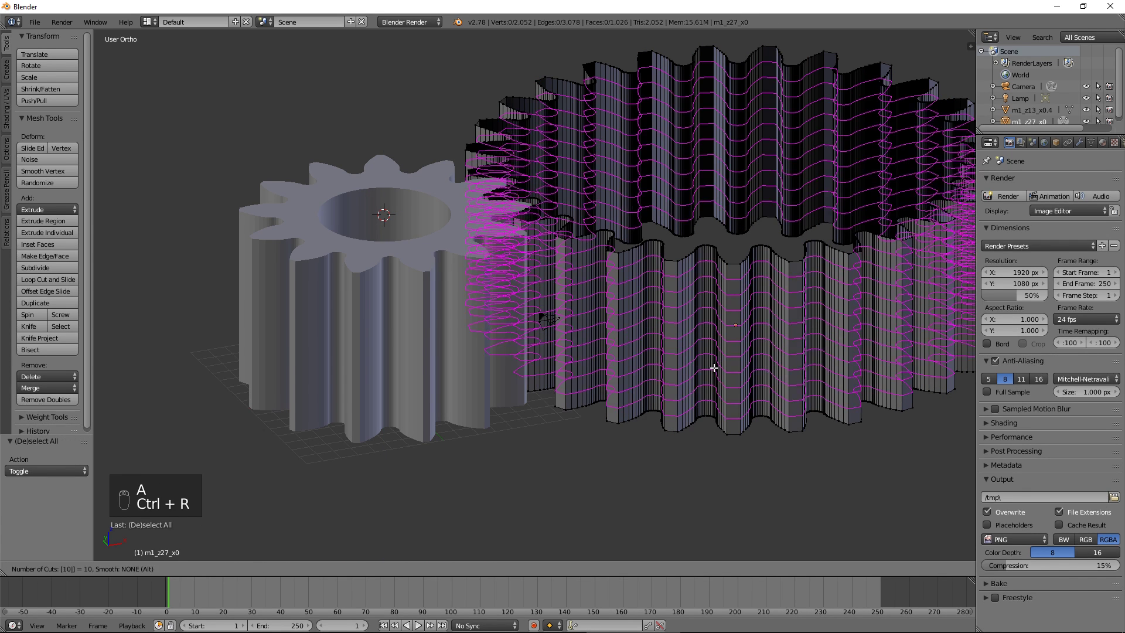
# Add a 1026-vertex circle scaled to 8.009 and bridge it to the rim as the capped hole.
pyautogui.press('a')
pyautogui.press('shift+s')
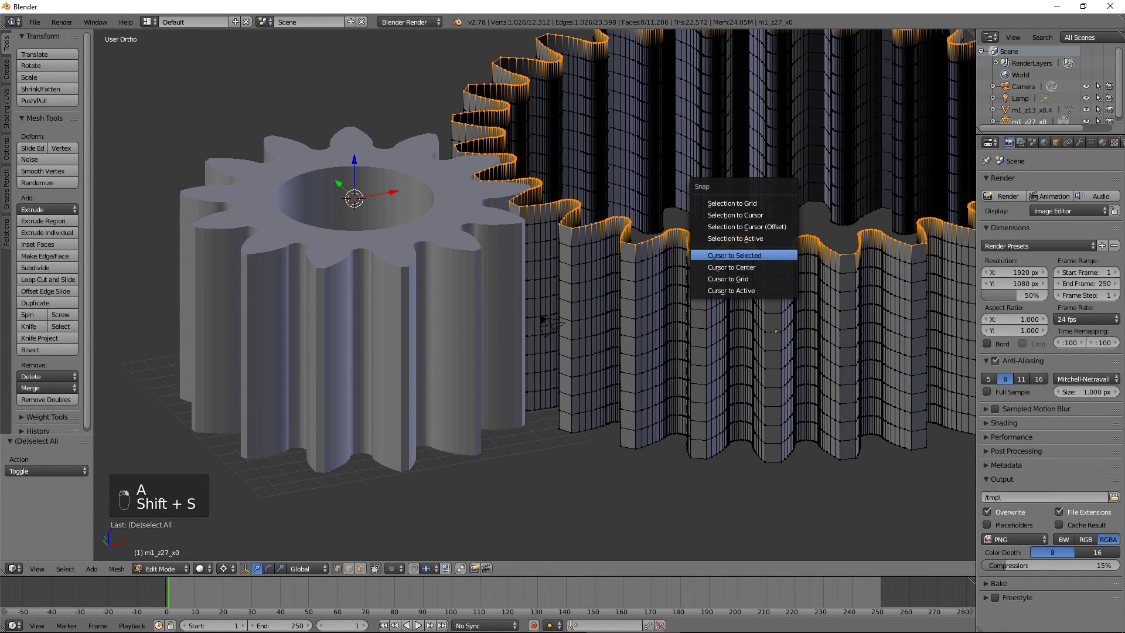
pyautogui.press('shift+a')
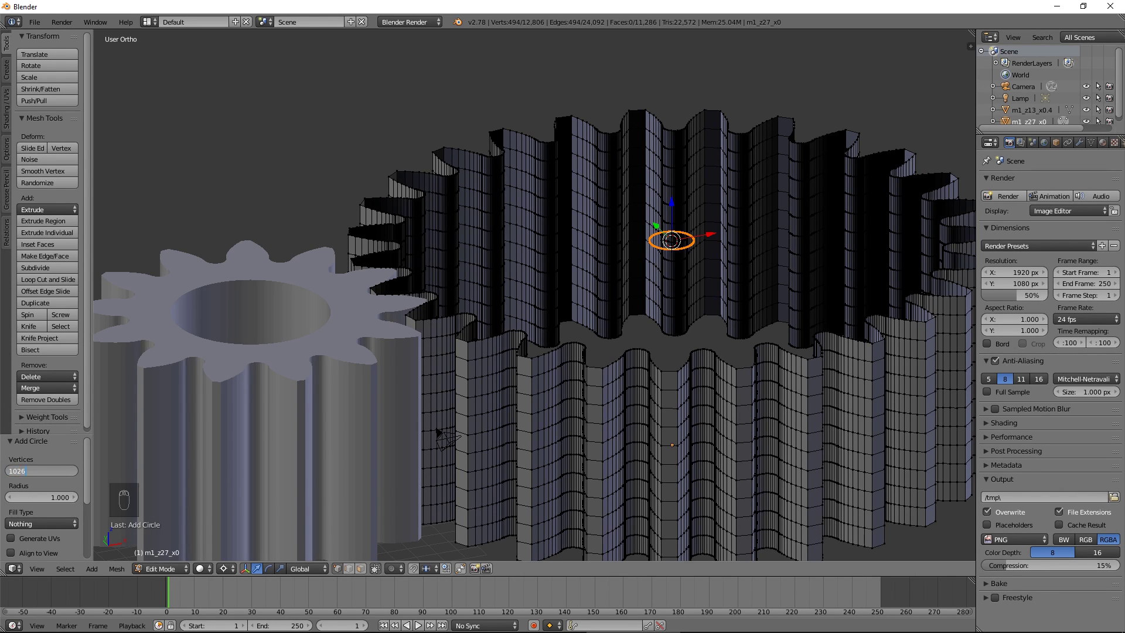
pyautogui.press('s')
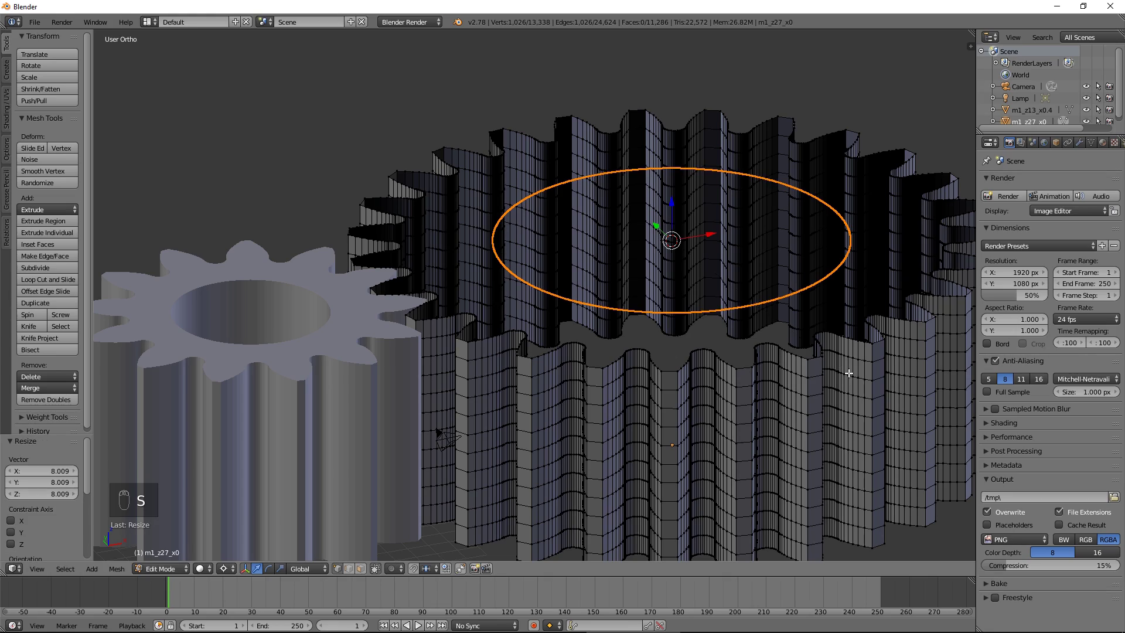
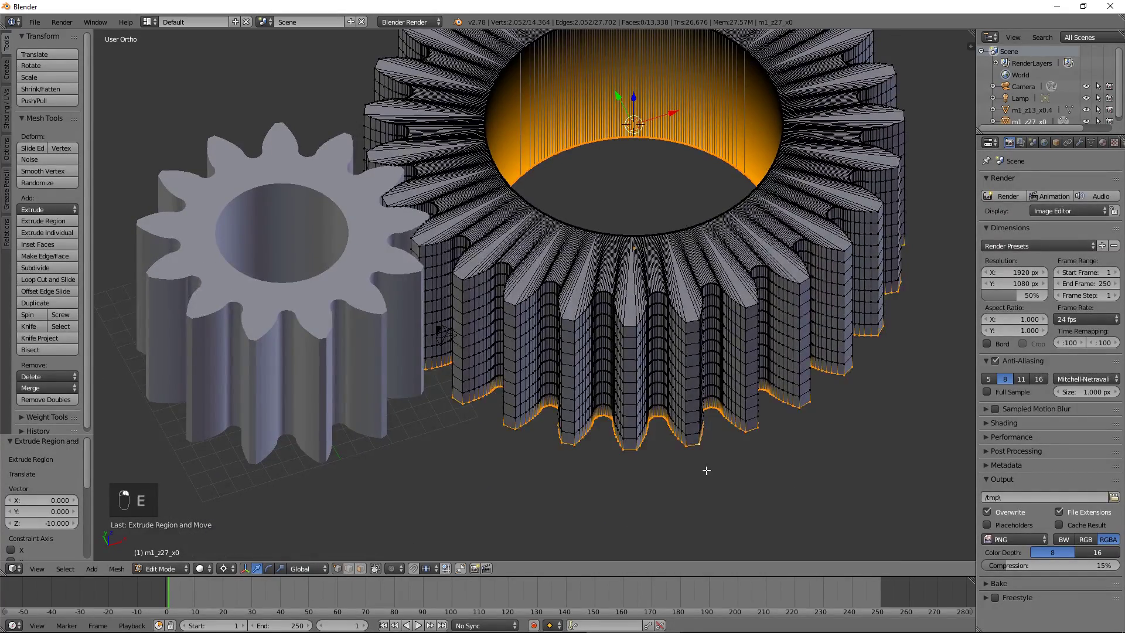
pyautogui.press('w')
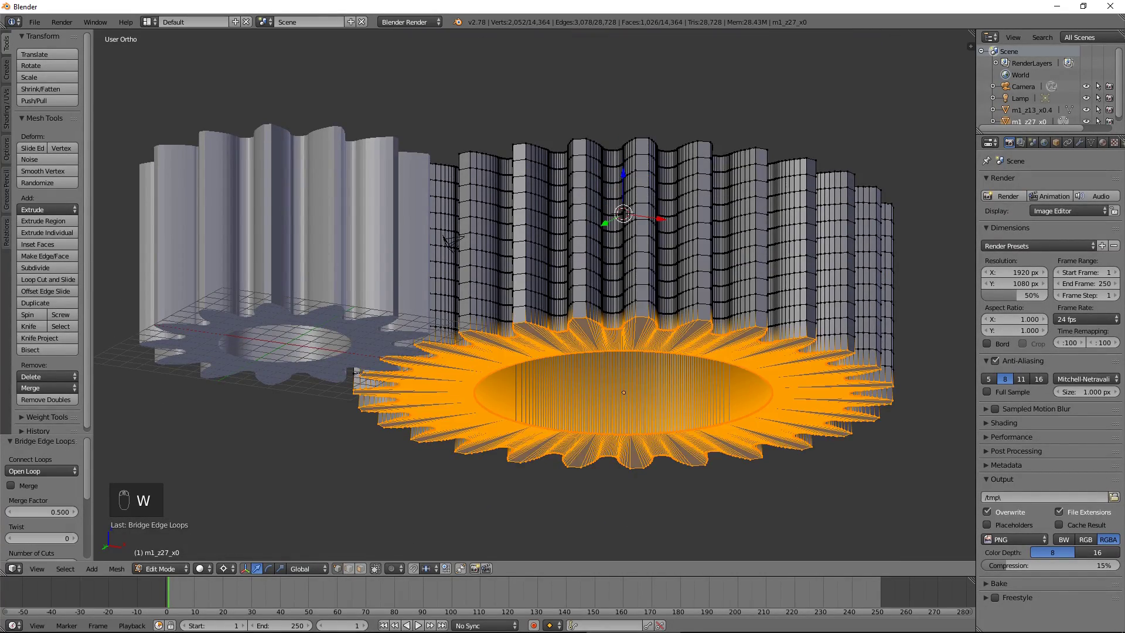
pyautogui.press('Tab')
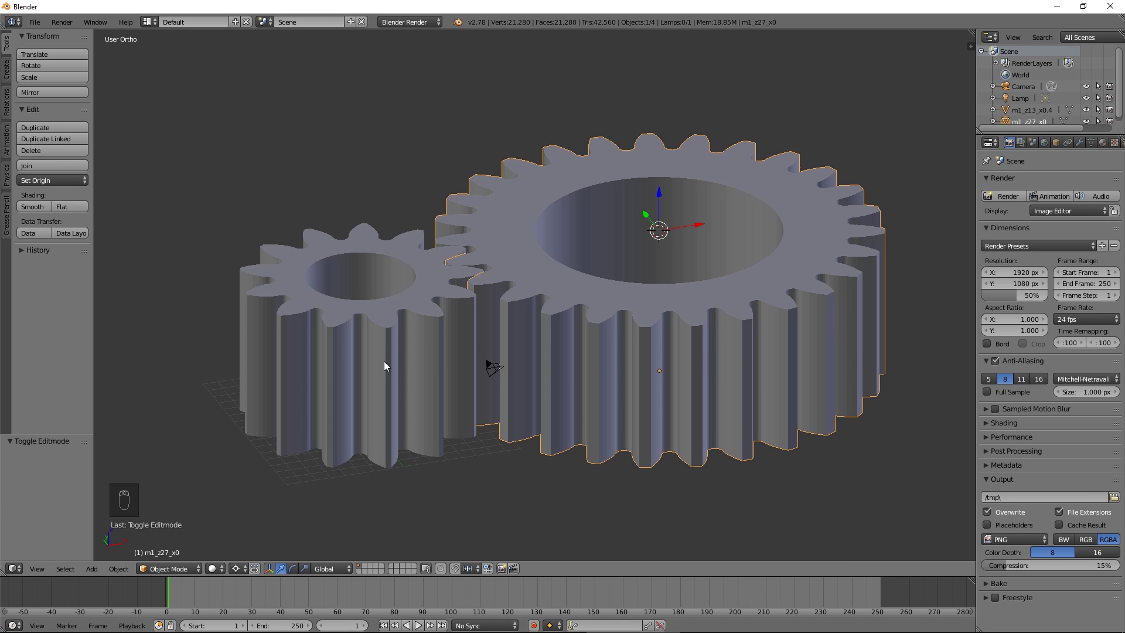
# Add axle cylinder Axis1 at the small gear's centre and raise it above the gear.
pyautogui.click(388, 364)
pyautogui.press('shift+s')
pyautogui.press('shift+s')
pyautogui.press('shift+a')
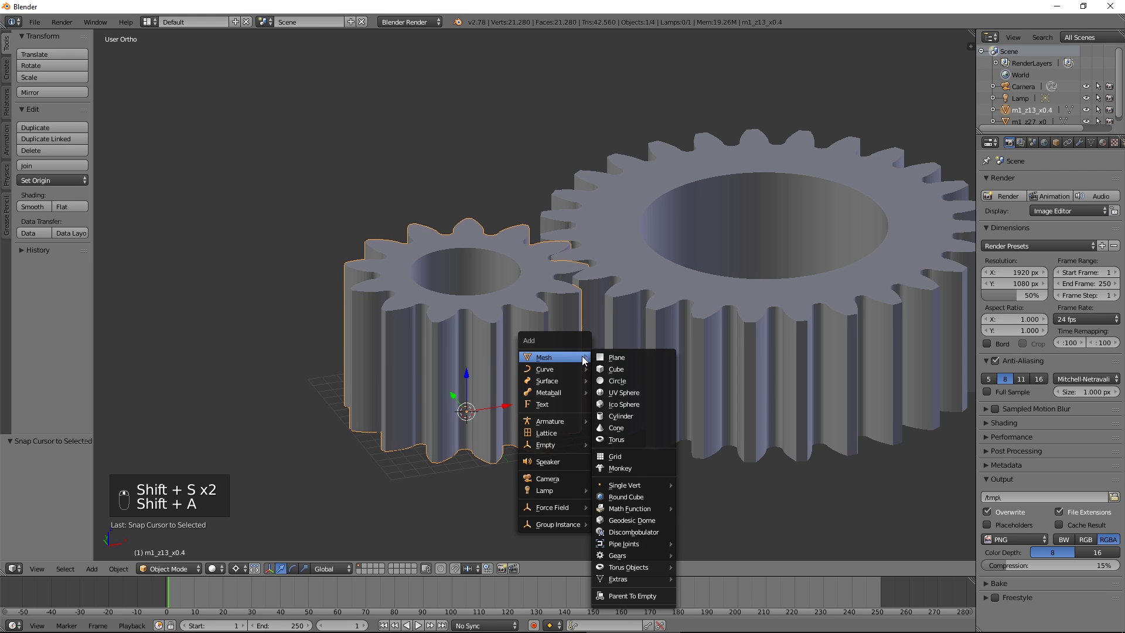
pyautogui.press('g')
pyautogui.moveTo(1034, 103); pyautogui.dragTo(1041, 100)
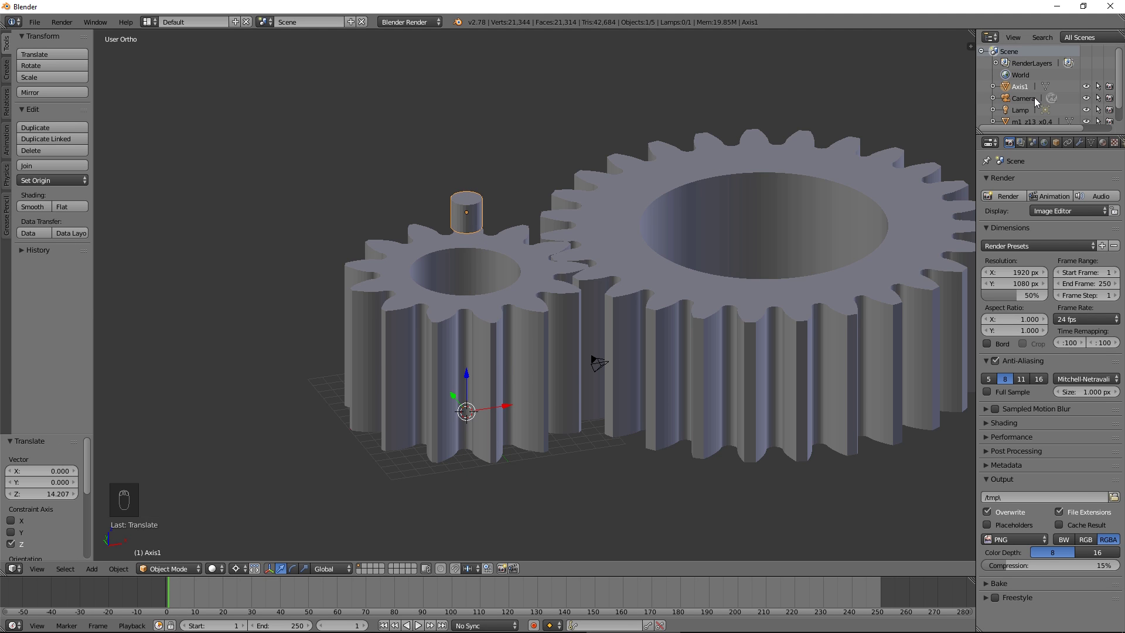
# Add arrow empty Hinge1 above the axle and a second sideways empty for the motor.
pyautogui.press('shift+a')
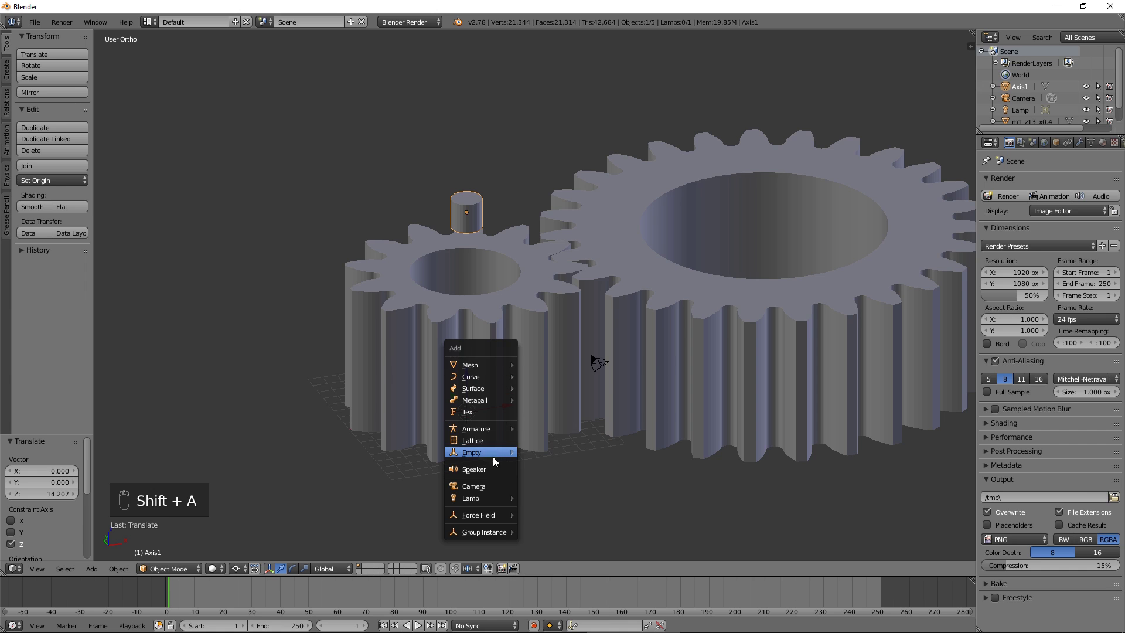
pyautogui.press('s')
pyautogui.press('g')
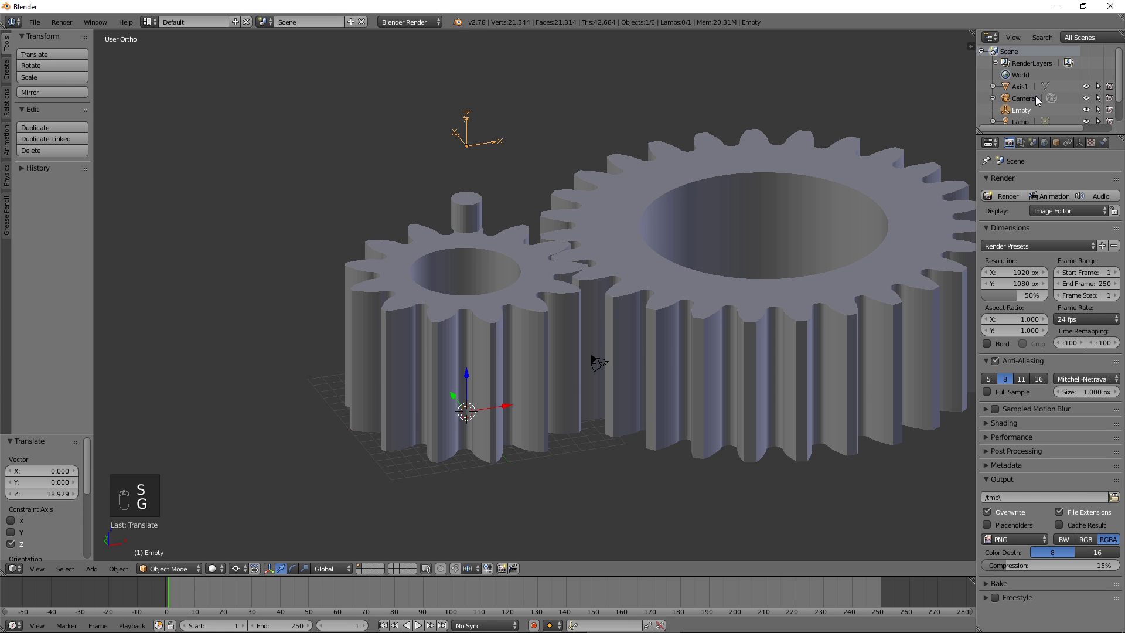
pyautogui.moveTo(1027, 111); pyautogui.dragTo(1027, 112)
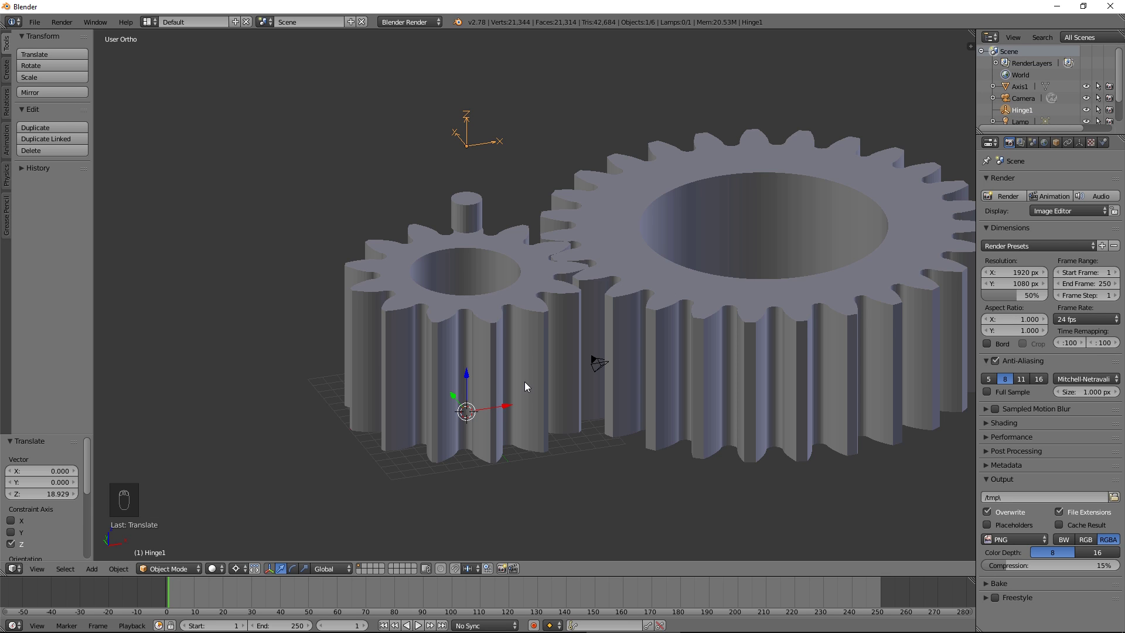
pyautogui.press('shift+a')
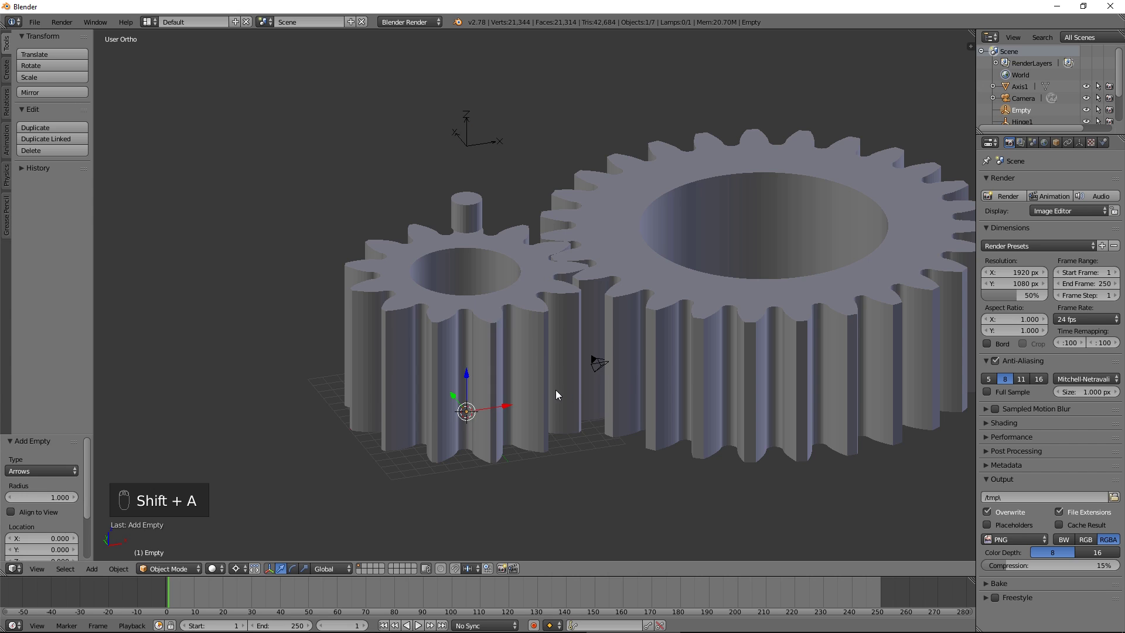
pyautogui.press('s')
pyautogui.press('r')
pyautogui.press('g')
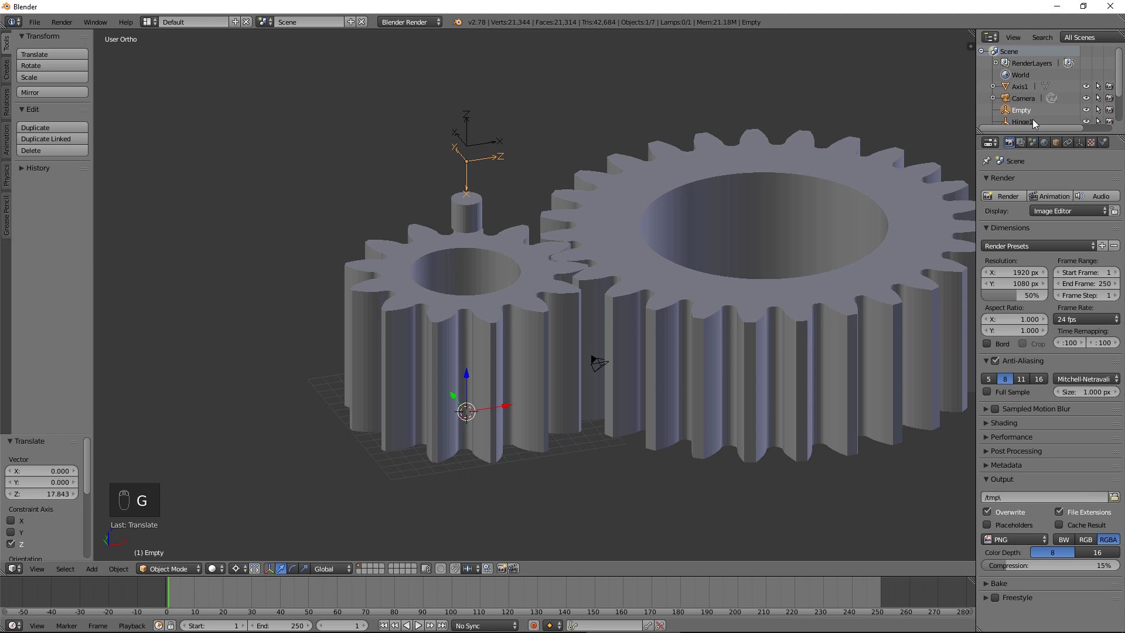
# Add axle cylinder Axis2 and arrow empty Hinge2 at the large gear's centre.
pyautogui.click(1036, 115)
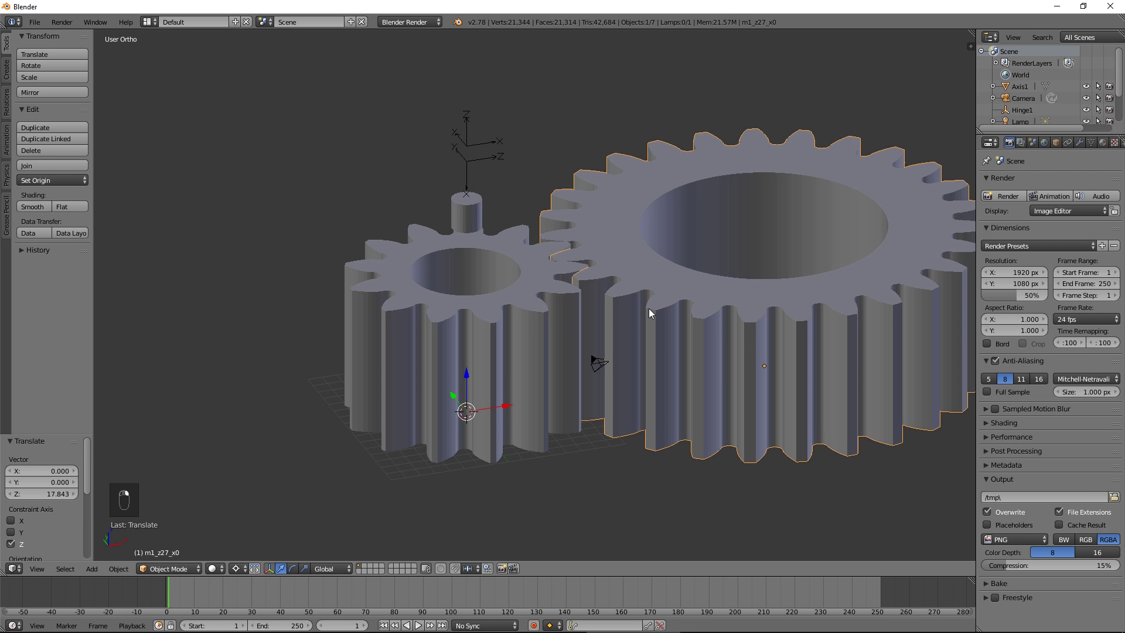
pyautogui.press('shift+s')
pyautogui.press('shift+a')
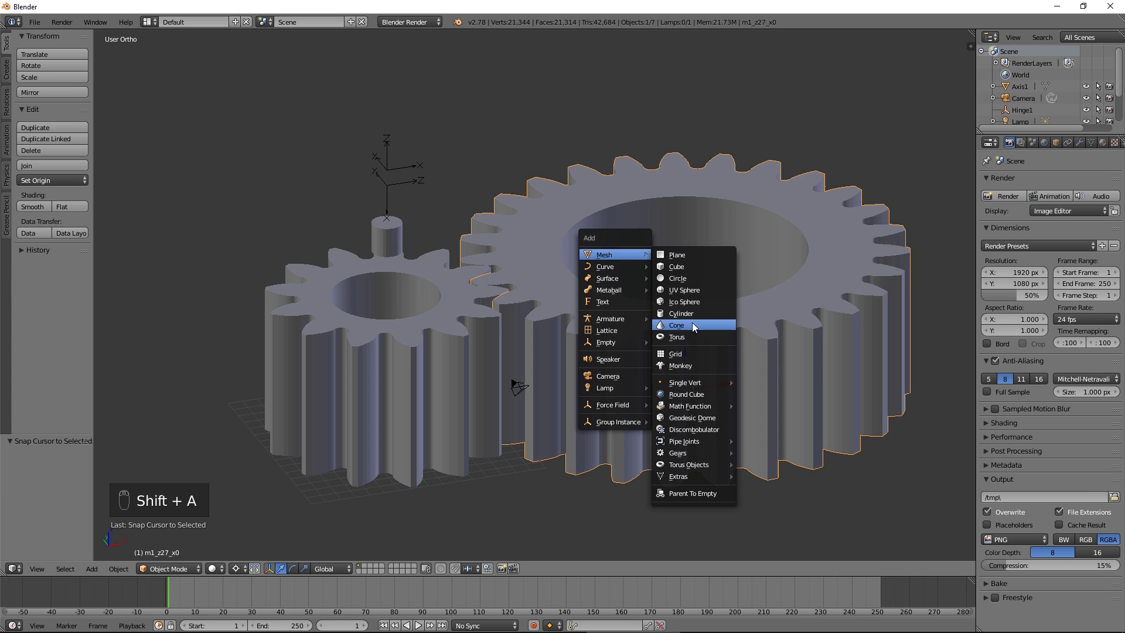
pyautogui.press('g')
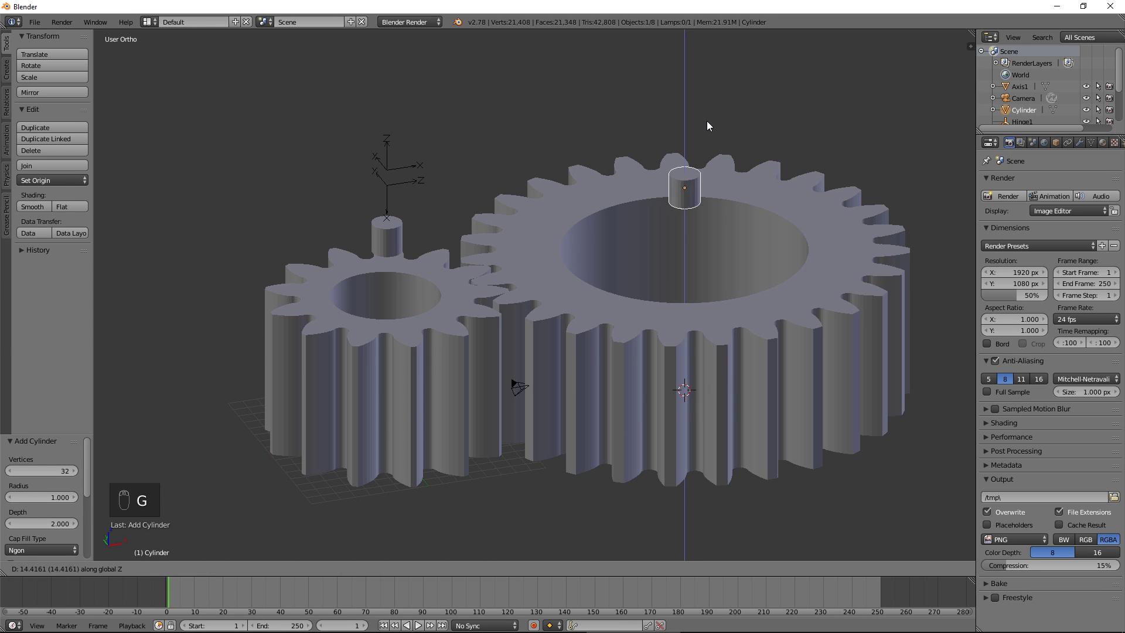
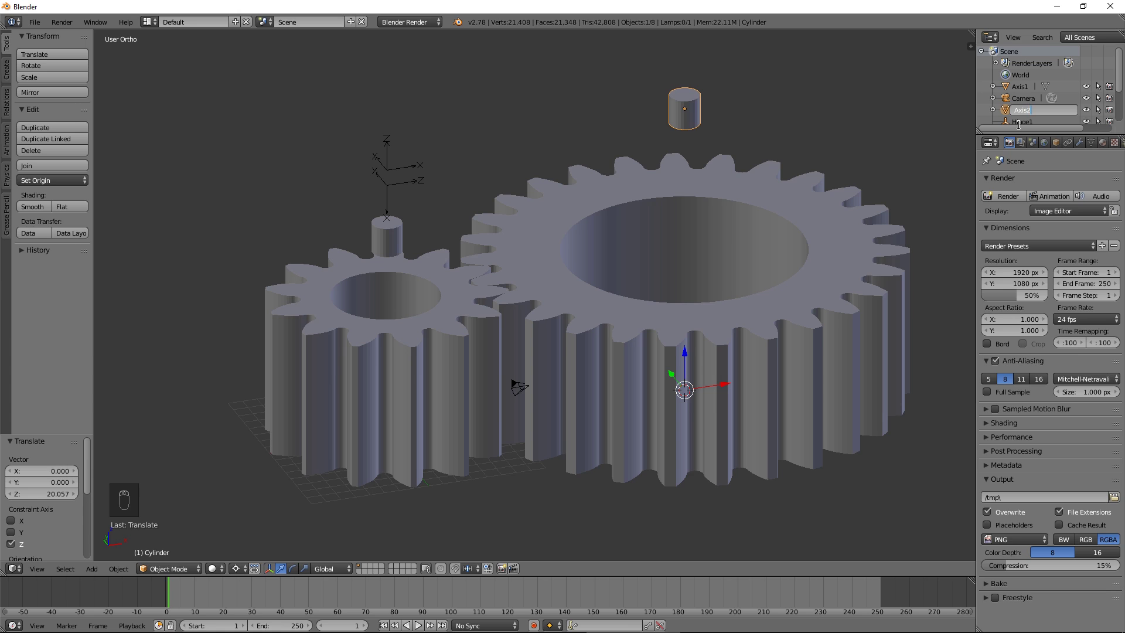
pyautogui.press('shift+a')
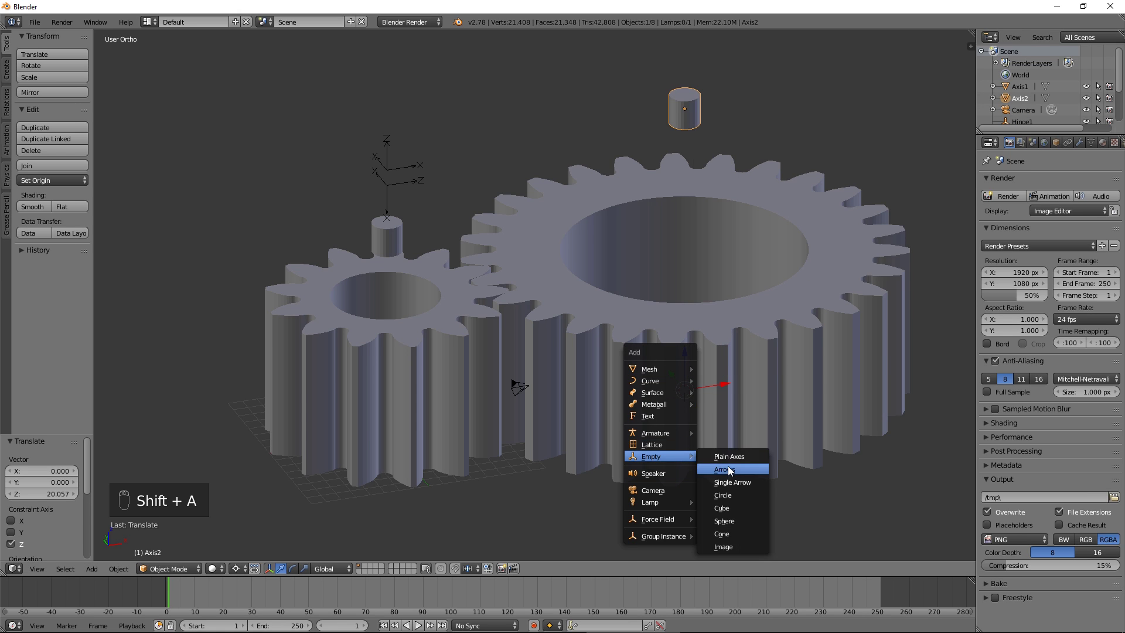
pyautogui.press('s')
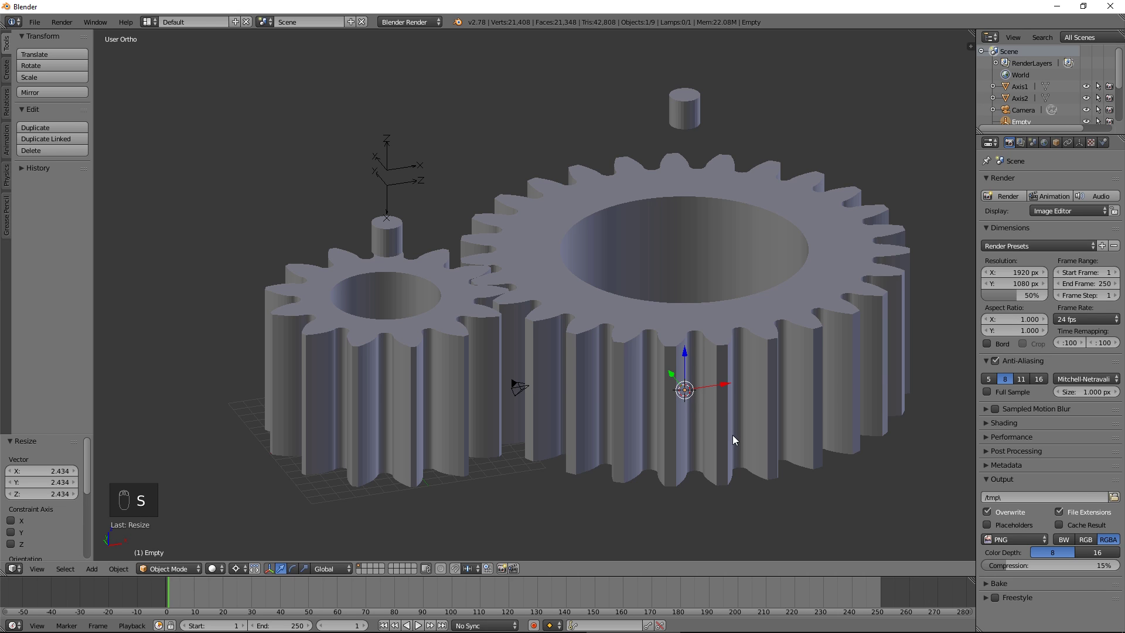
pyautogui.press('g')
pyautogui.moveTo(1027, 121); pyautogui.dragTo(1026, 121)
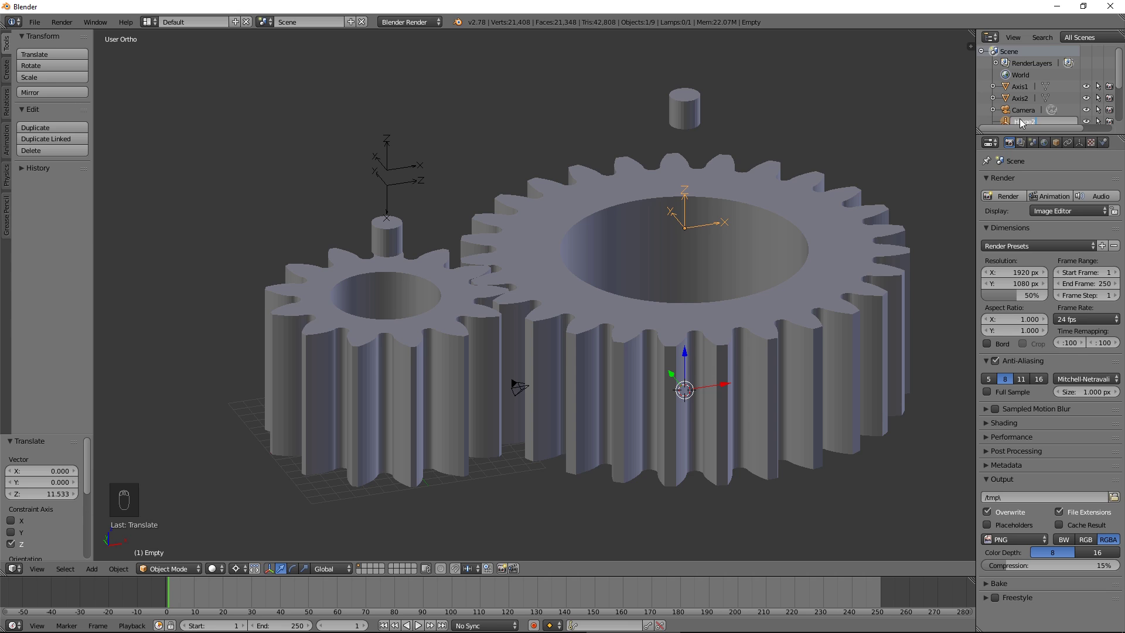
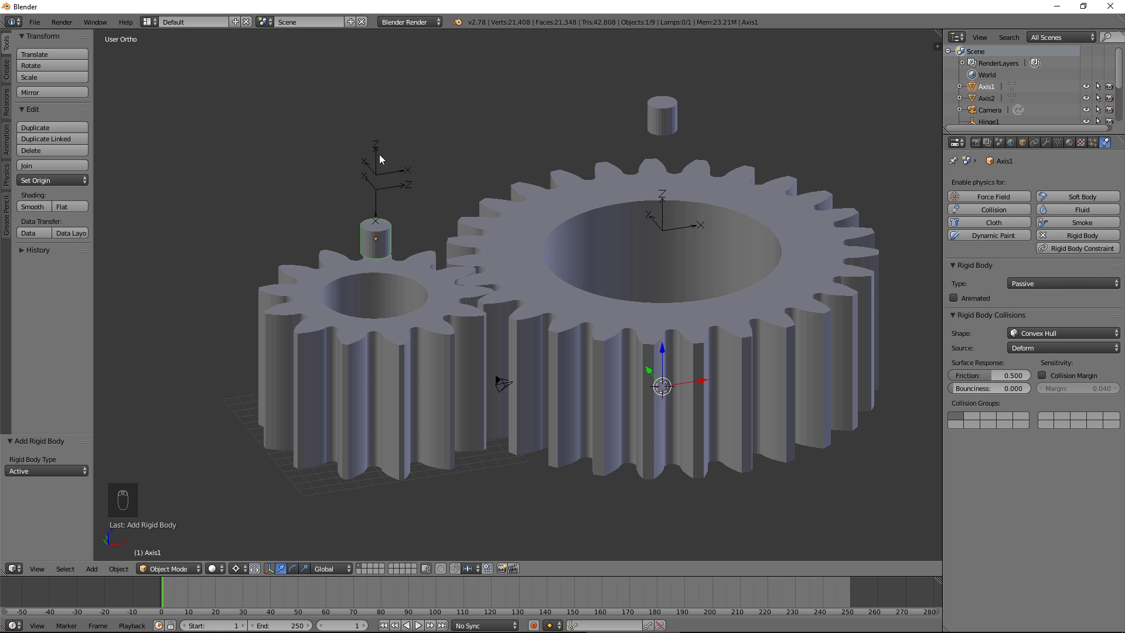
# Hinge the small gear m1_z13 to Axis1 through the Hinge1 constraint.
pyautogui.moveTo(381, 158); pyautogui.dragTo(1079, 196)
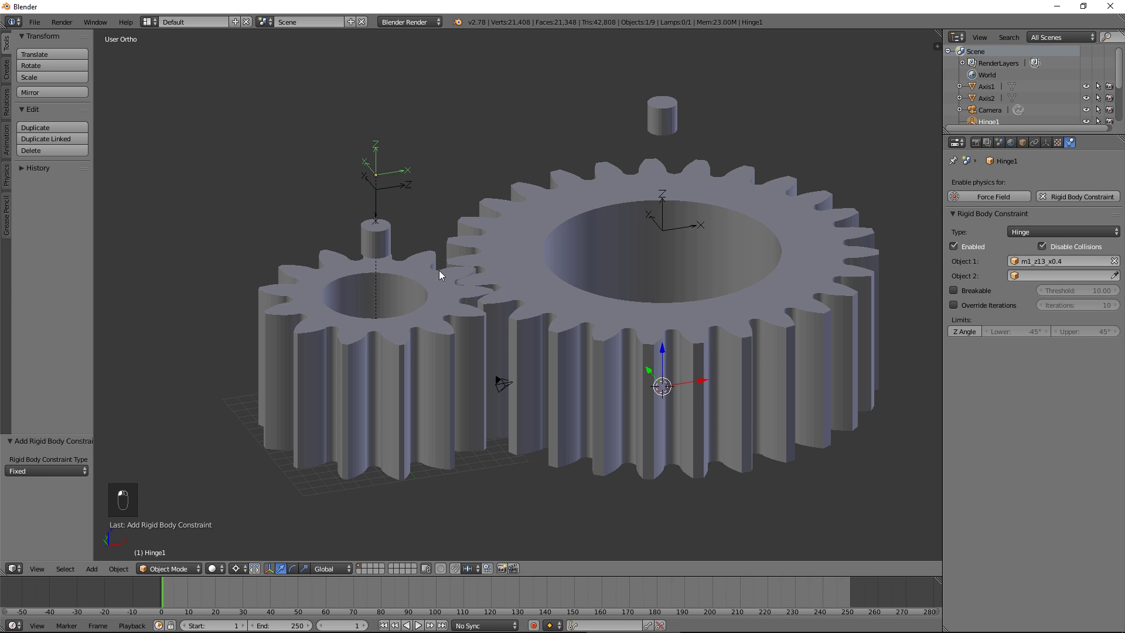
pyautogui.moveTo(1118, 276); pyautogui.dragTo(503, 237)
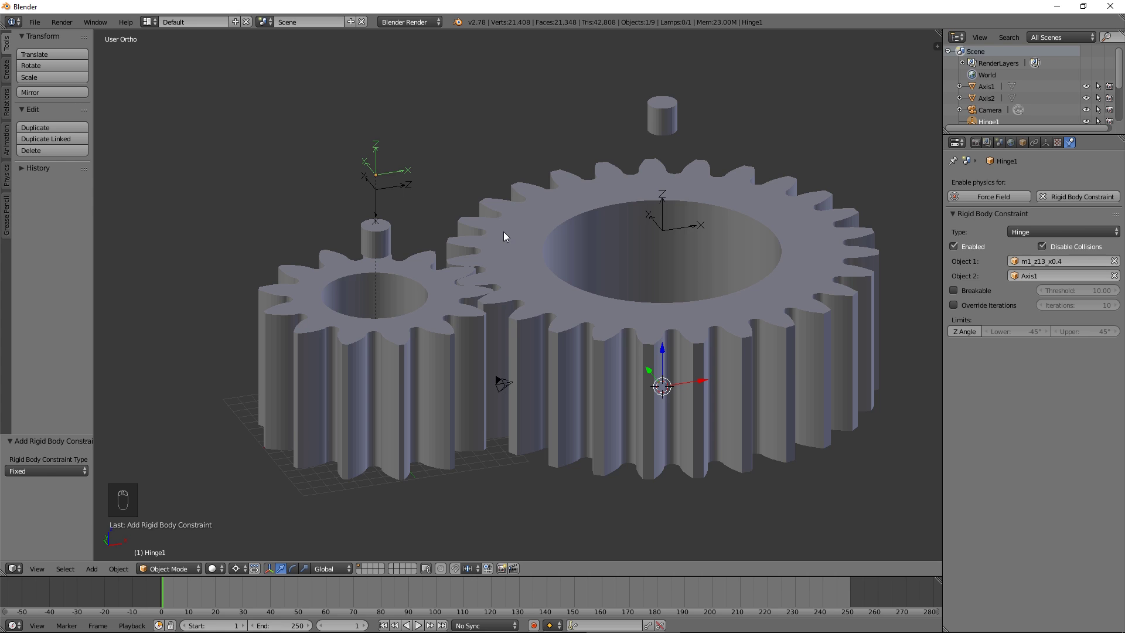
pyautogui.moveTo(400, 189); pyautogui.dragTo(1073, 204)
pyautogui.middleClick(1073, 204)
# Make the Motor empty an angular motor constraint between the small gear and Axis1.
pyautogui.moveTo(1071, 239); pyautogui.dragTo(1042, 134)
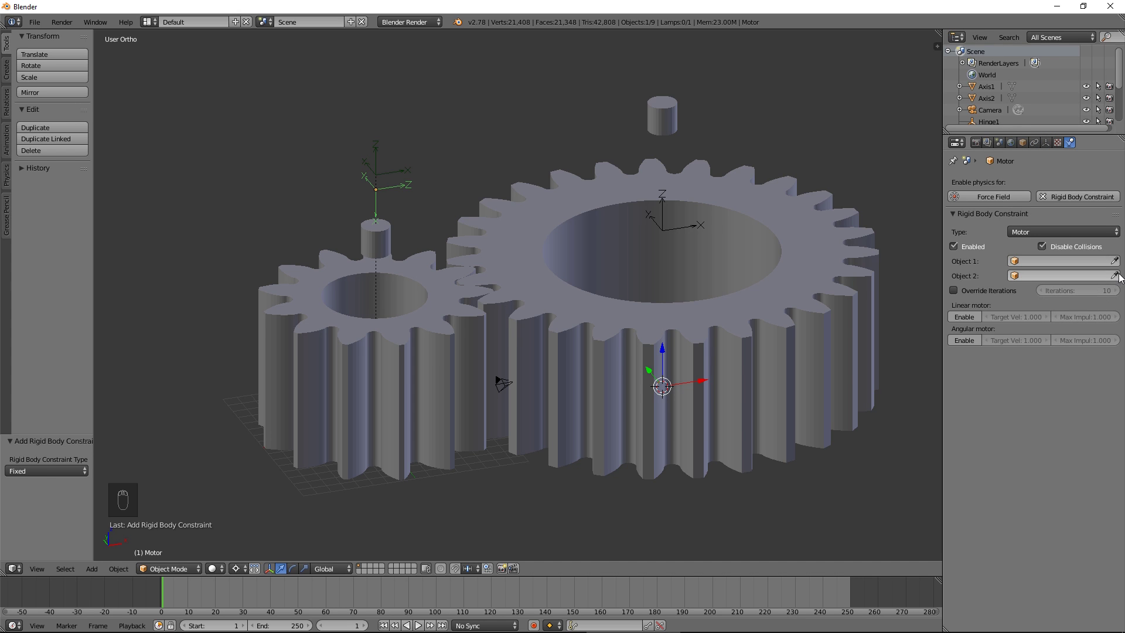
pyautogui.moveTo(1116, 265); pyautogui.dragTo(1119, 278)
pyautogui.moveTo(1112, 280); pyautogui.dragTo(409, 252)
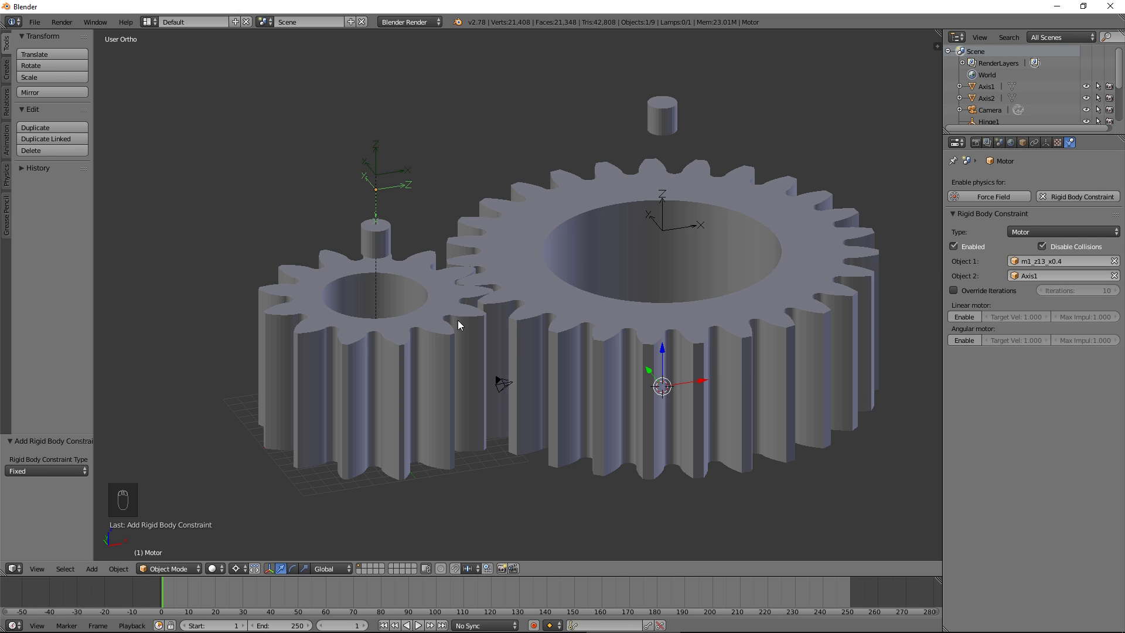
pyautogui.moveTo(972, 344); pyautogui.dragTo(827, 380)
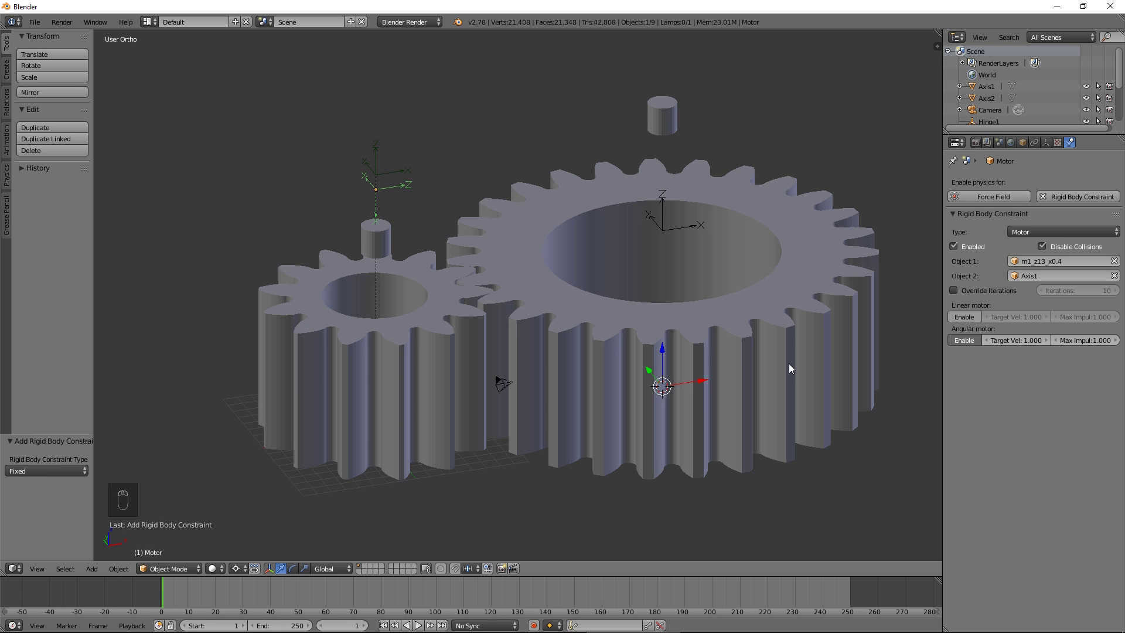
# Make the large gear an active mesh-shaped rigid body and Axis2 a passive one.
pyautogui.moveTo(712, 335); pyautogui.dragTo(1060, 237)
pyautogui.press('ctrl+v')
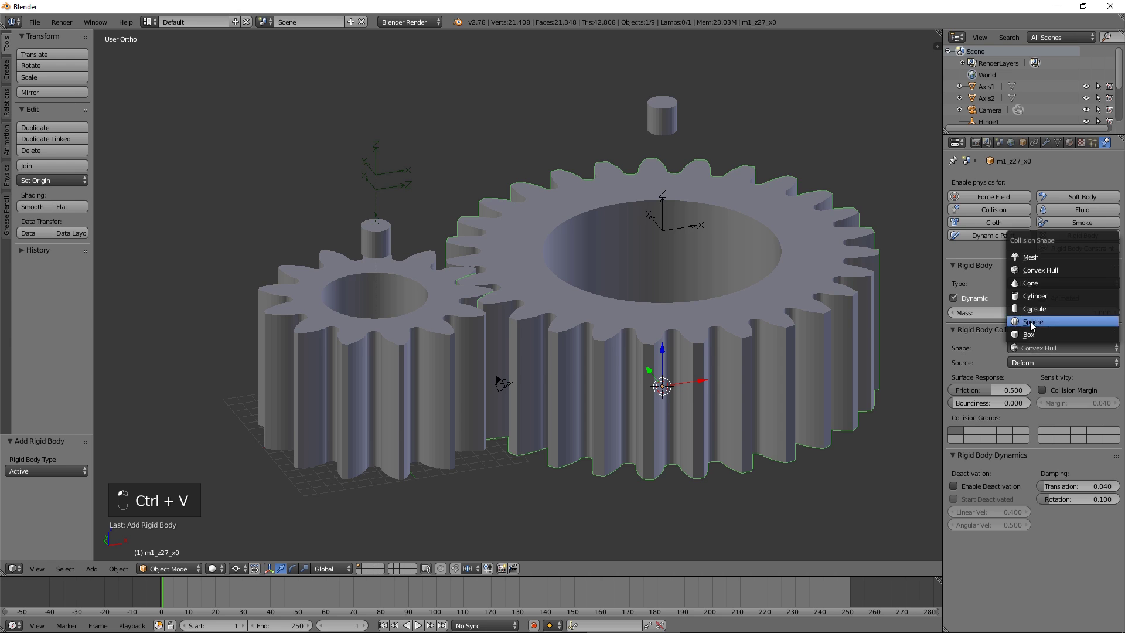
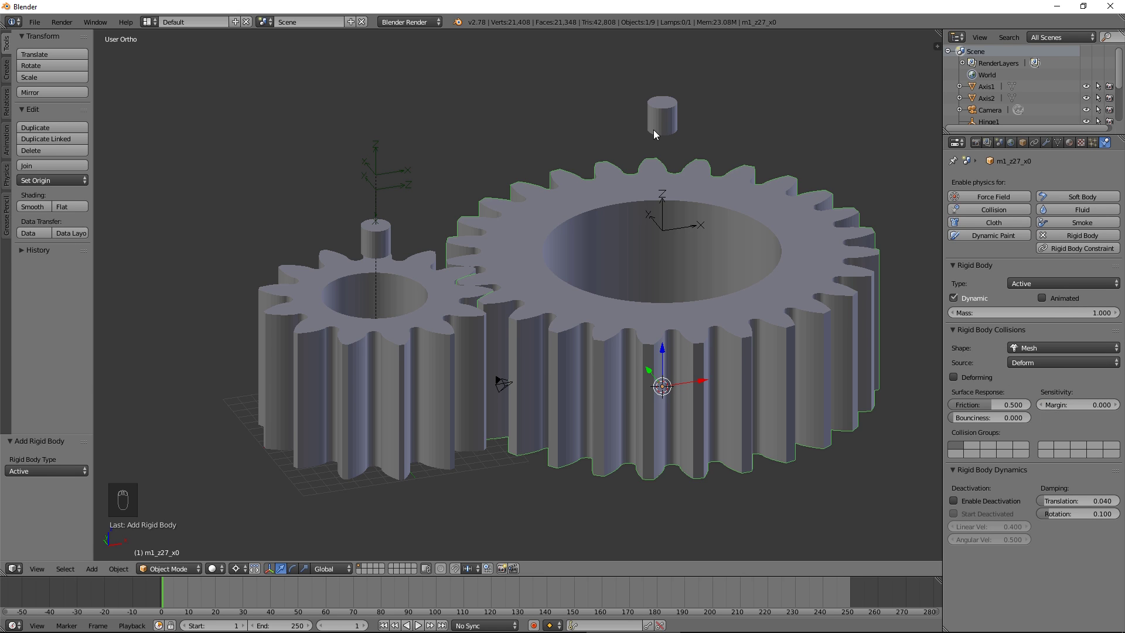
pyautogui.moveTo(685, 115); pyautogui.dragTo(1072, 249)
pyautogui.middleClick(1072, 249)
pyautogui.moveTo(1036, 296); pyautogui.dragTo(705, 214)
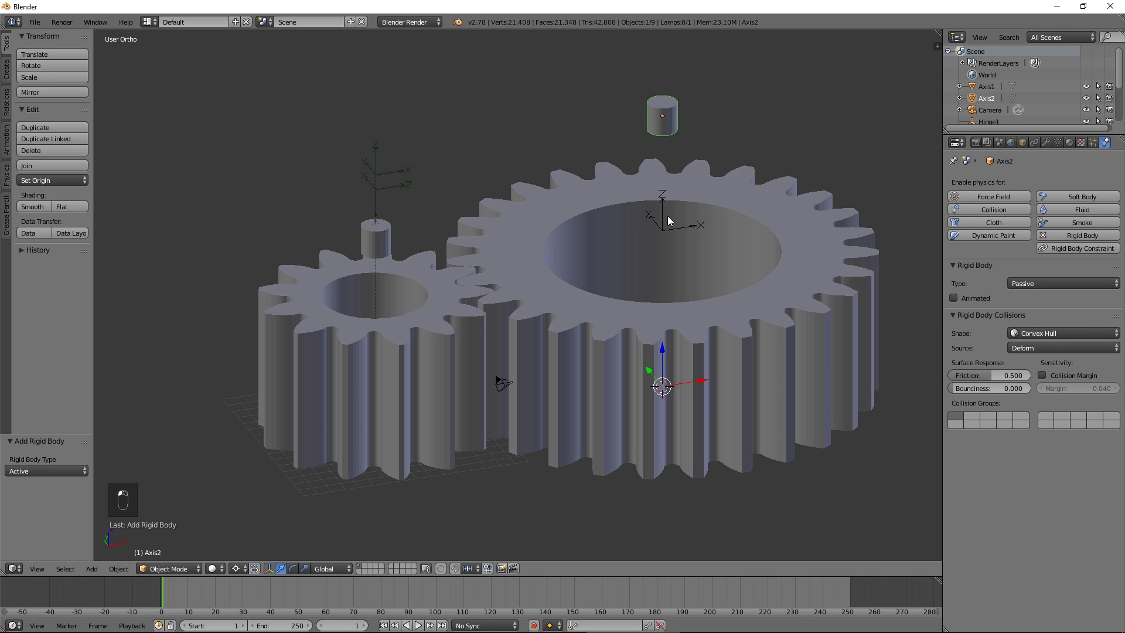
# Set Hinge2 as a hinge constraint joining the 27-tooth gear to Axis2.
pyautogui.middleClick(671, 225)
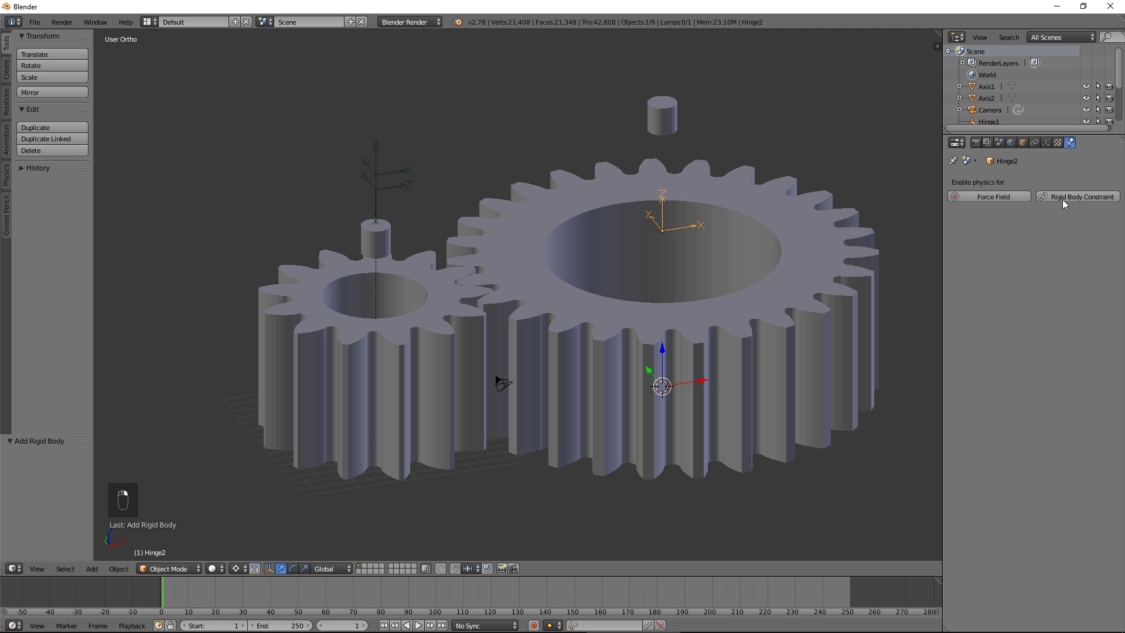
pyautogui.middleClick(1067, 201)
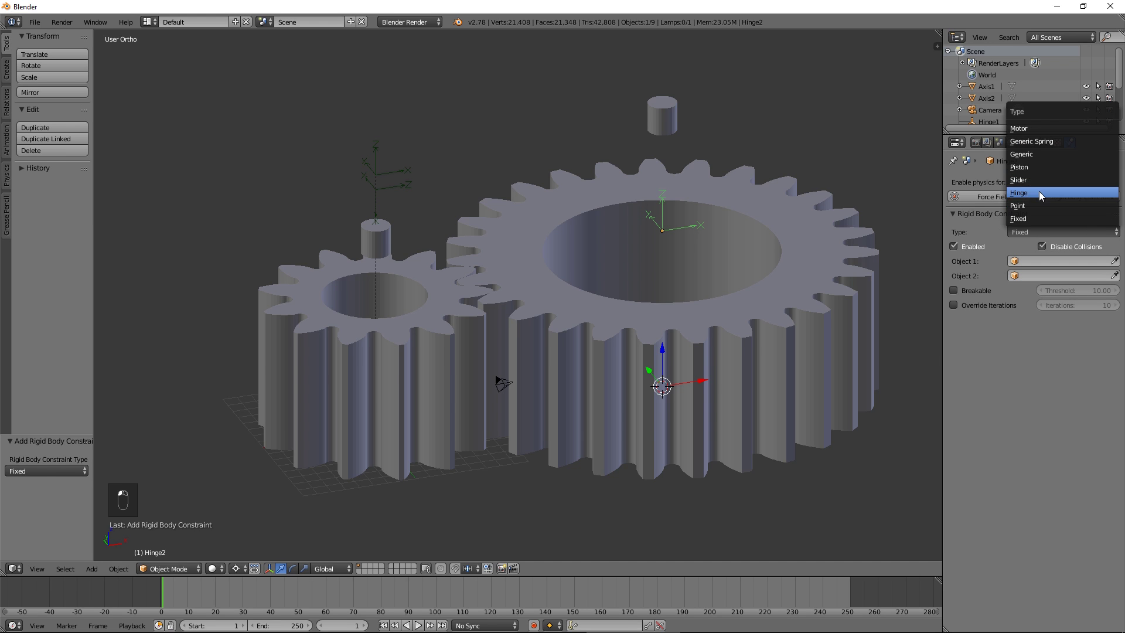
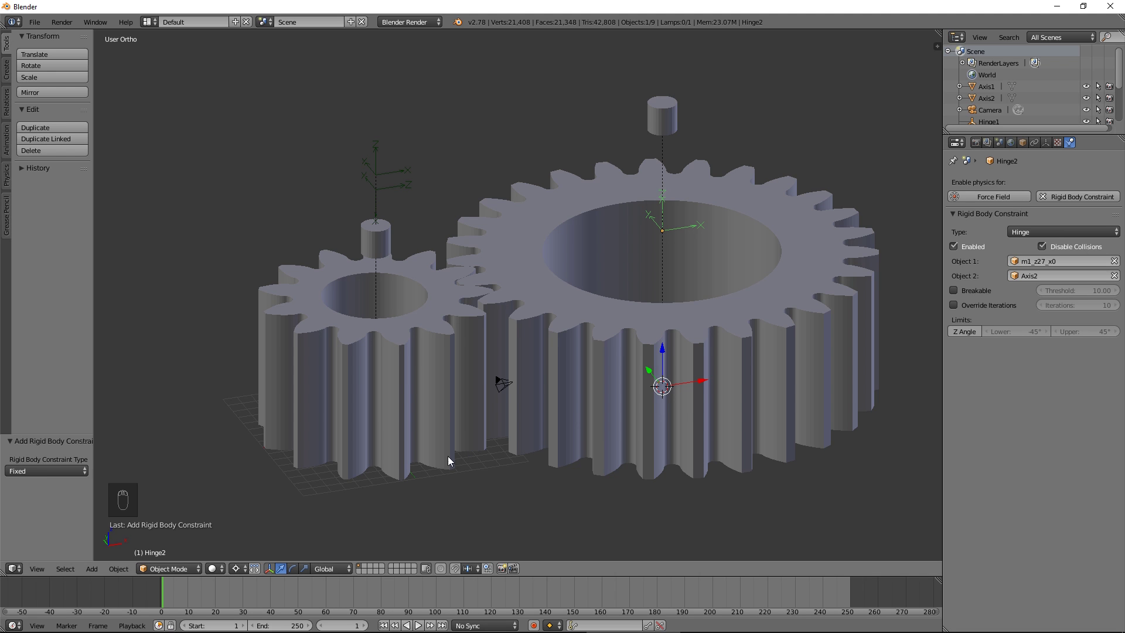
# Play the animation to watch the hinged gears rotate together.
pyautogui.moveTo(428, 625); pyautogui.dragTo(463, 337)
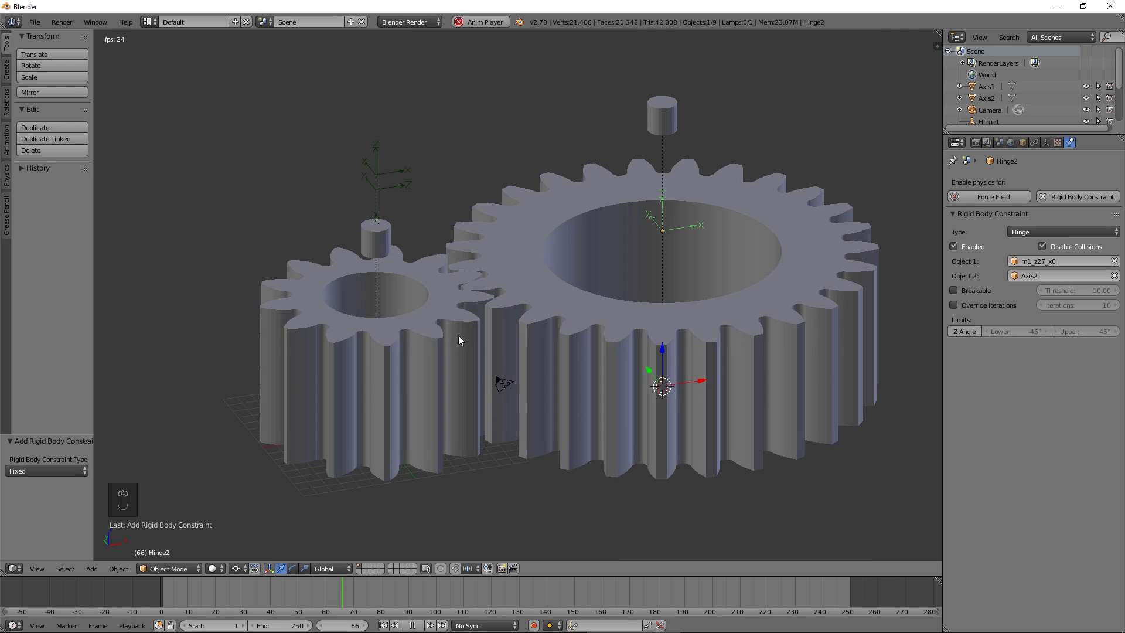
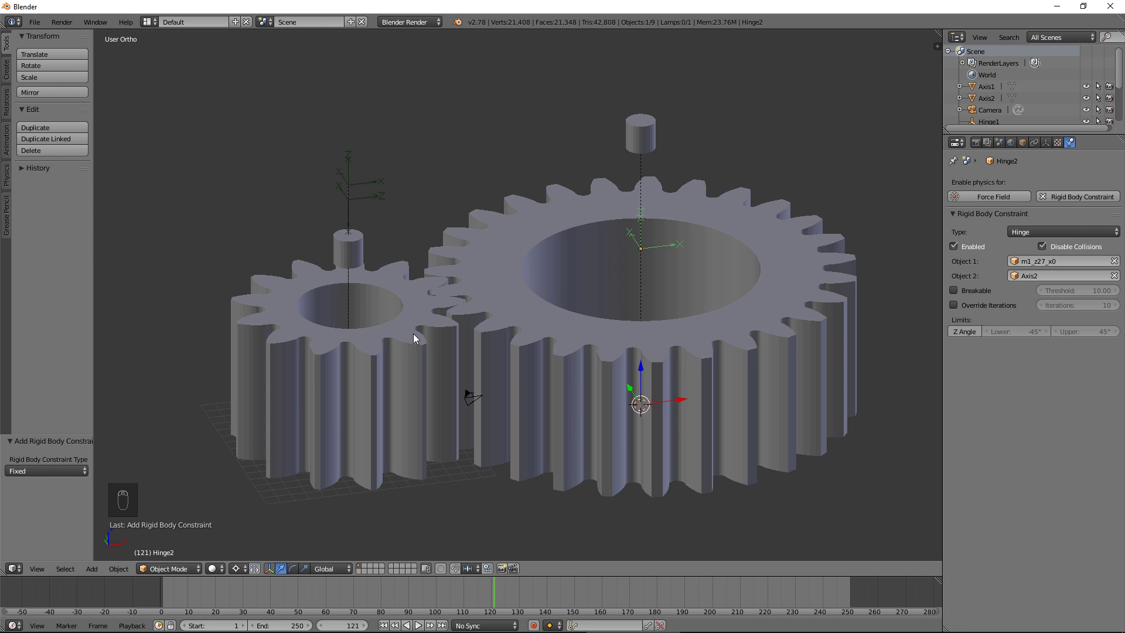
# Apply a 50.892° Simple Deform twist to the 13-tooth gear, making it helical.
pyautogui.moveTo(415, 339); pyautogui.dragTo(1069, 179)
pyautogui.press('ctrl+v')
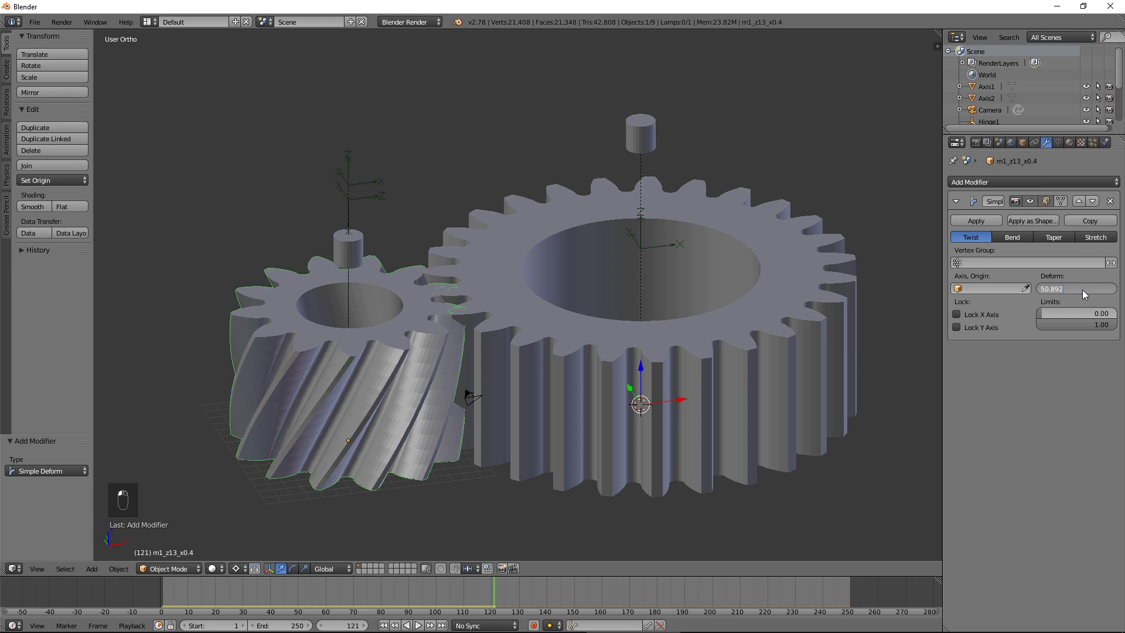
pyautogui.click(1085, 294)
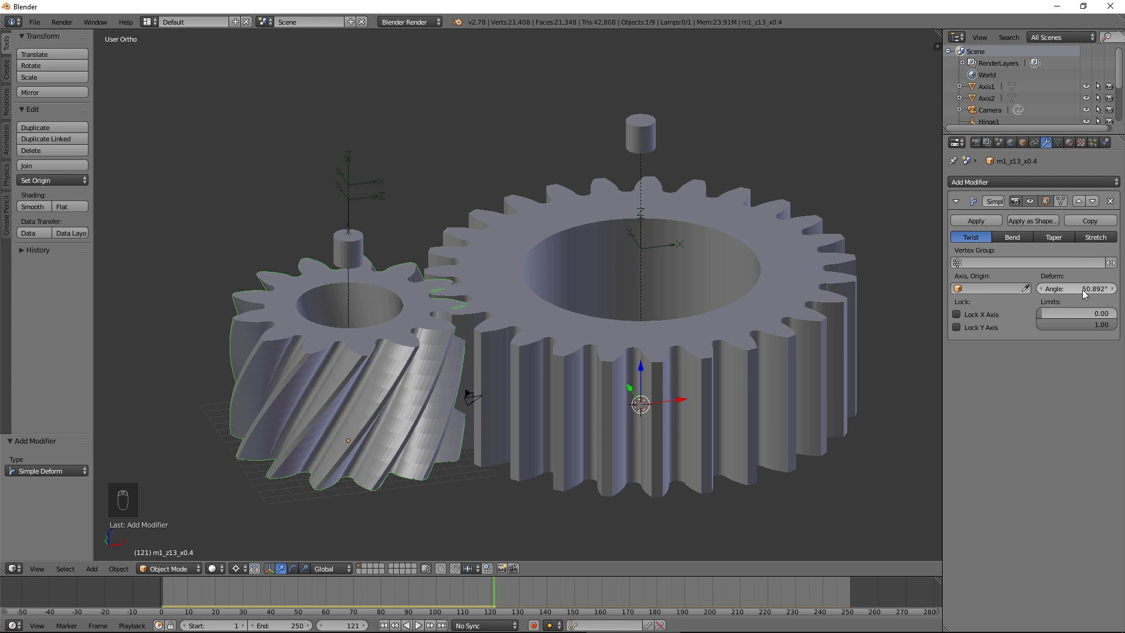
pyautogui.moveTo(986, 226); pyautogui.dragTo(590, 383)
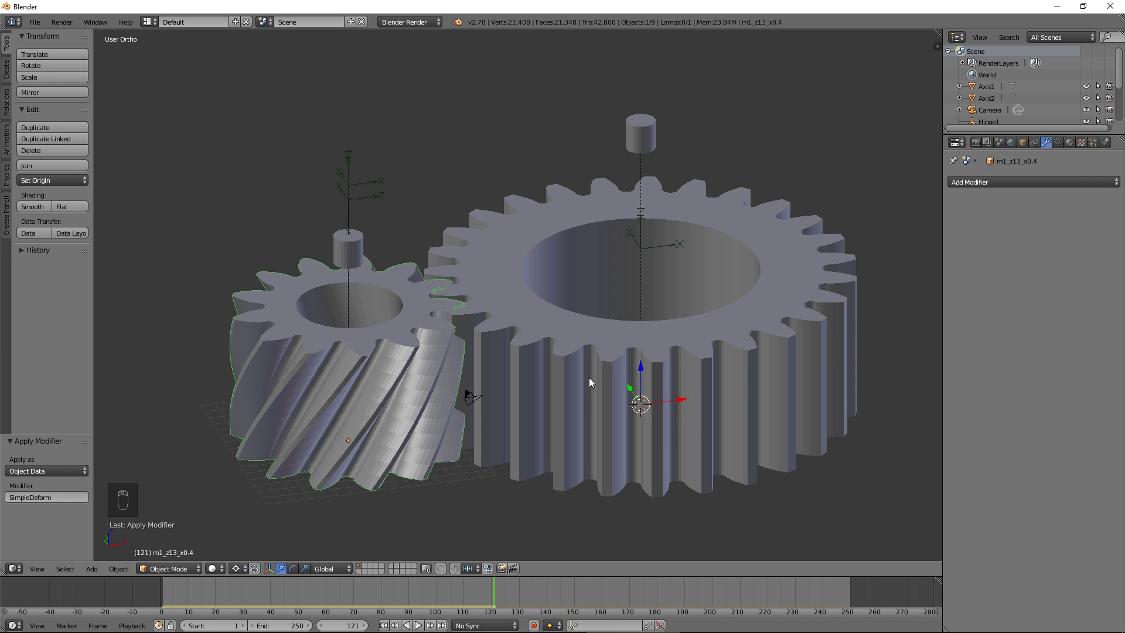
# Fetch the 27-tooth gear's twist angle from the gear calculator web page.
pyautogui.press('alt+Tab')
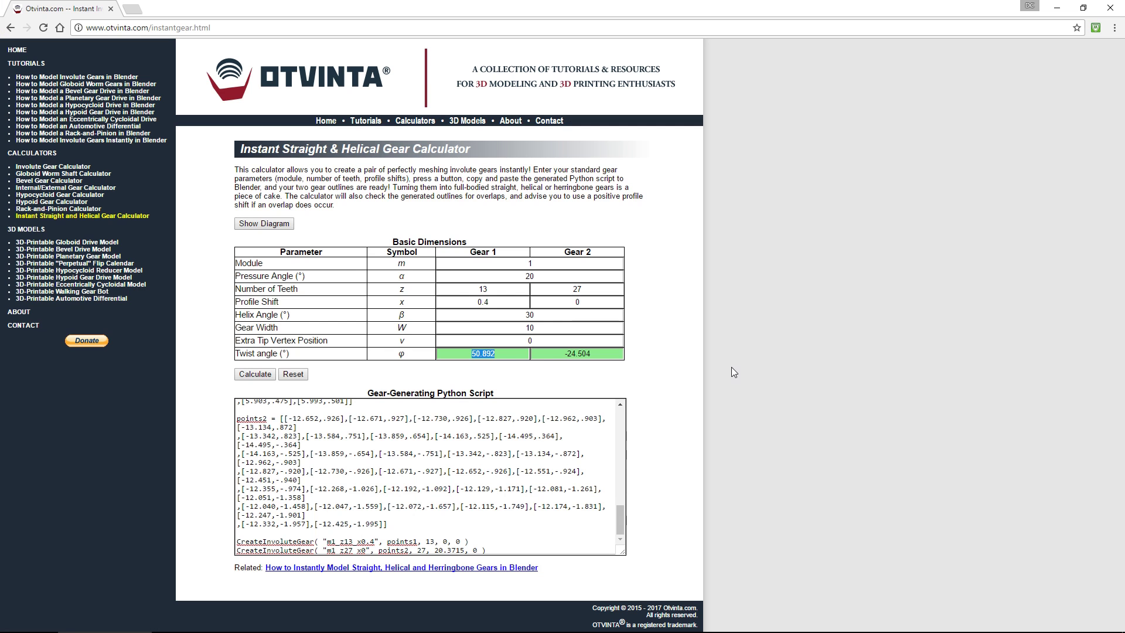
pyautogui.press('alt+Tab')
# Twist the 27-tooth gear by -24.504°, apply it permanently, and play the rotation animation.
pyautogui.middleClick(527, 352)
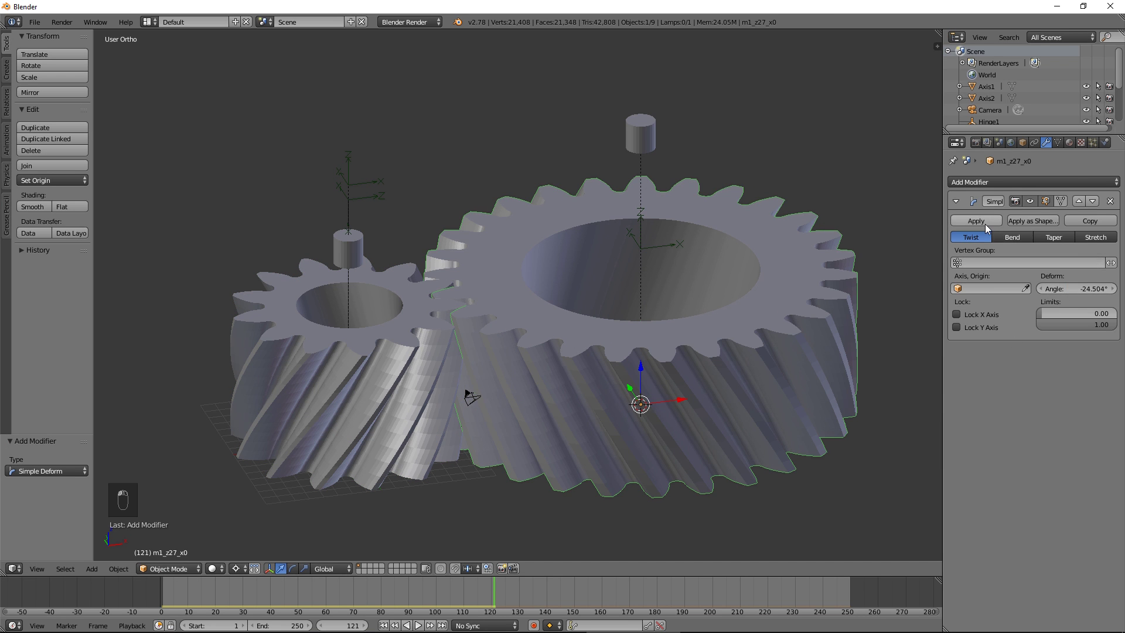
pyautogui.moveTo(648, 322); pyautogui.dragTo(451, 466)
pyautogui.press('ctrl+v')
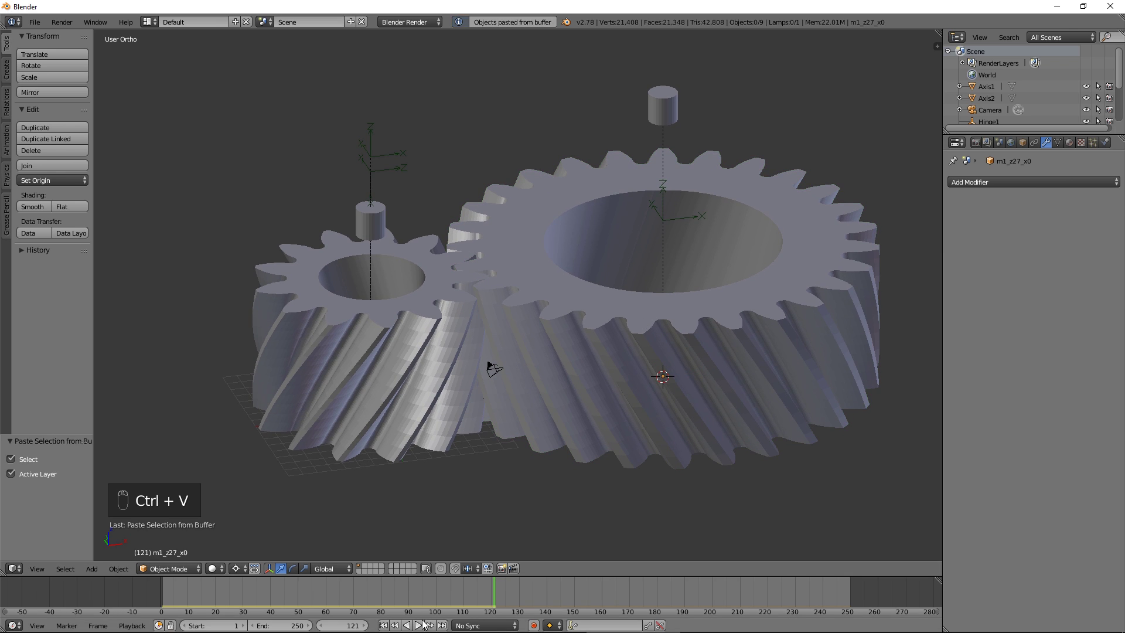
pyautogui.click(429, 627)
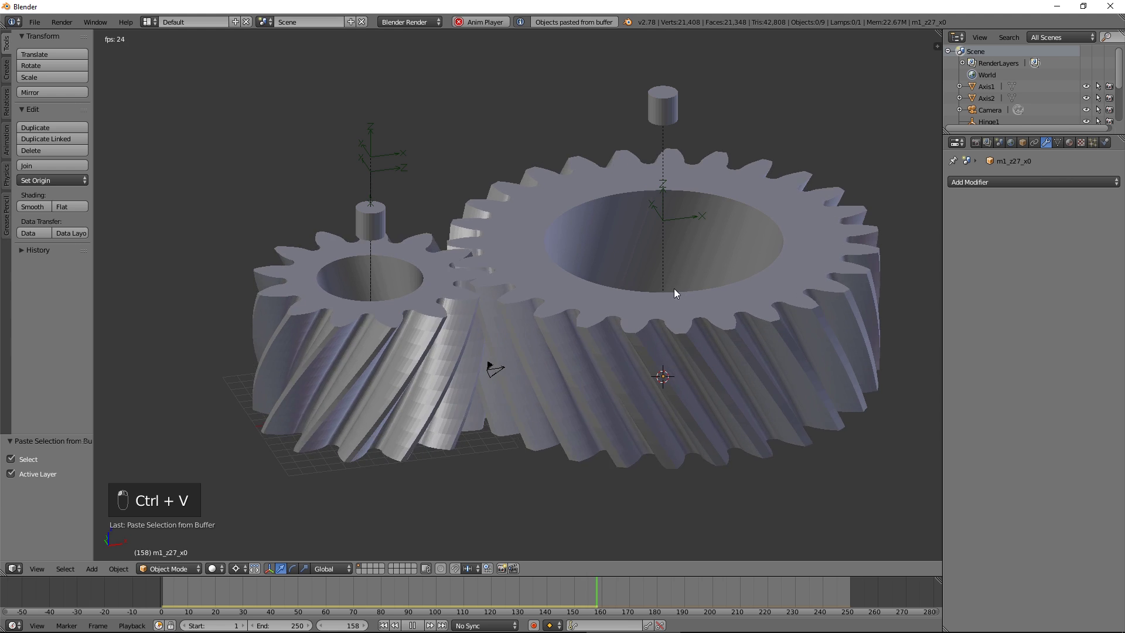
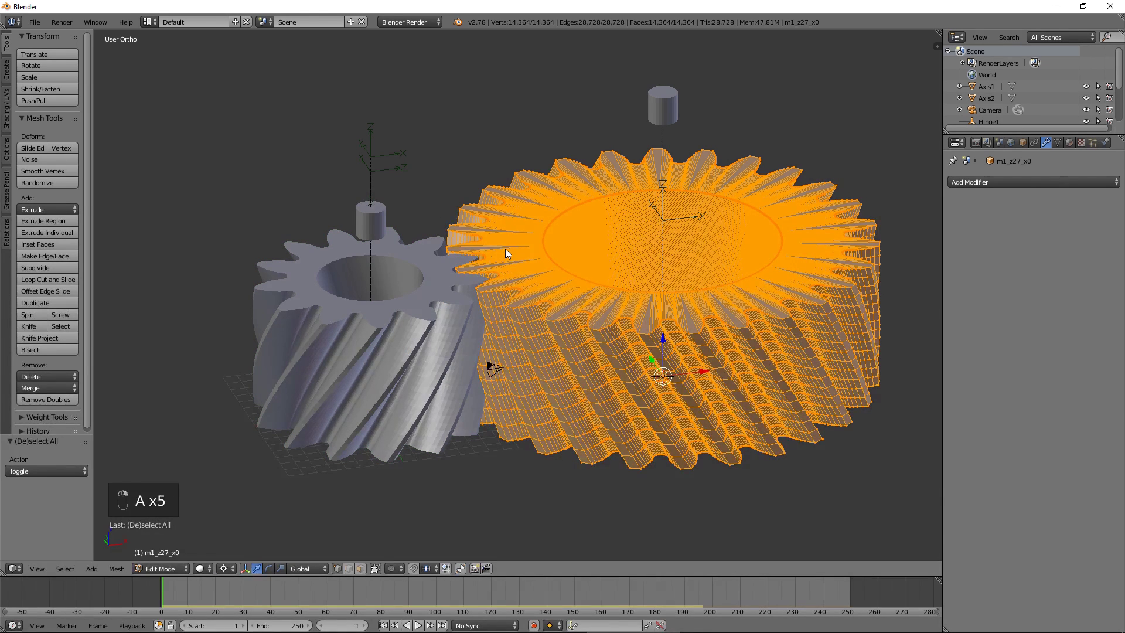
# Finish reworking m1_z27_x0's mesh and replay the animation, orbiting around the turning gears.
pyautogui.press('w')
pyautogui.press('Tab')
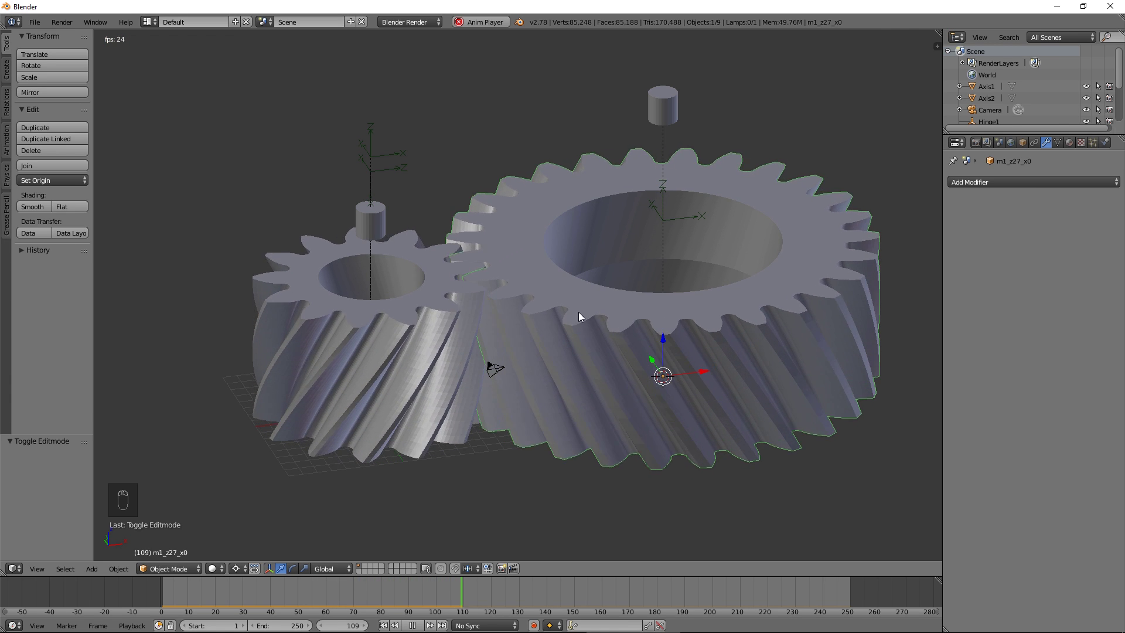
pyautogui.moveTo(422, 627); pyautogui.dragTo(449, 479)
pyautogui.moveTo(463, 422); pyautogui.dragTo(473, 435)
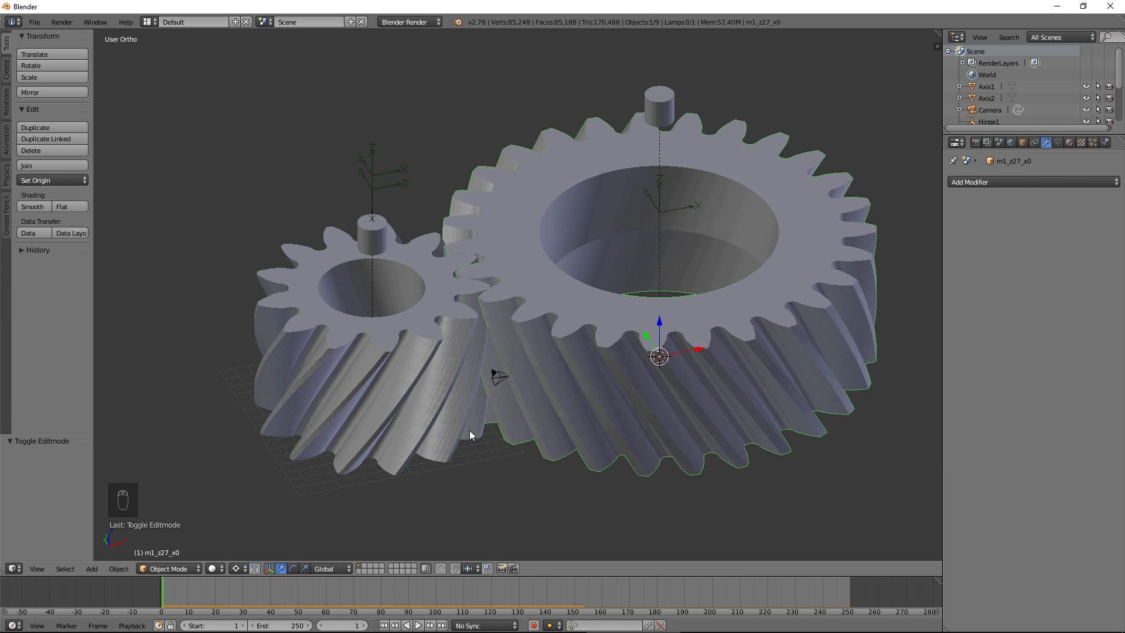
# Delete the small gear's bottom cap faces via box-select in front view, then leave Edit Mode.
pyautogui.press('KP_1')
pyautogui.press('Tab')
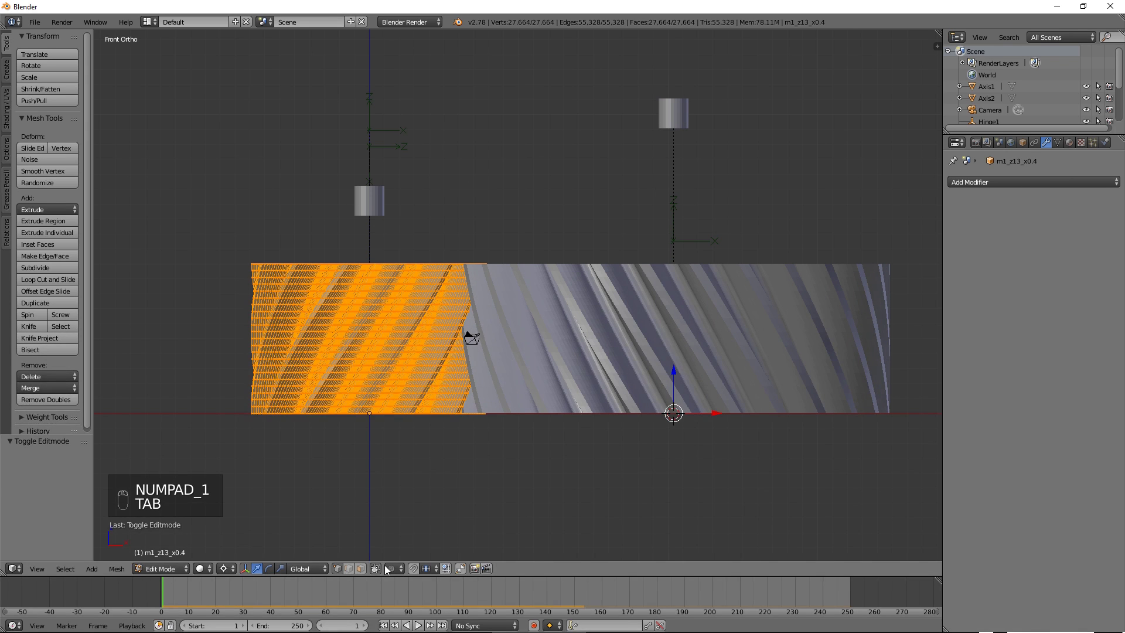
pyautogui.press('a')
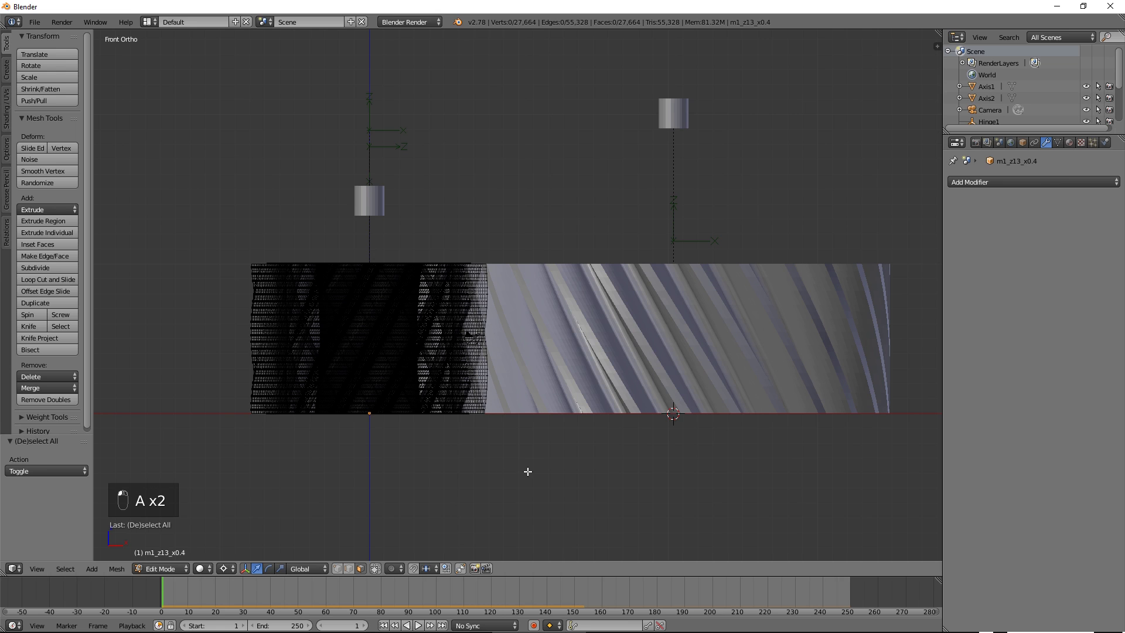
pyautogui.press('b')
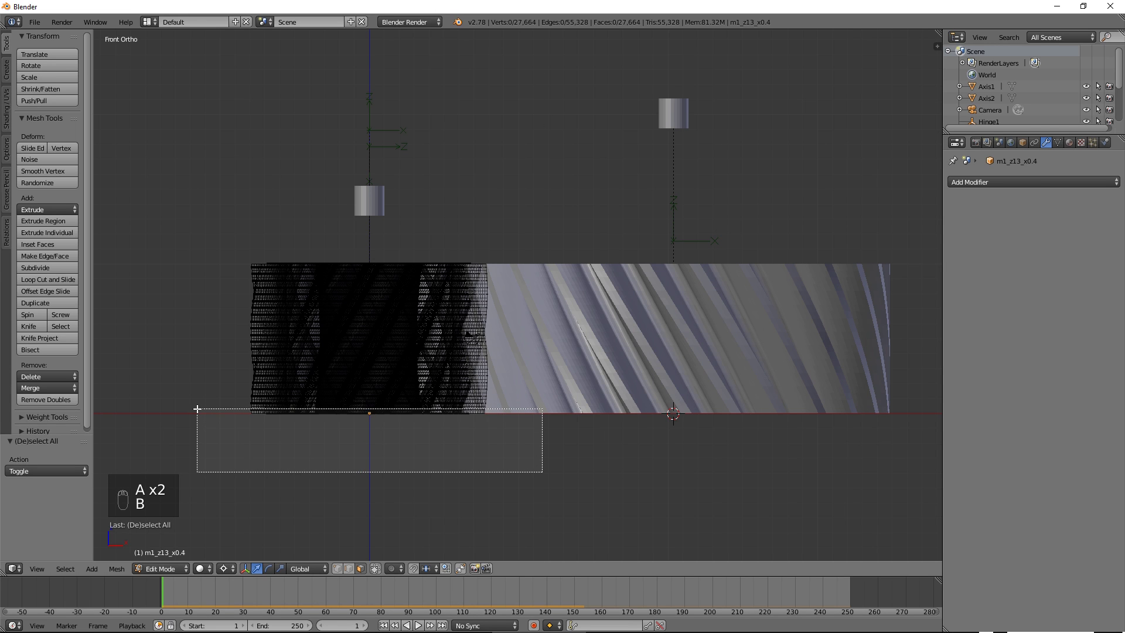
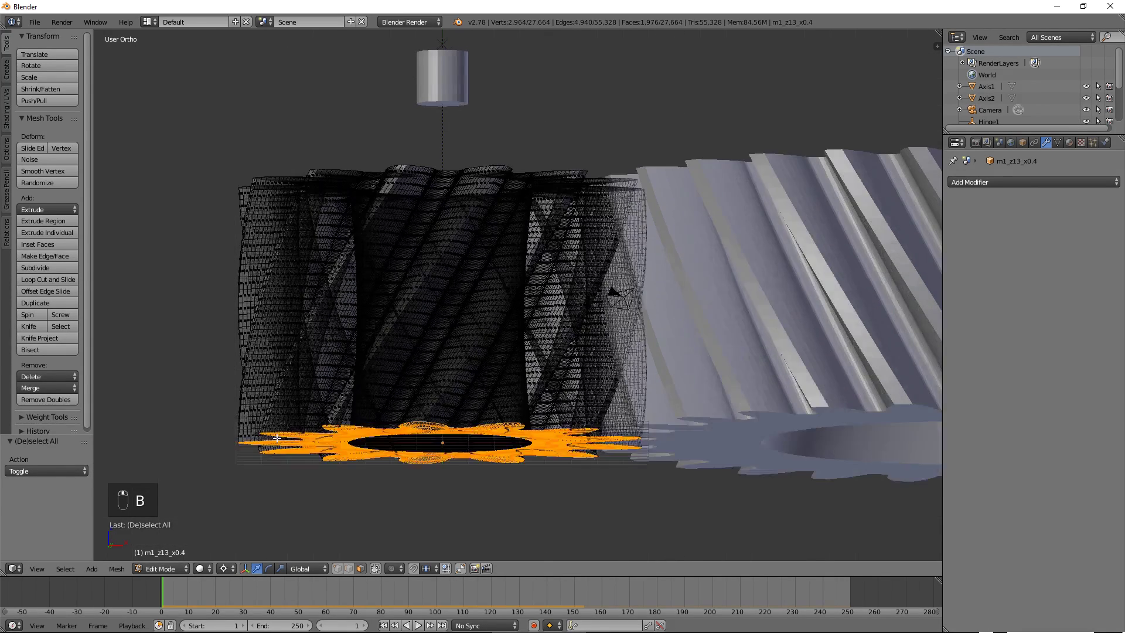
pyautogui.press('x')
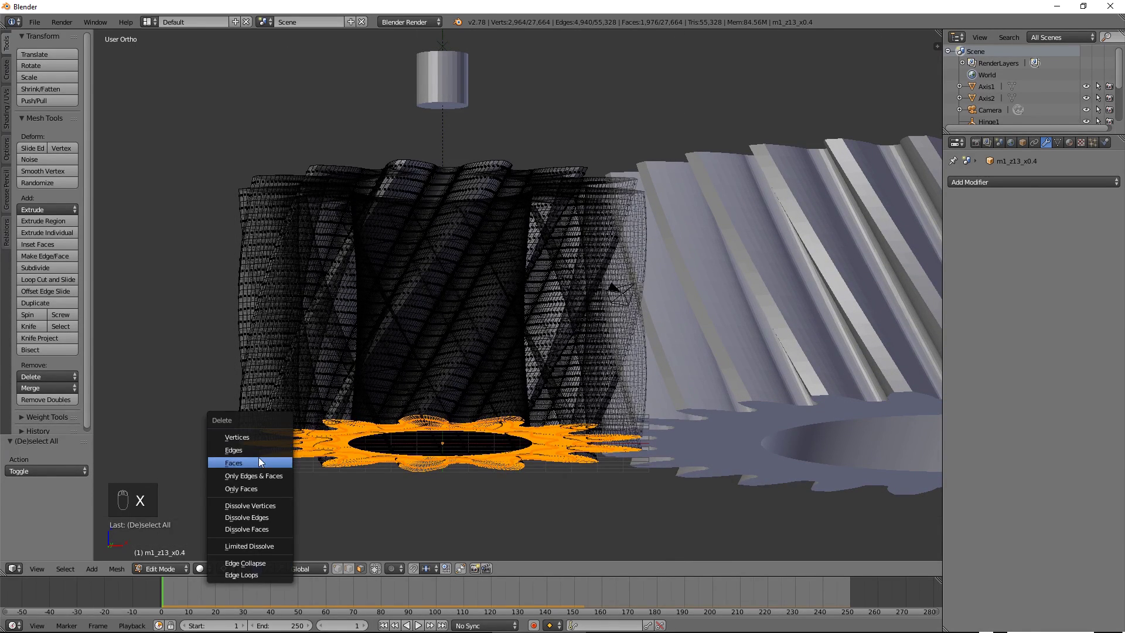
pyautogui.press('Tab')
pyautogui.press('Tab')
pyautogui.press('KP_1')
# Delete the large 27-tooth gear's bottom cap faces the same way.
pyautogui.press('a')
pyautogui.press('b')
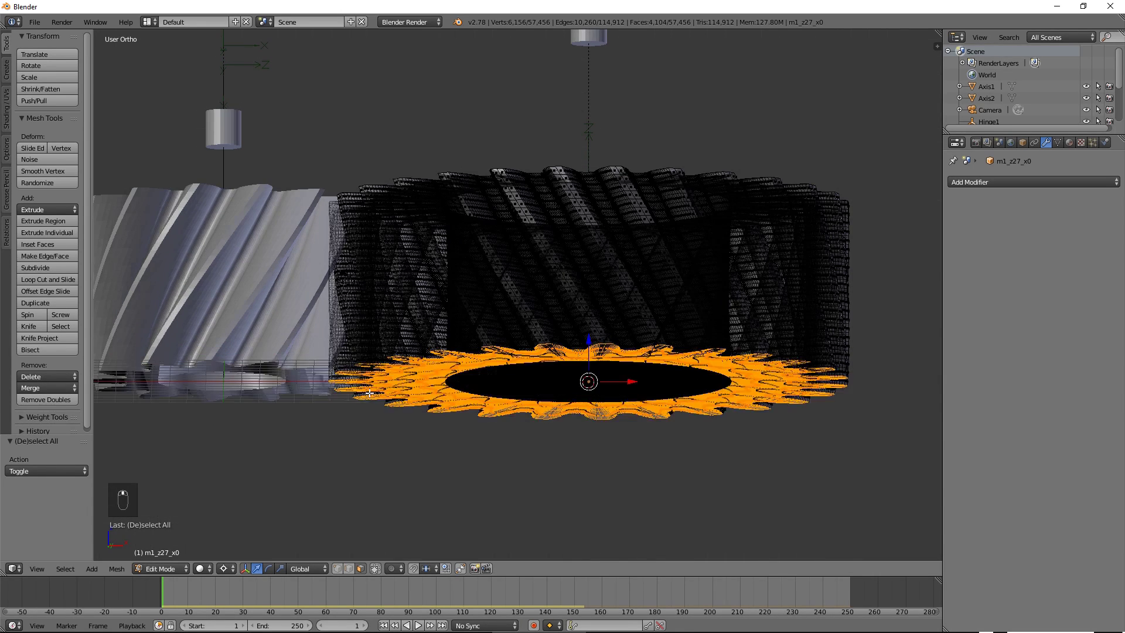
pyautogui.press('x')
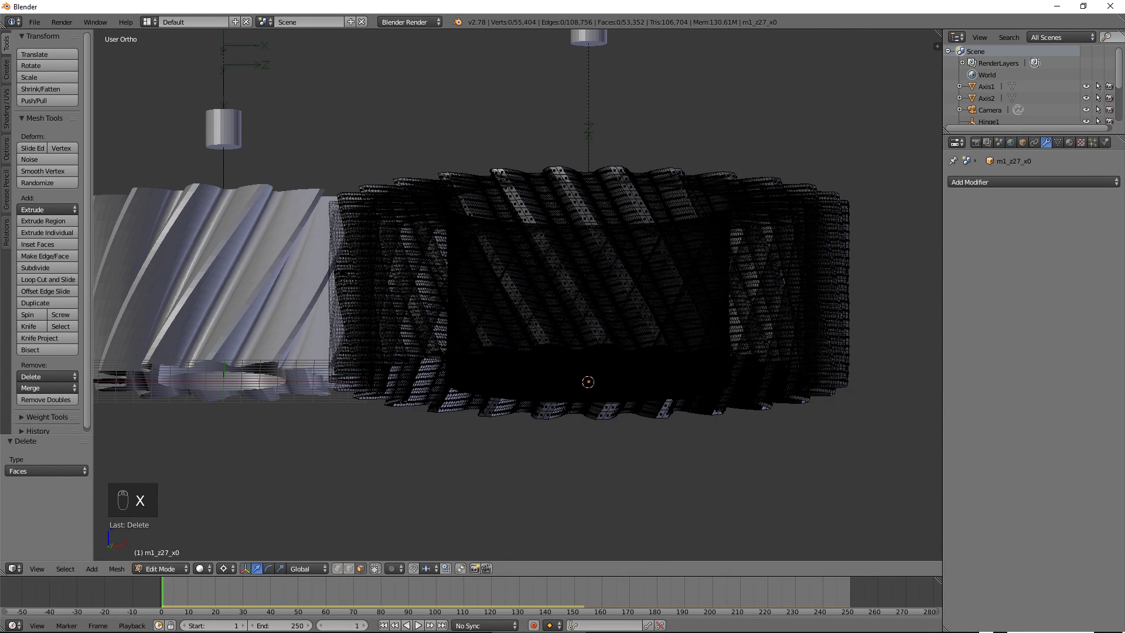
pyautogui.press('Tab')
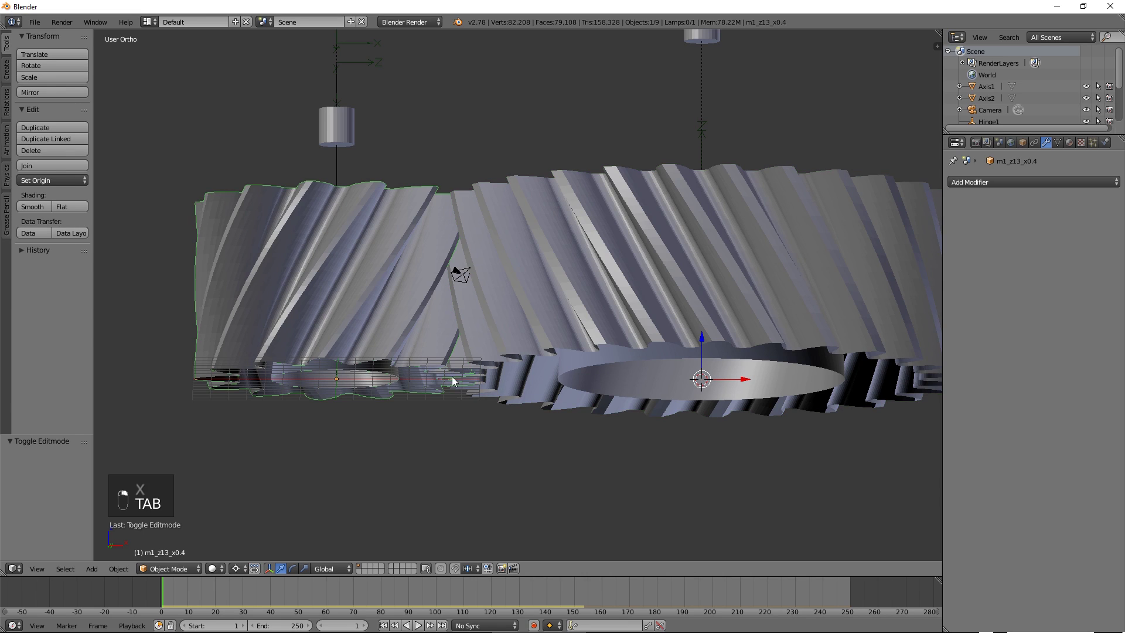
# Mirror a duplicate of the 13-tooth gear by -1 on Z, remove doubles and recalculate normals.
pyautogui.press('shift+s')
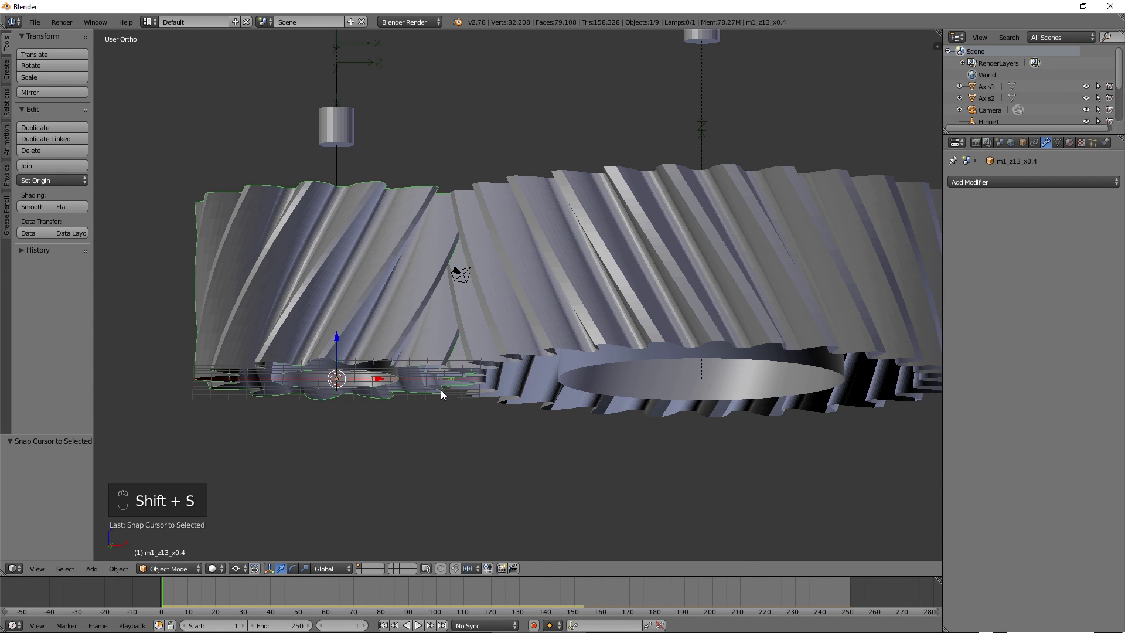
pyautogui.press('KP_1')
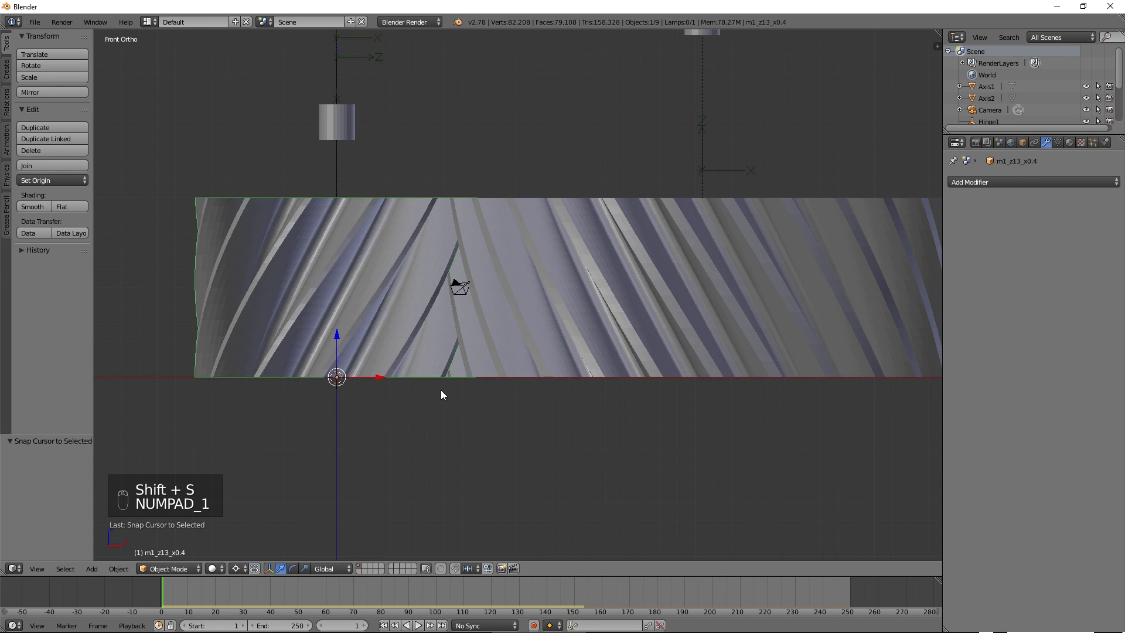
pyautogui.press('Tab')
pyautogui.press('a')
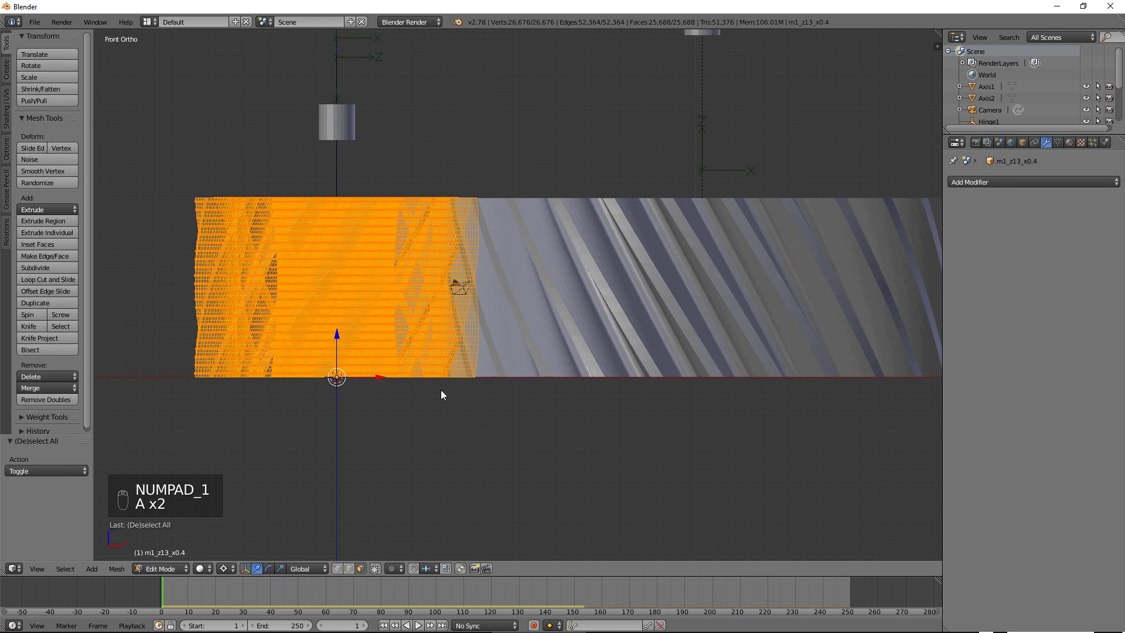
pyautogui.press('shift+d')
pyautogui.press('s')
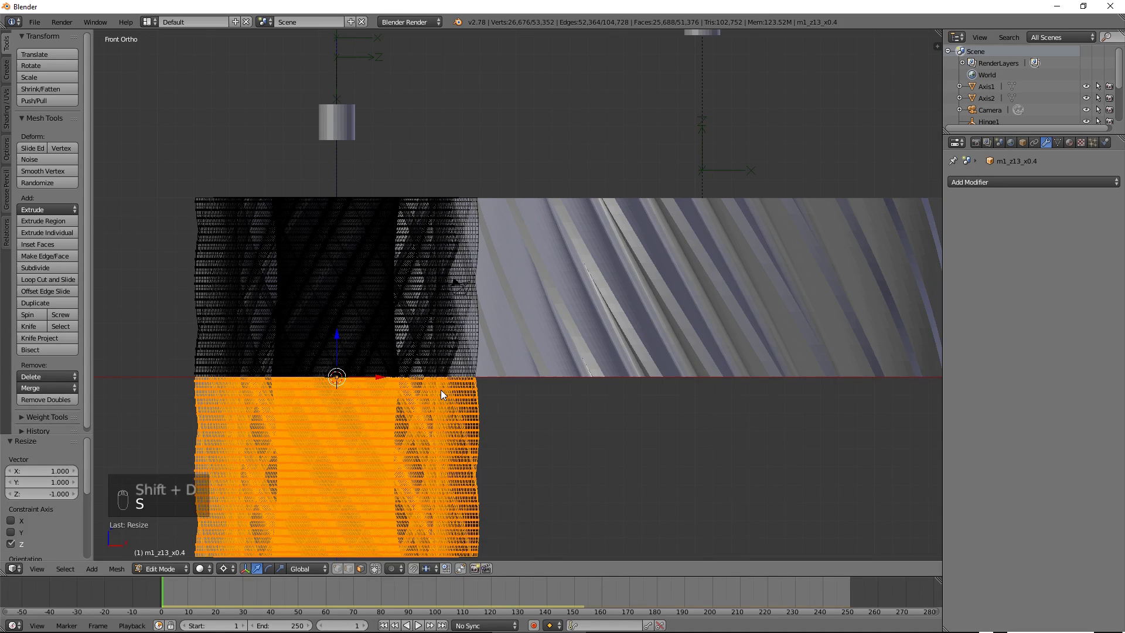
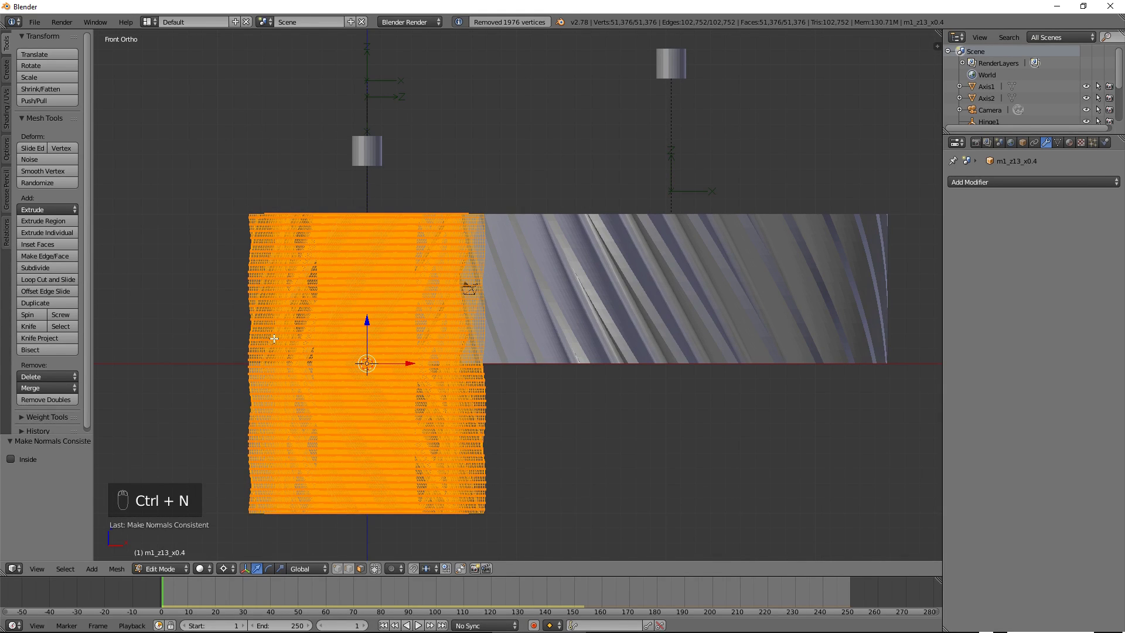
pyautogui.press('Tab')
# Select the 27-tooth gear, select all its vertices and duplicate them in place.
pyautogui.click(597, 265)
pyautogui.press('ctrl+shift+v')
pyautogui.press('shift+s')
pyautogui.press('Tab')
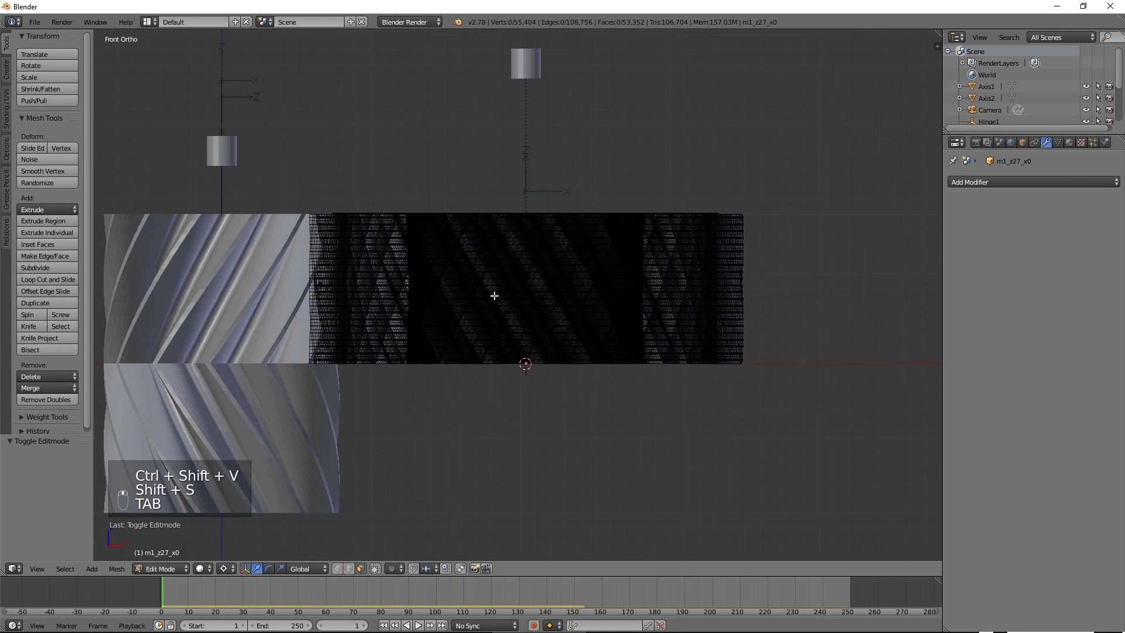
pyautogui.press('b')
pyautogui.press('a')
pyautogui.press('shift+d')
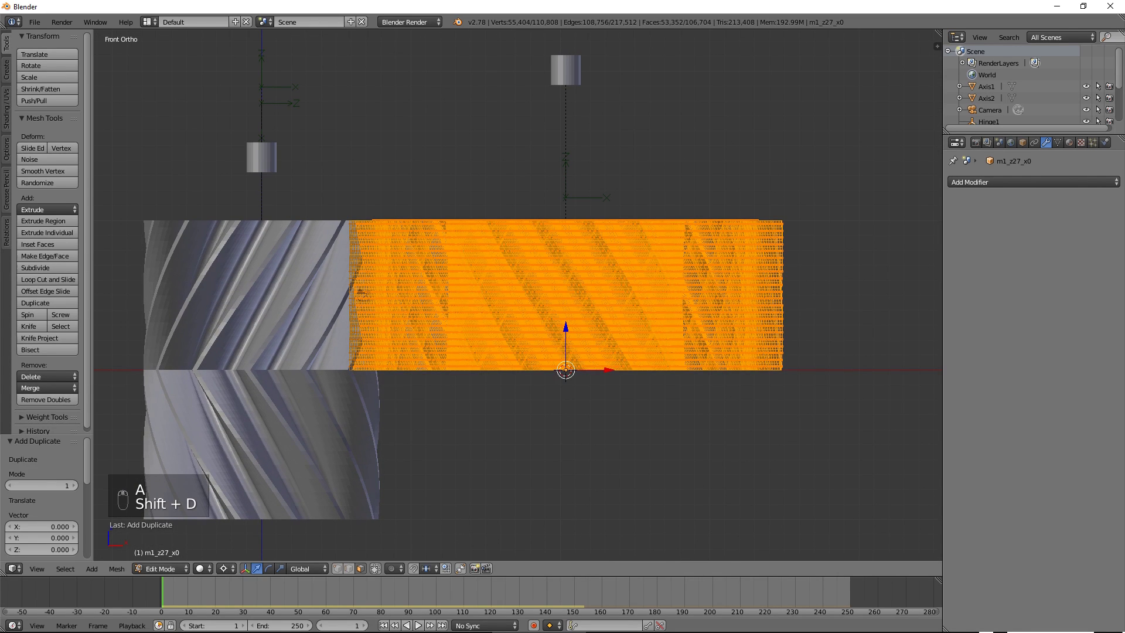
# Flip the duplicate by -1 on Z, remove 4104 doubles and recalculate normals.
pyautogui.press('s')
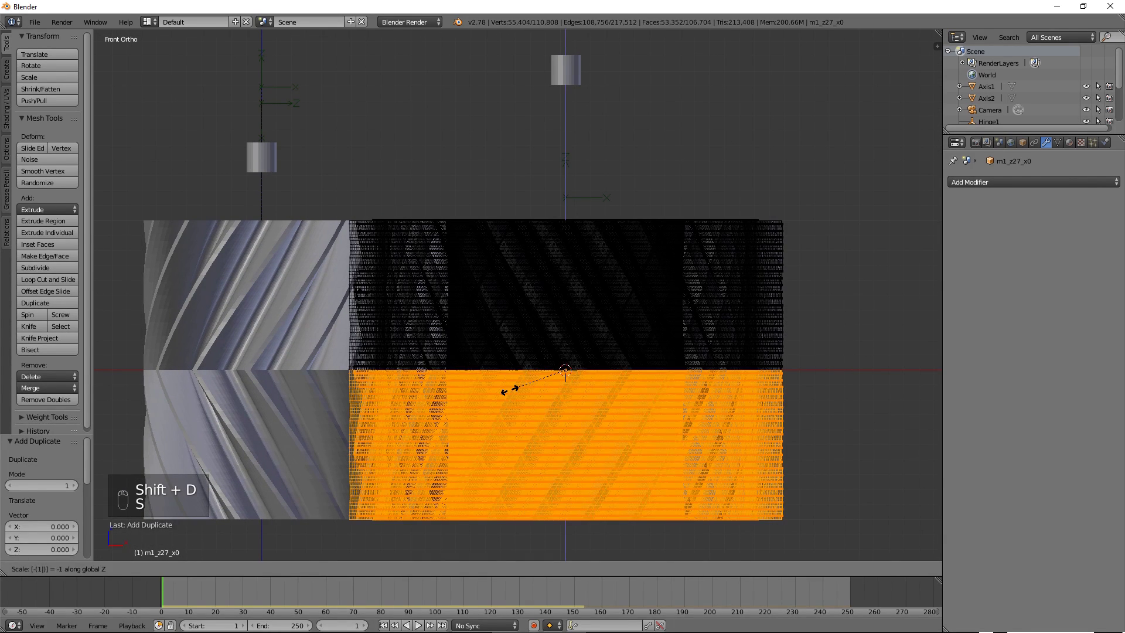
pyautogui.press('a')
pyautogui.press('a')
pyautogui.click(42, 408)
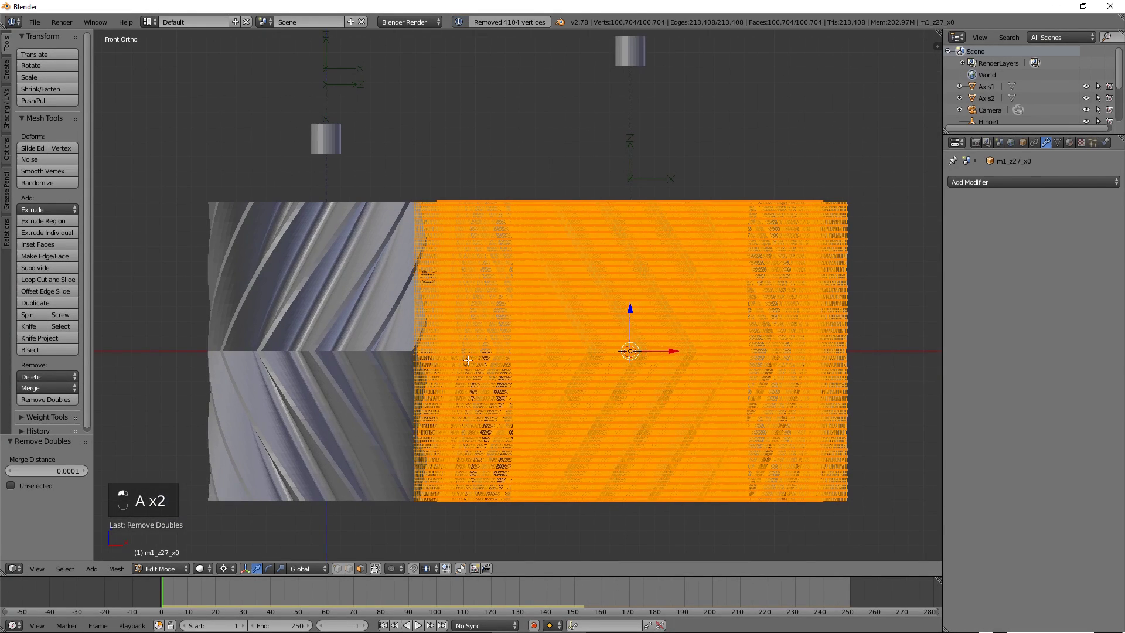
pyautogui.press('ctrl+n')
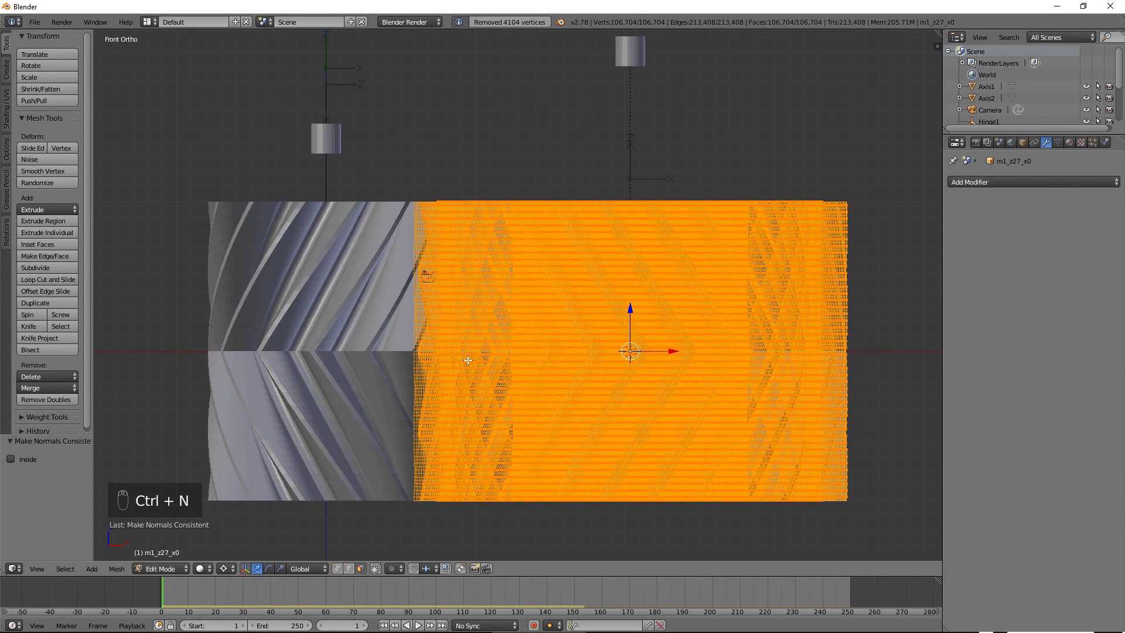
# Back in Object Mode, play the animation of both herringbone gears turning past frame 200, then stop.
pyautogui.press('Tab')
pyautogui.moveTo(508, 387); pyautogui.dragTo(423, 592)
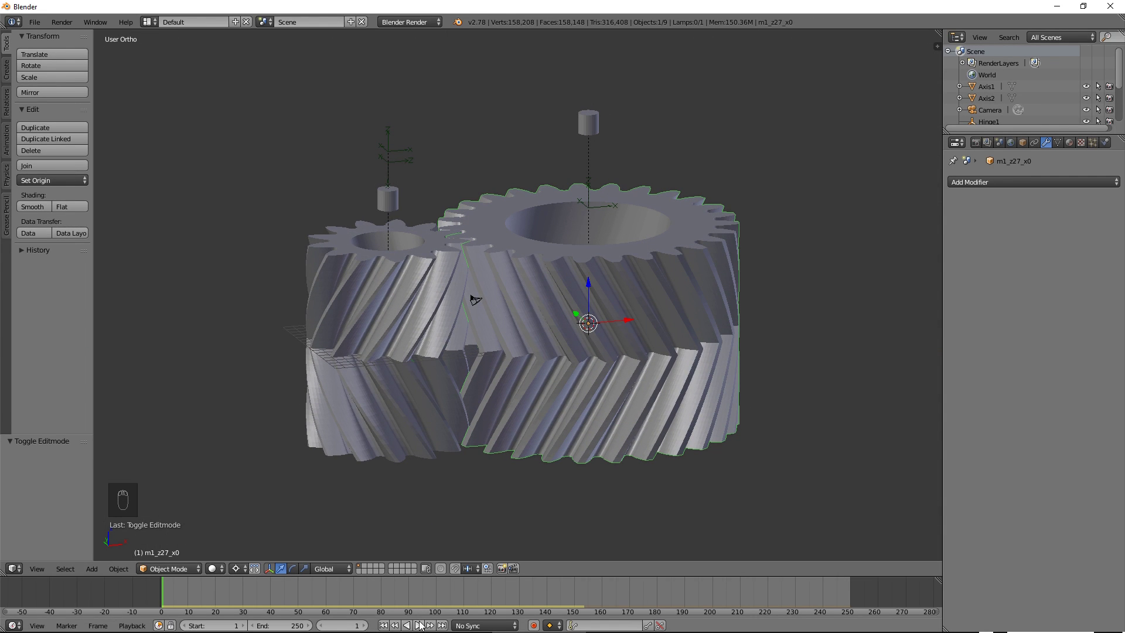
pyautogui.moveTo(422, 627); pyautogui.dragTo(446, 446)
pyautogui.press('ctrl+v')
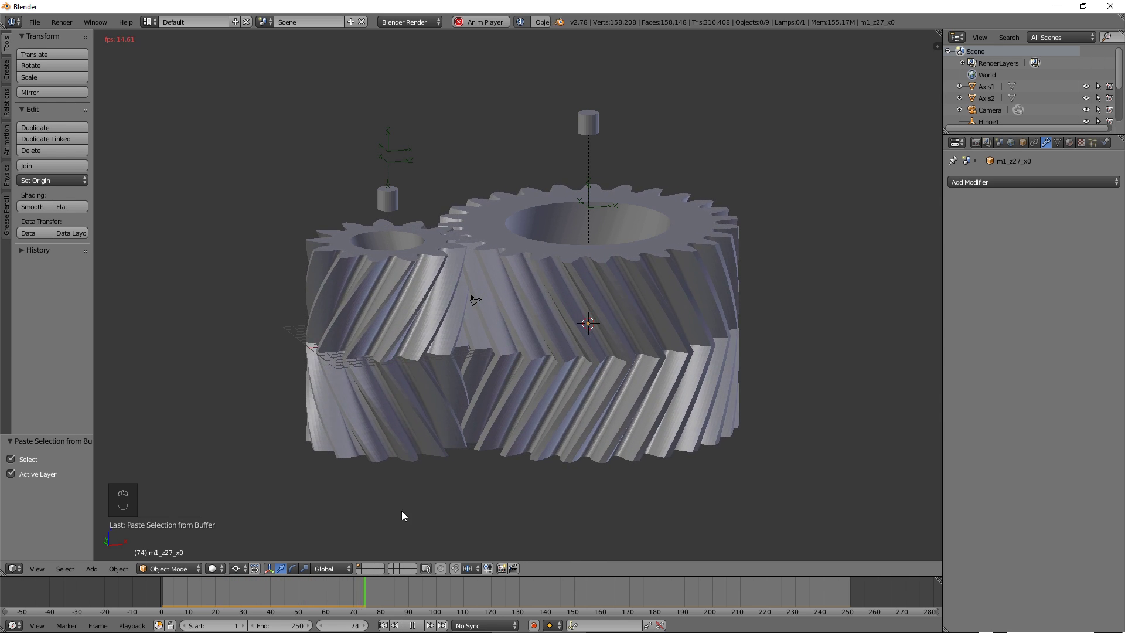
pyautogui.press('ctrl+v')
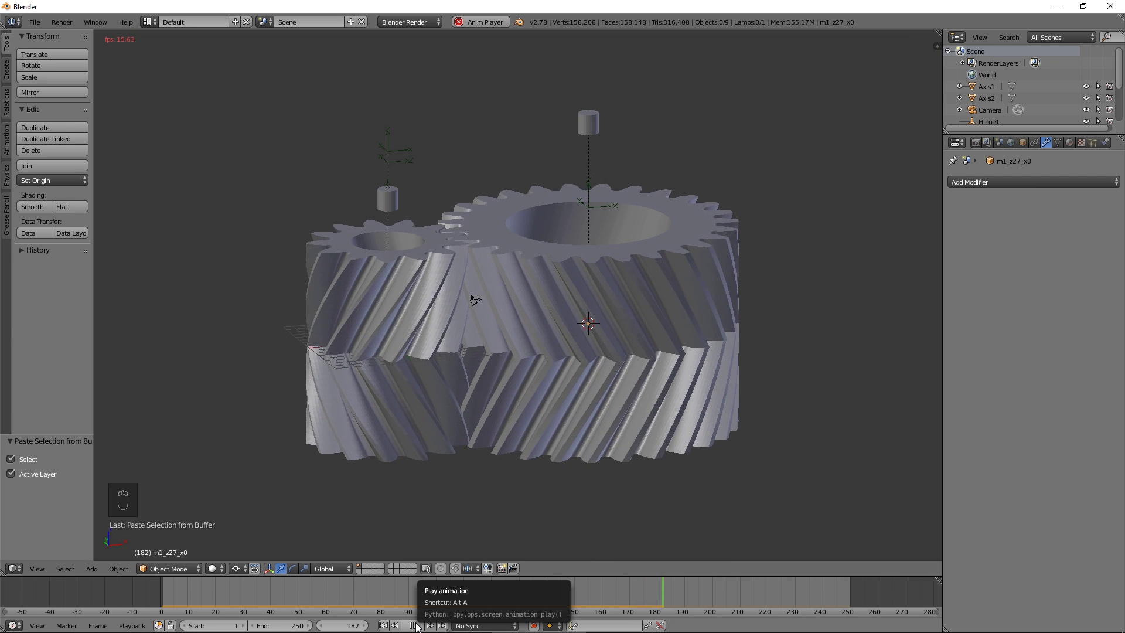
pyautogui.moveTo(422, 625); pyautogui.dragTo(380, 581)
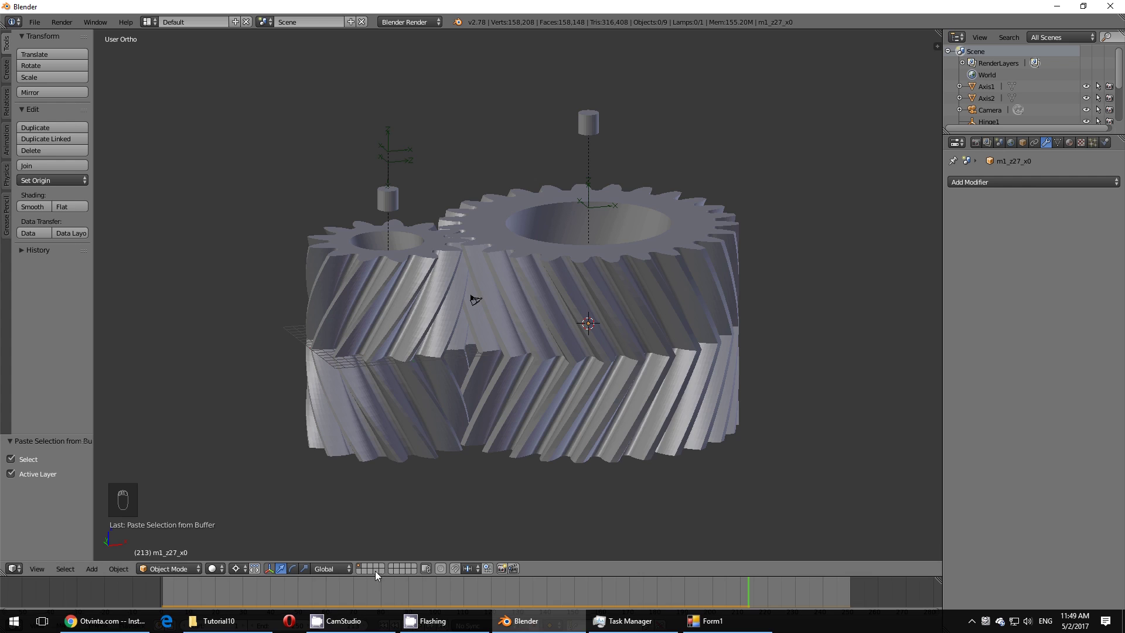
# Delete all gear objects, leaving an empty scene for the gear-creation script.
pyautogui.moveTo(371, 568); pyautogui.dragTo(948, 29)
pyautogui.press('shift+c')
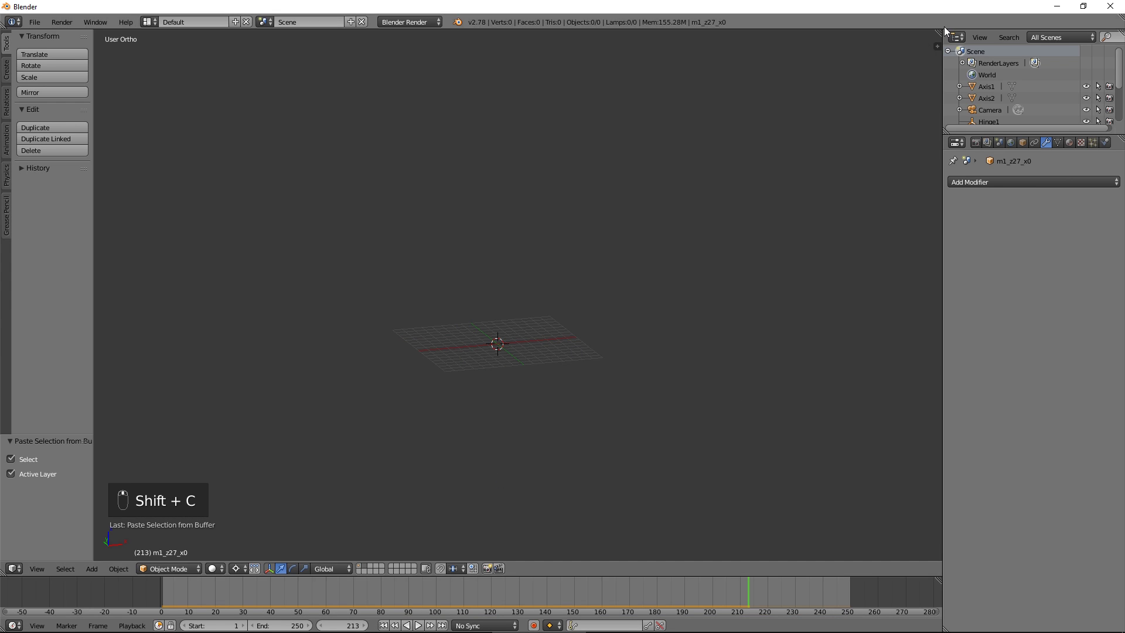
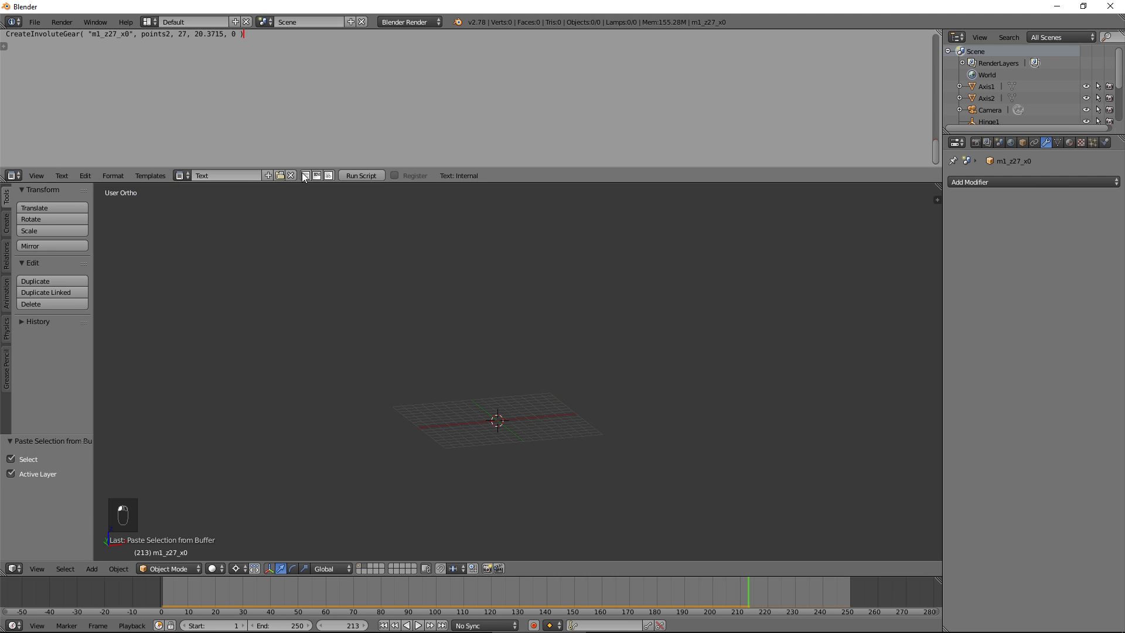
# Extrude the 13-tooth gear outline 10 units up along Z into a wall.
pyautogui.moveTo(465, 390); pyautogui.dragTo(421, 356)
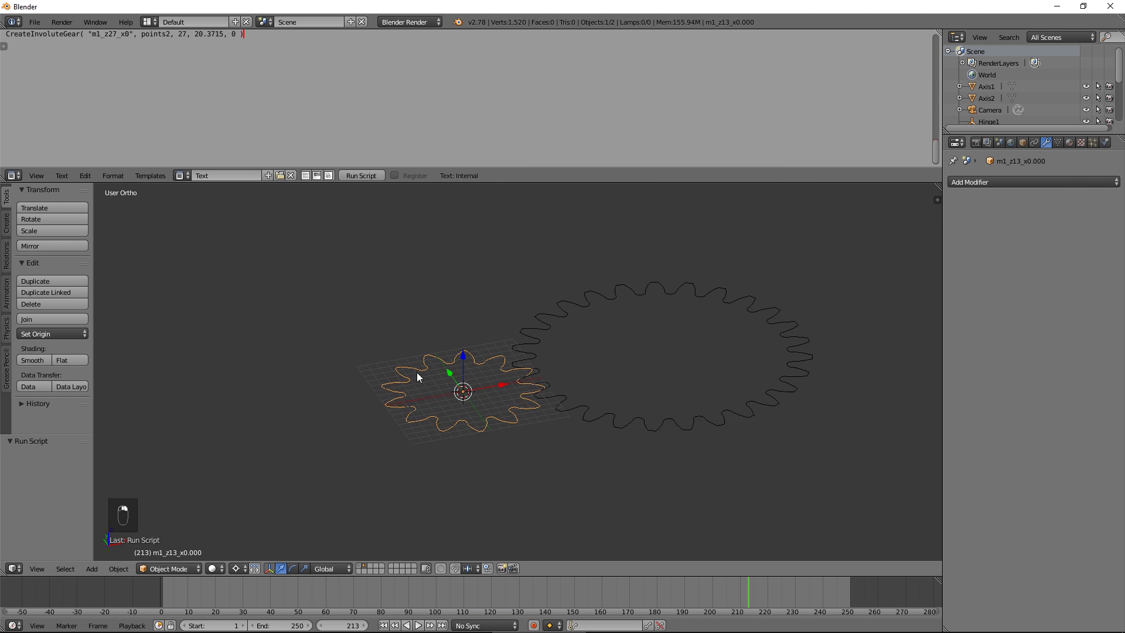
pyautogui.middleClick(422, 374)
pyautogui.press('Tab')
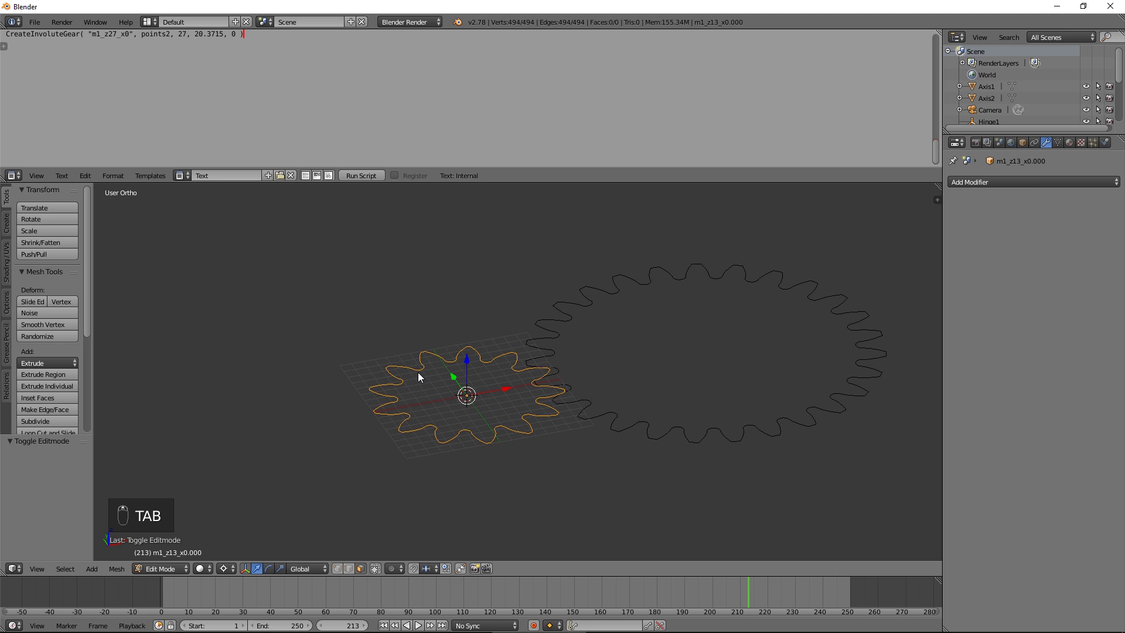
pyautogui.press('e')
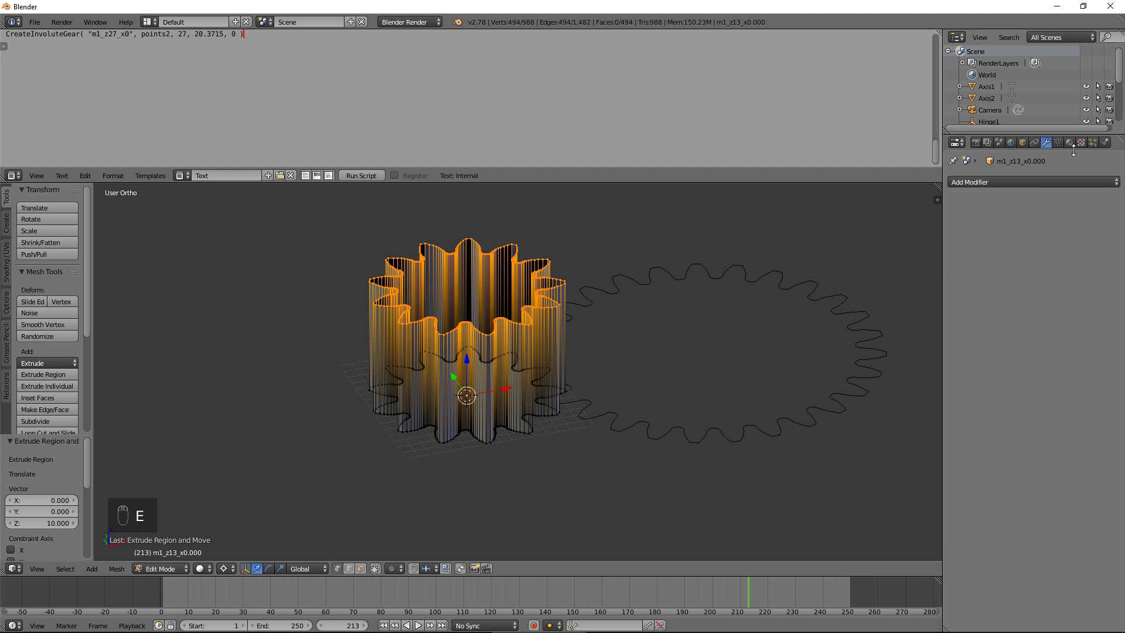
pyautogui.press('Tab')
pyautogui.press('Tab')
# Add a Subdivision Surface modifier to the small gear and check it from the top view.
pyautogui.moveTo(1053, 184); pyautogui.dragTo(1029, 263)
pyautogui.click(1034, 264)
pyautogui.press('KP_7')
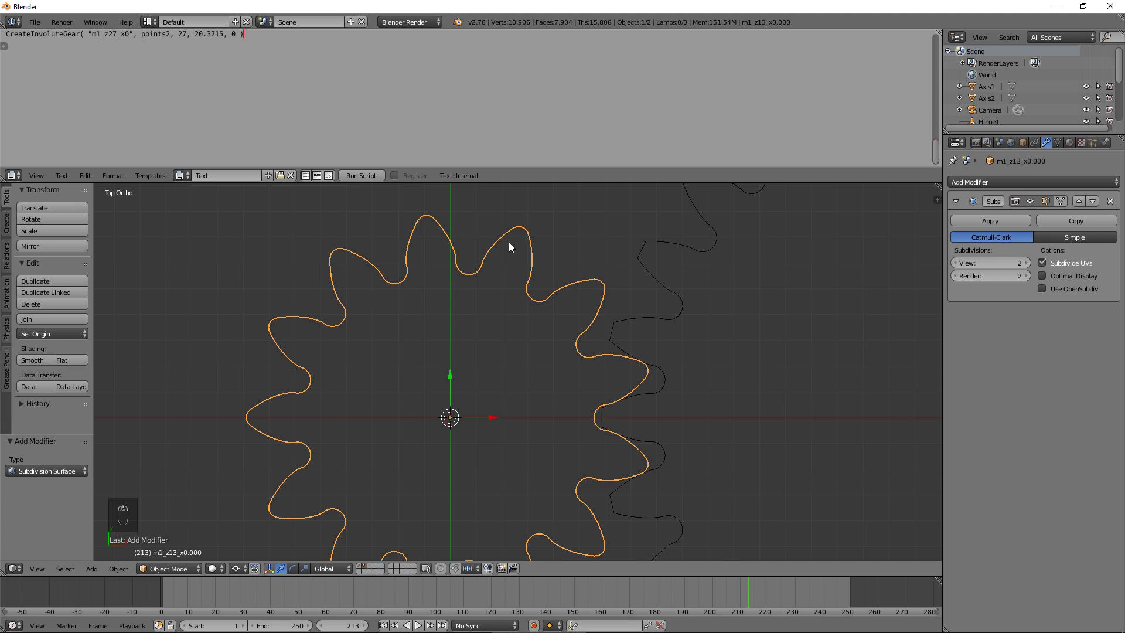
pyautogui.press('ctrl+v')
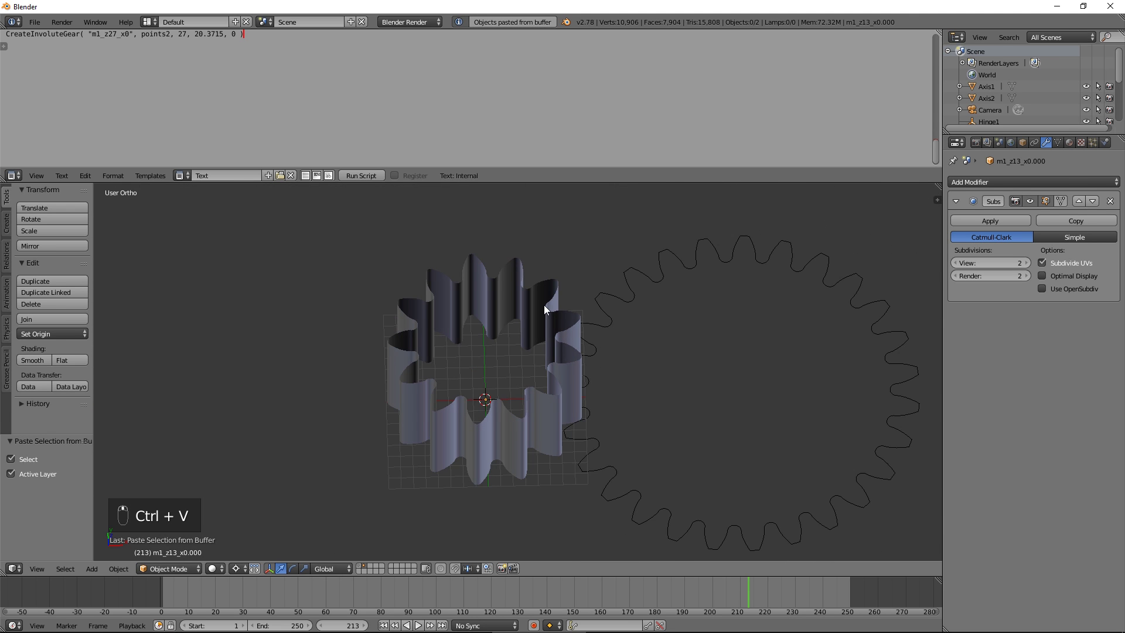
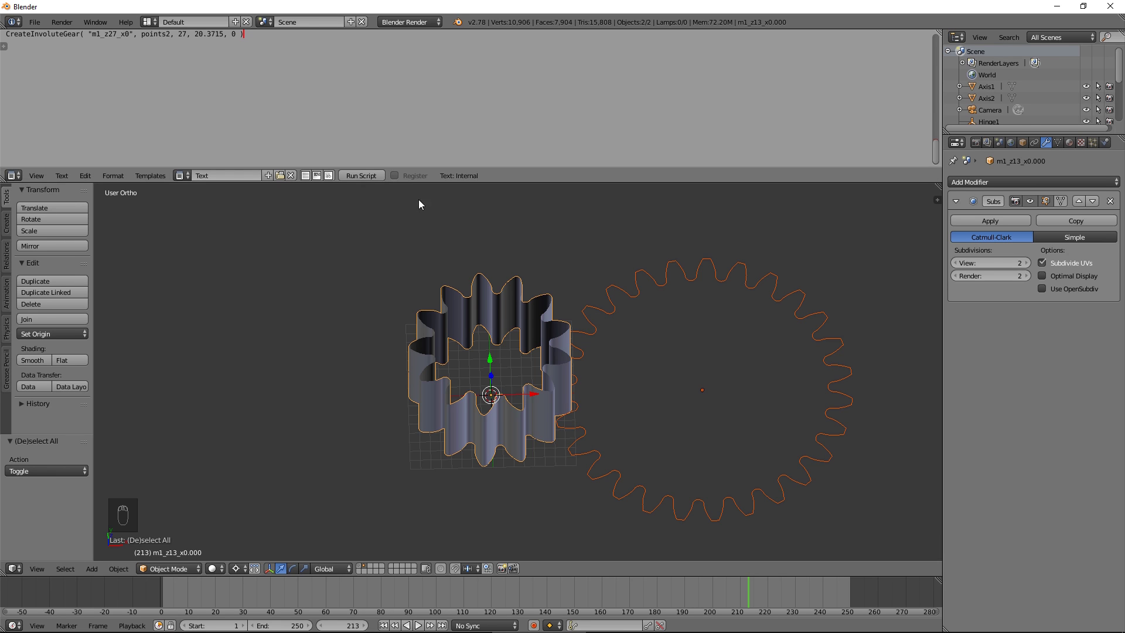
# Delete the extruded gear and rerun the gear script to recreate both flat outlines.
pyautogui.press('ctrl+v')
pyautogui.press('ctrl+a')
pyautogui.press('ctrl+v')
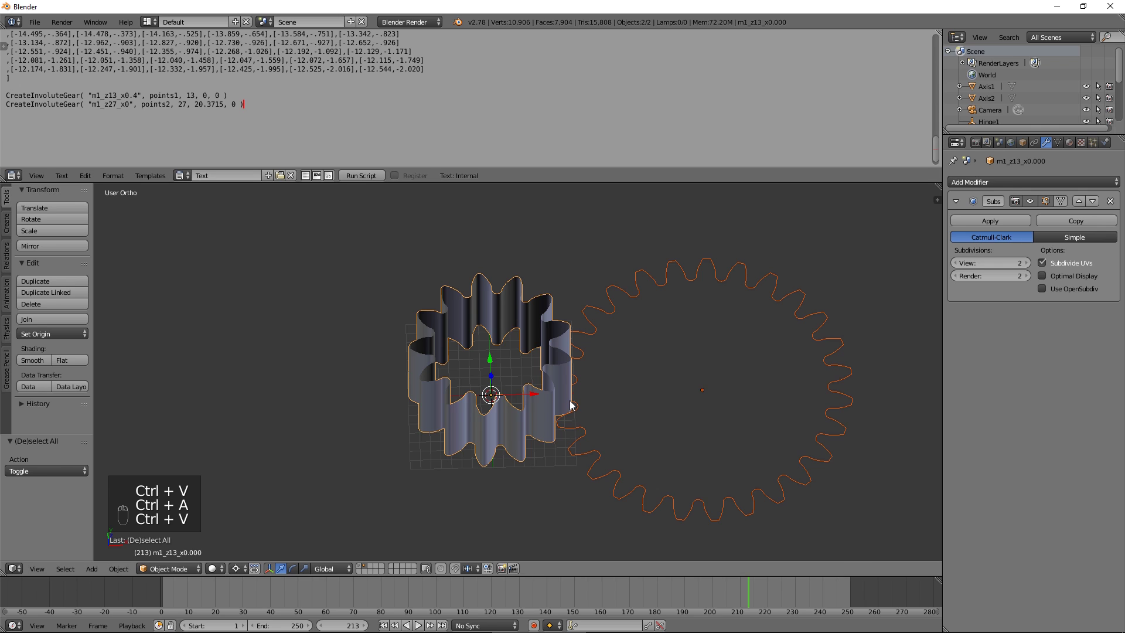
pyautogui.press('x')
pyautogui.moveTo(353, 182); pyautogui.dragTo(544, 339)
pyautogui.press('KP_1')
pyautogui.press('KP_7')
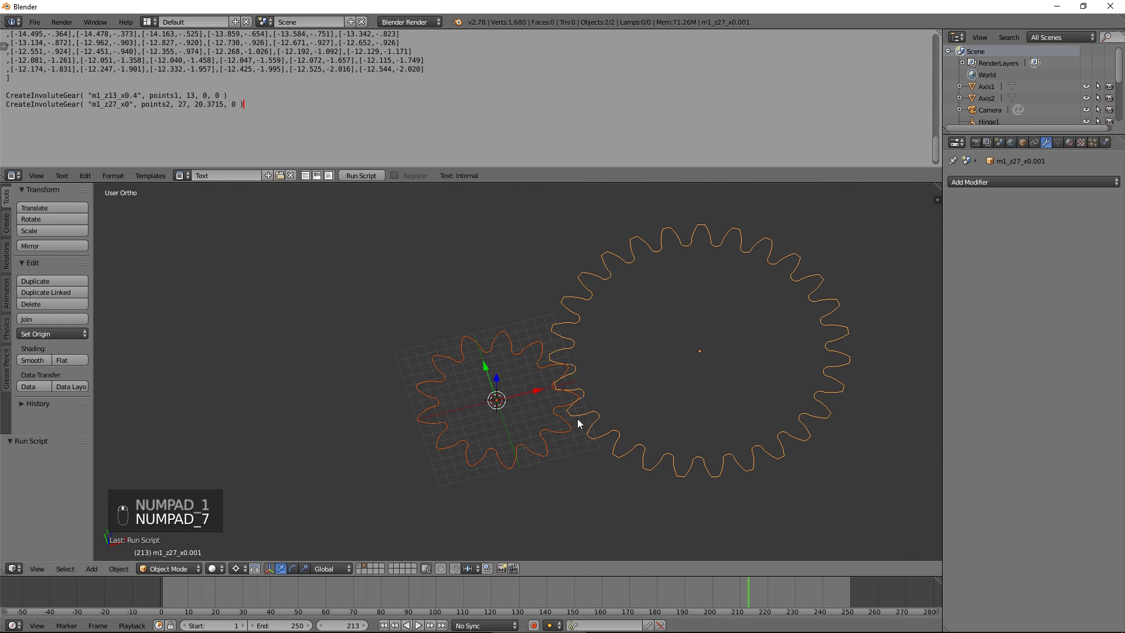
# Inspect the regenerated 13-tooth outline's tooth-tip vertices in Edit Mode from the top view.
pyautogui.press('Tab')
pyautogui.press('Tab')
pyautogui.press('Tab')
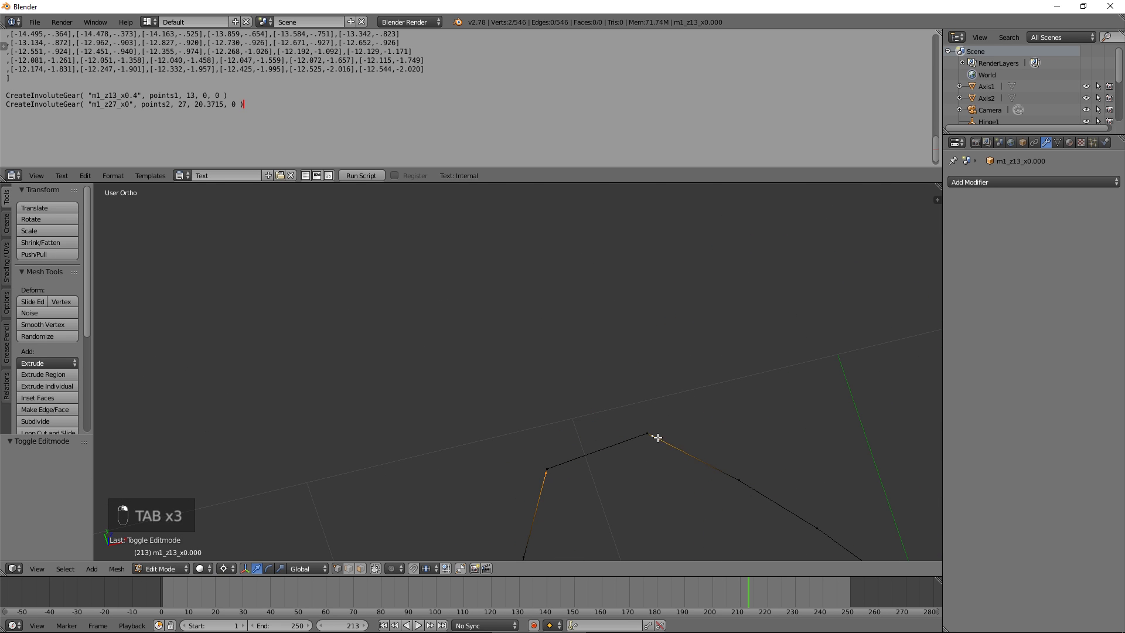
pyautogui.middleClick(591, 508)
pyautogui.press('KP_1')
pyautogui.press('KP_1')
pyautogui.press('KP_7')
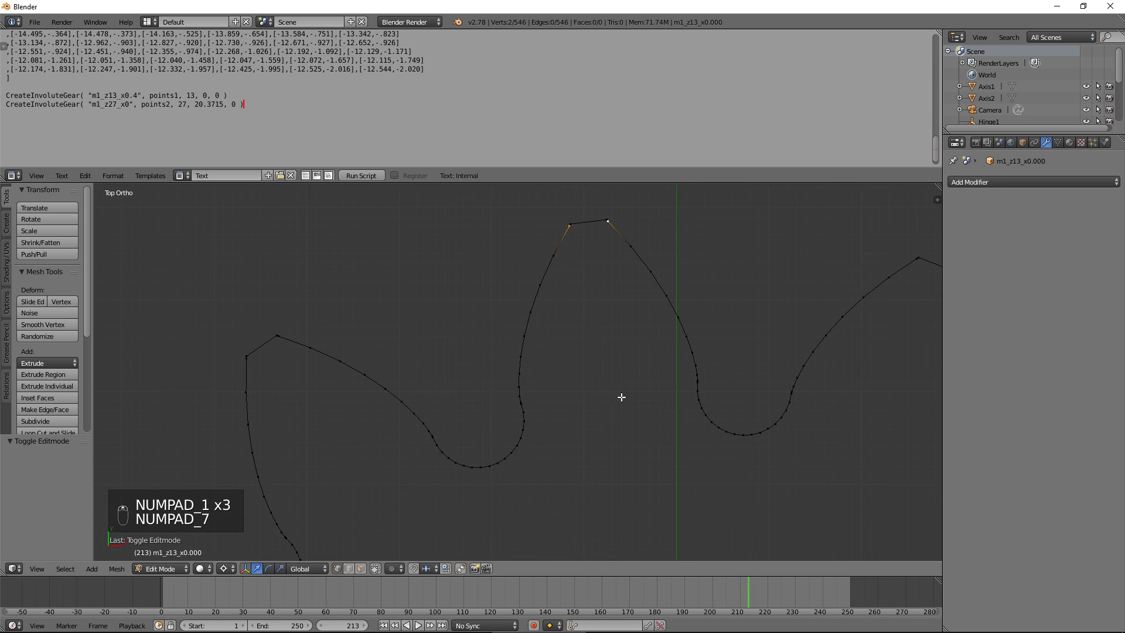
# Add a Subdivision Surface modifier with 2 view and render levels to the small gear outline.
pyautogui.press('Tab')
pyautogui.moveTo(1049, 187); pyautogui.dragTo(993, 352)
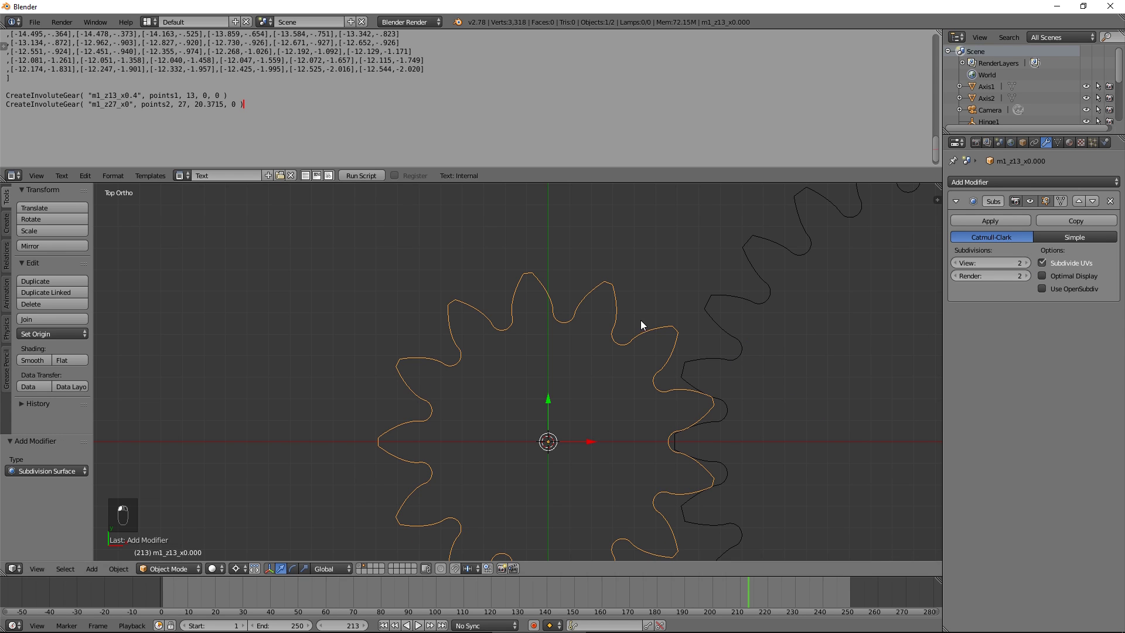
pyautogui.click(601, 389)
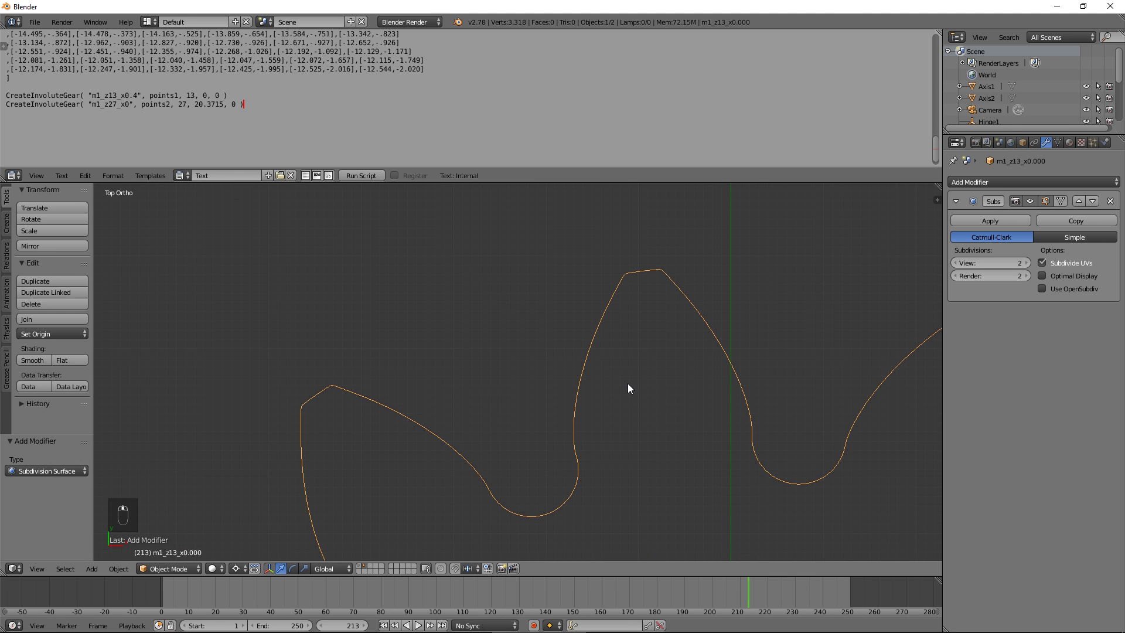